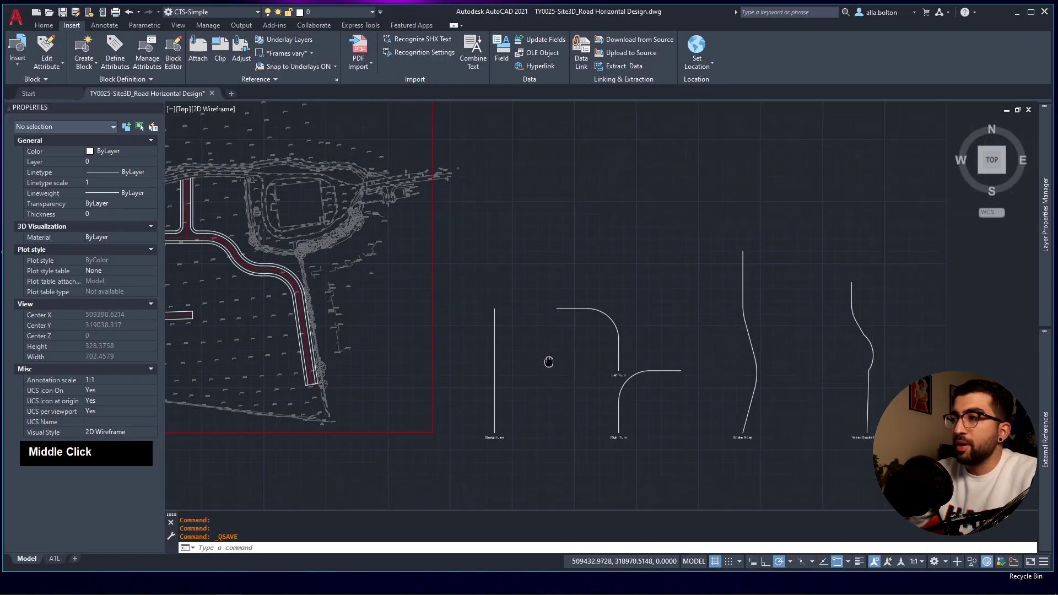
# Launch Site3D from the Windows search results.
pyautogui.scroll(3)
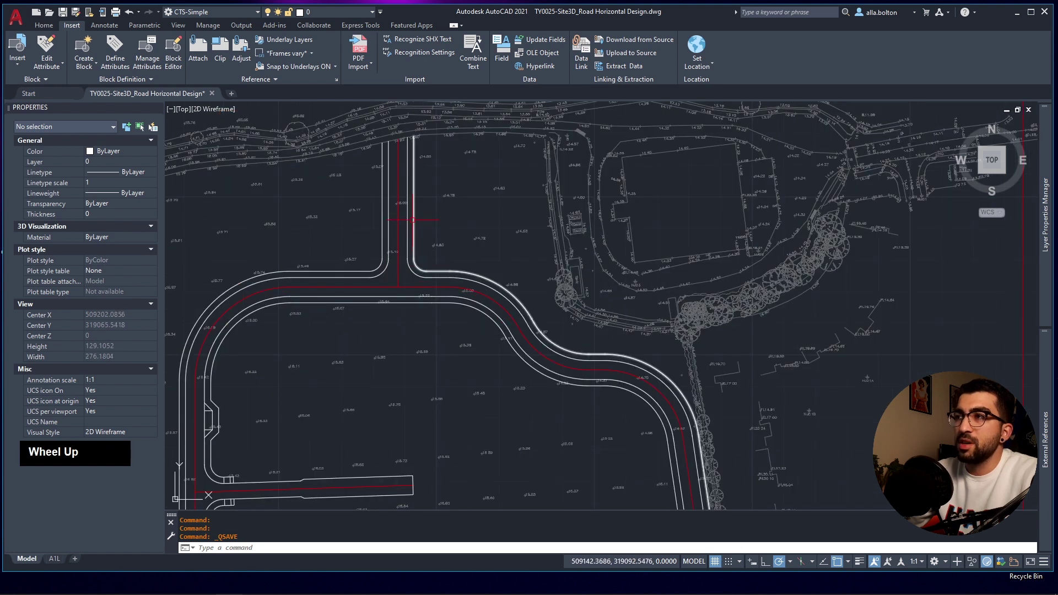
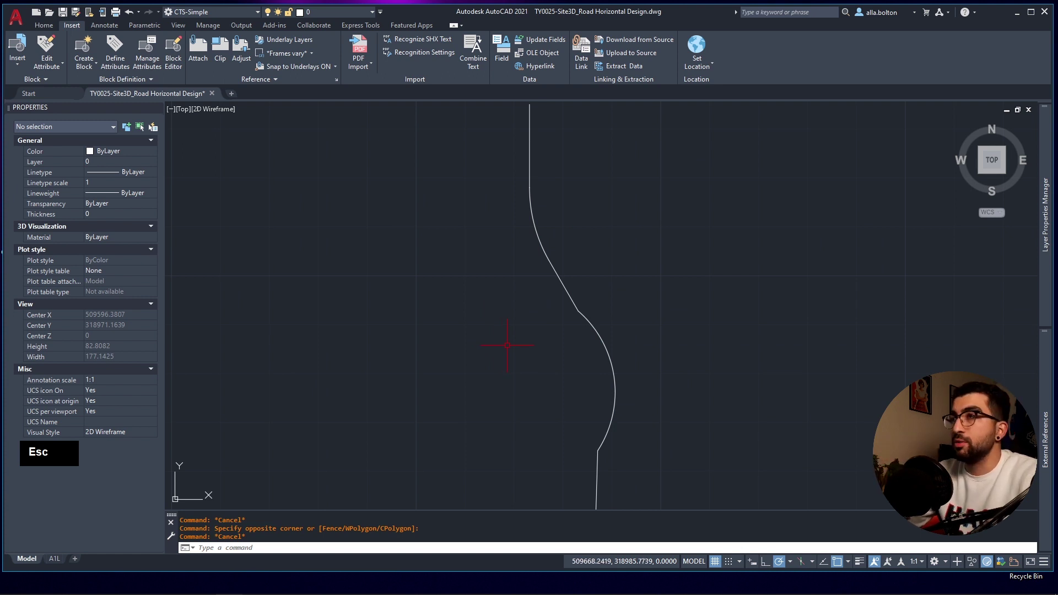
pyautogui.click(68, 14)
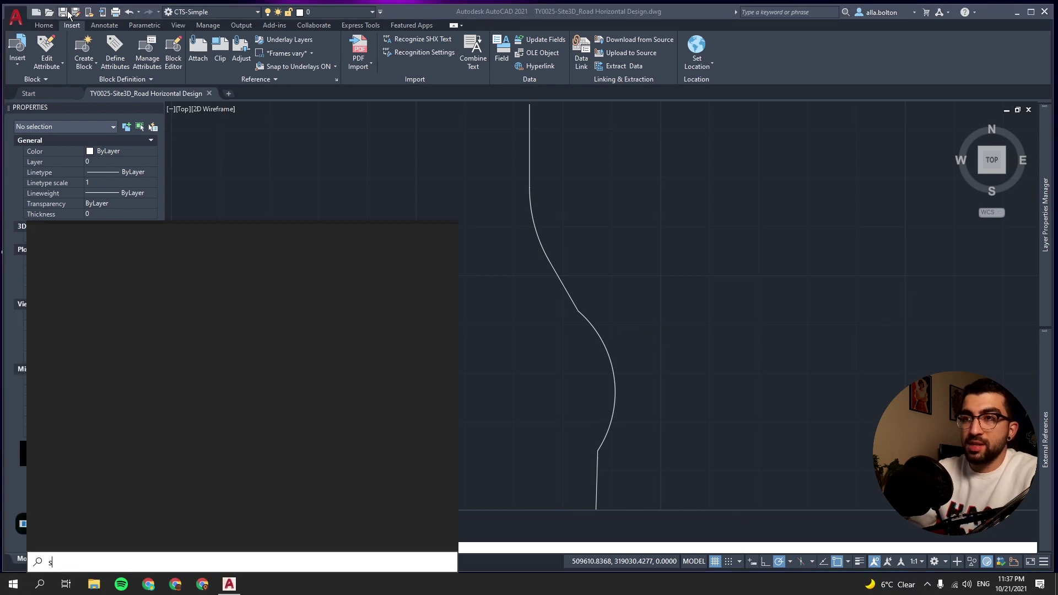
pyautogui.press('Return')
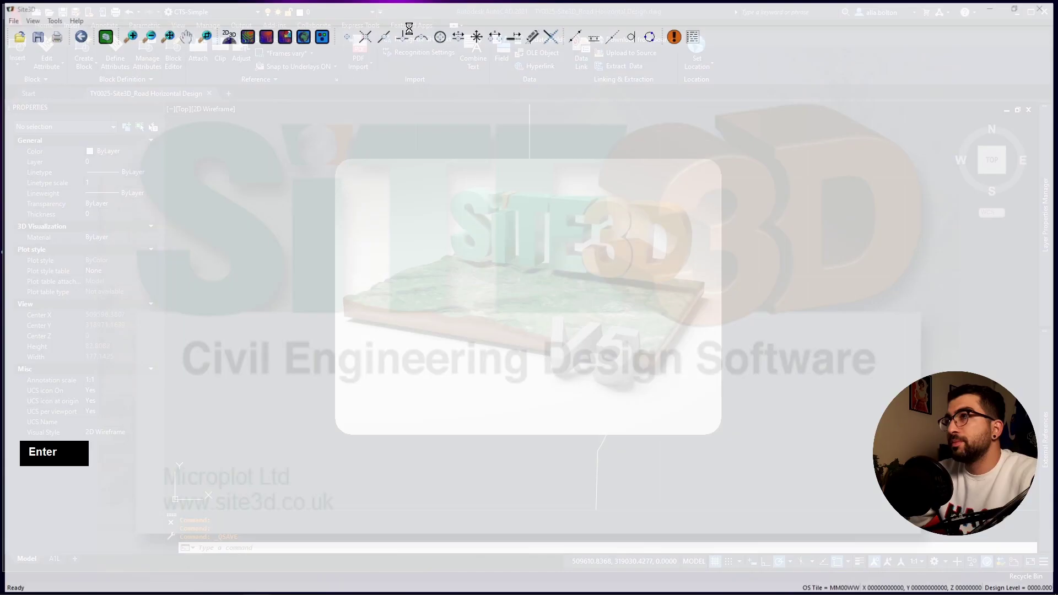
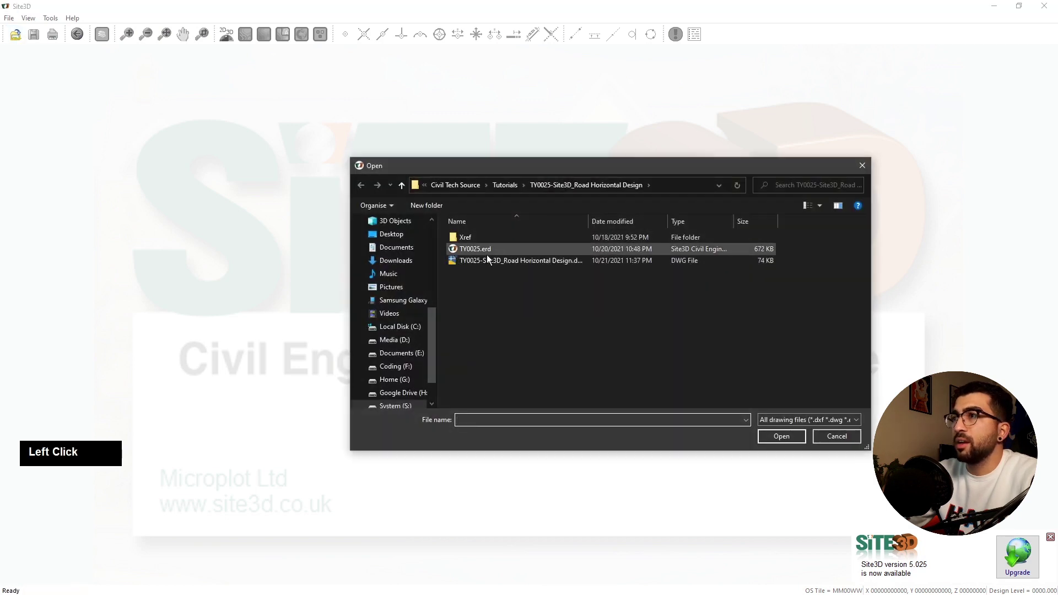
# Load the topographical survey .erd and save it as project TY0025.erd.
pyautogui.doubleClick(481, 241)
pyautogui.click(531, 243)
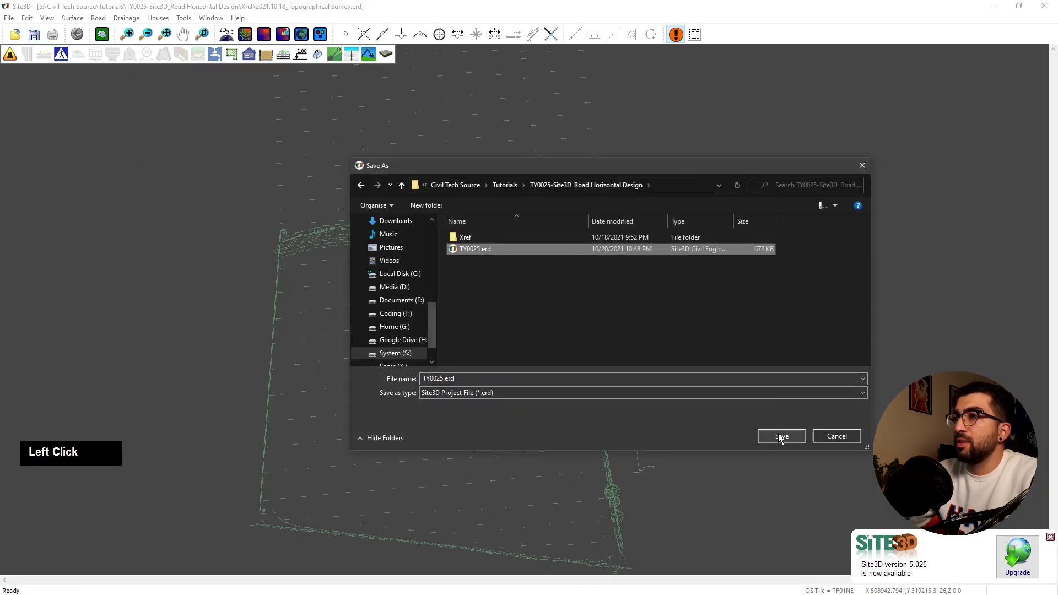
pyautogui.middleClick(591, 342)
pyautogui.scroll(3)
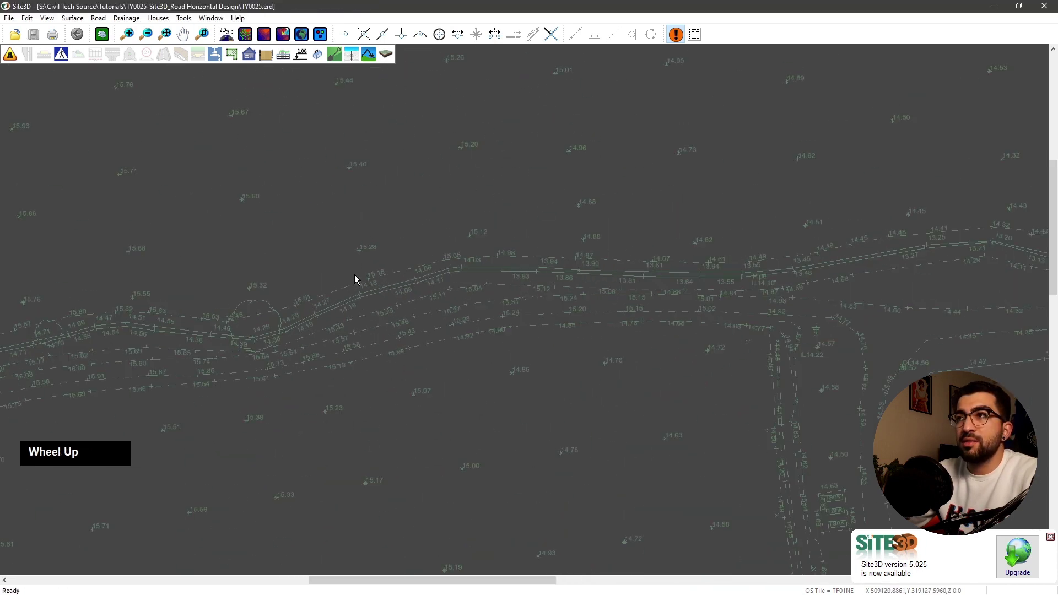
# Show the survey terrain as a green surface in a 3D view window.
pyautogui.scroll(-3)
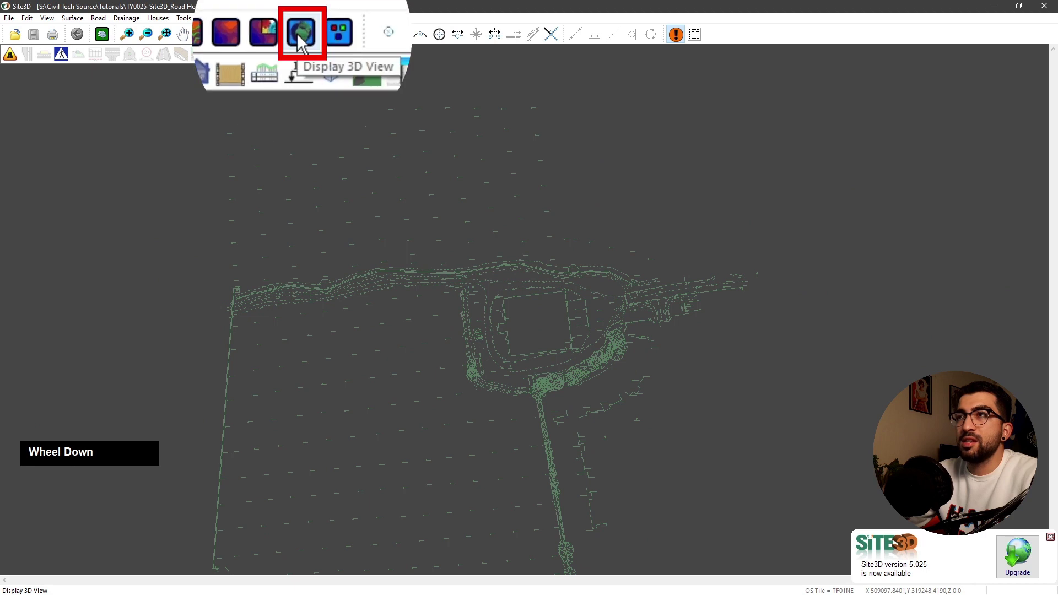
pyautogui.click(304, 41)
pyautogui.scroll(3)
pyautogui.click(394, 320)
pyautogui.scroll(3)
pyautogui.scroll(-3)
pyautogui.click(355, 354)
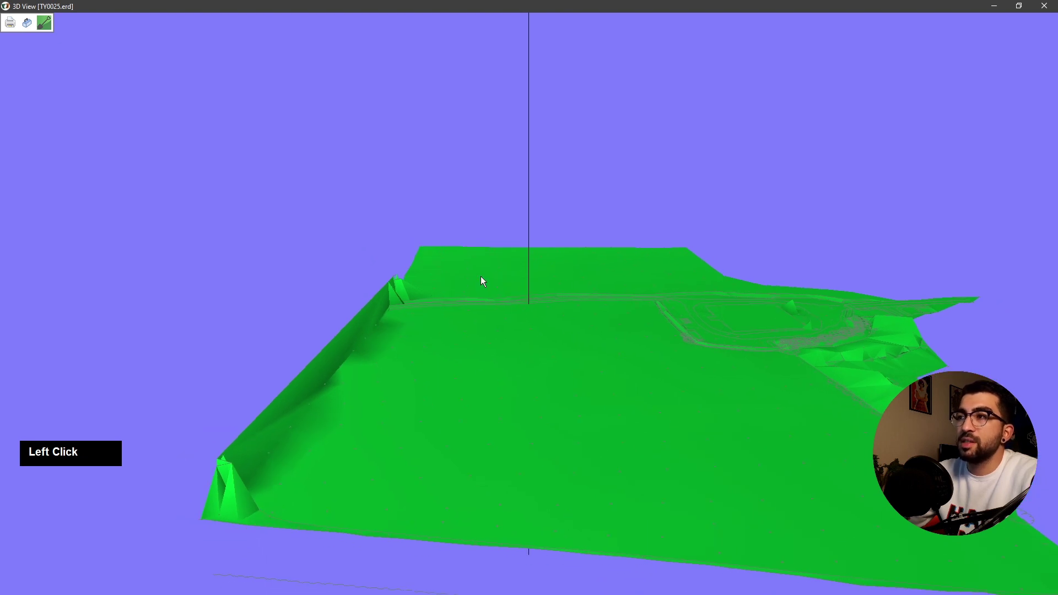
# Exclude the electricity and building-level survey layers from the 3D surface.
pyautogui.rightClick(478, 259)
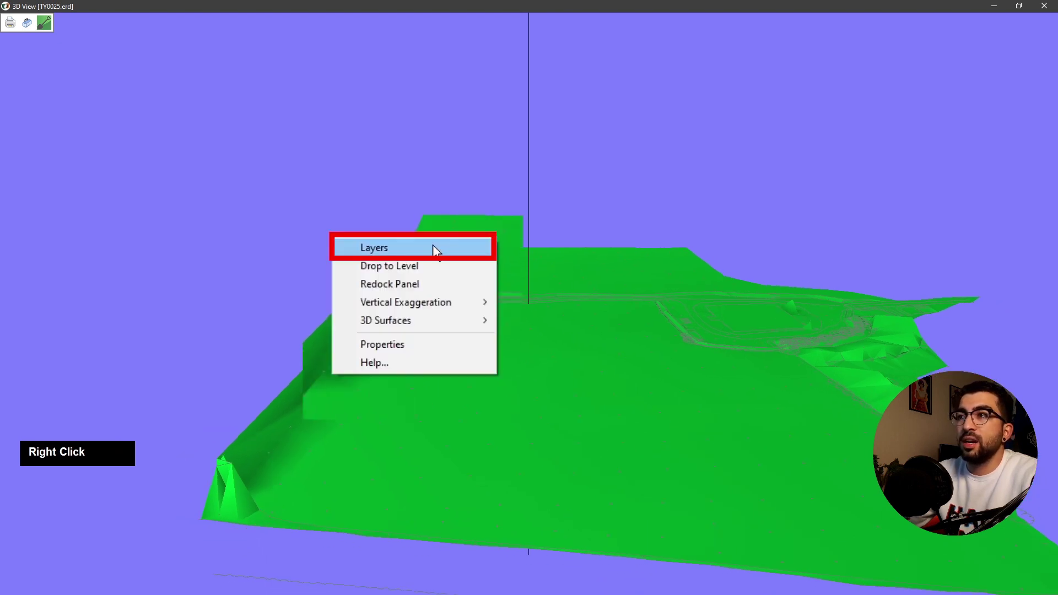
pyautogui.click(436, 252)
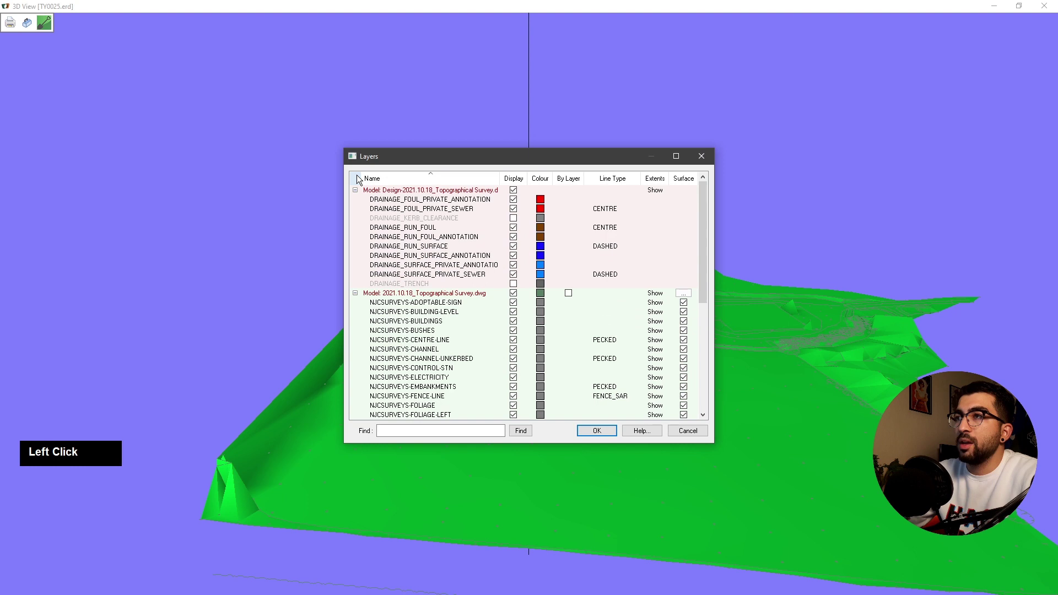
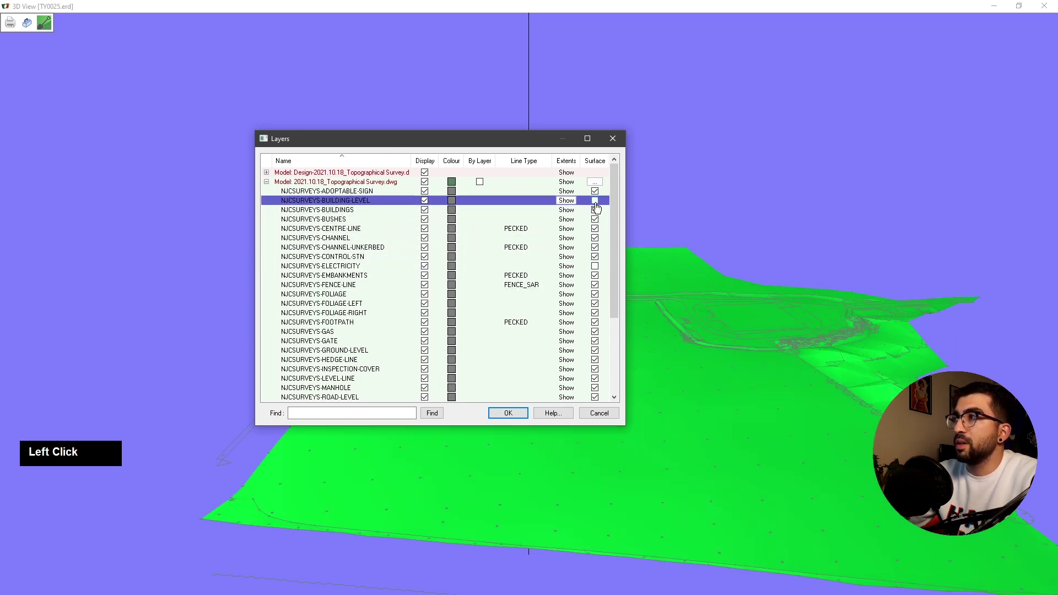
pyautogui.scroll(3)
pyautogui.rightClick(581, 319)
pyautogui.click(633, 294)
pyautogui.middleClick(580, 299)
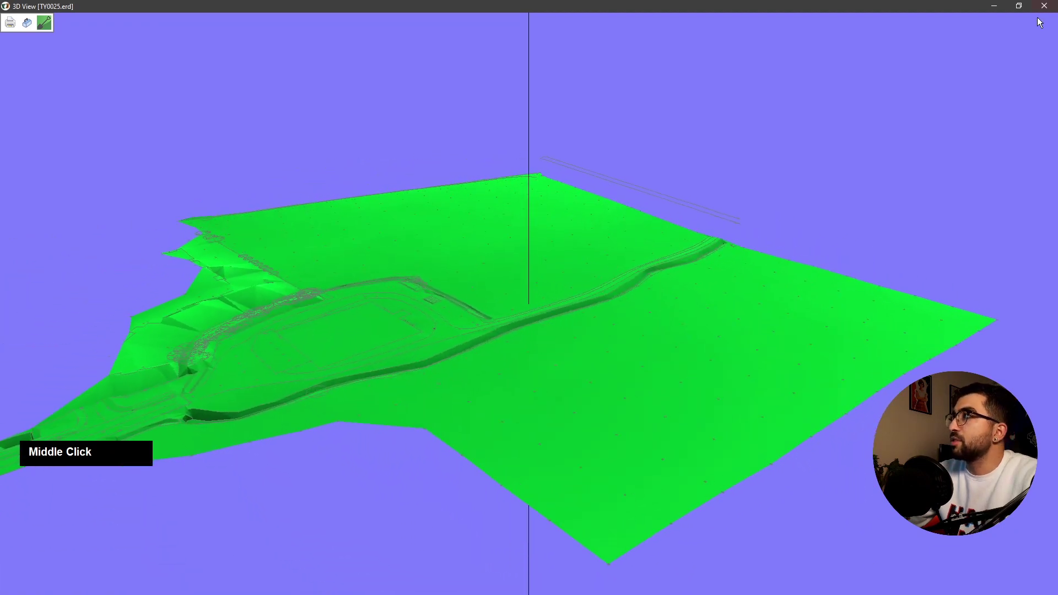
# Close the 3D view and fit the colour-shaded survey with the Road Horizontal Design overlay into view.
pyautogui.click(1046, 5)
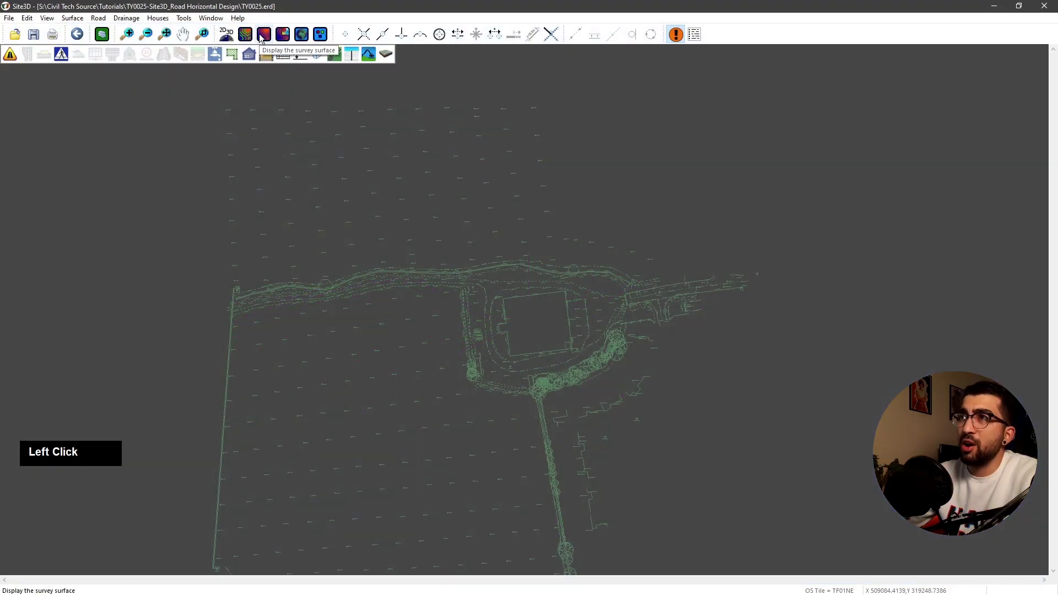
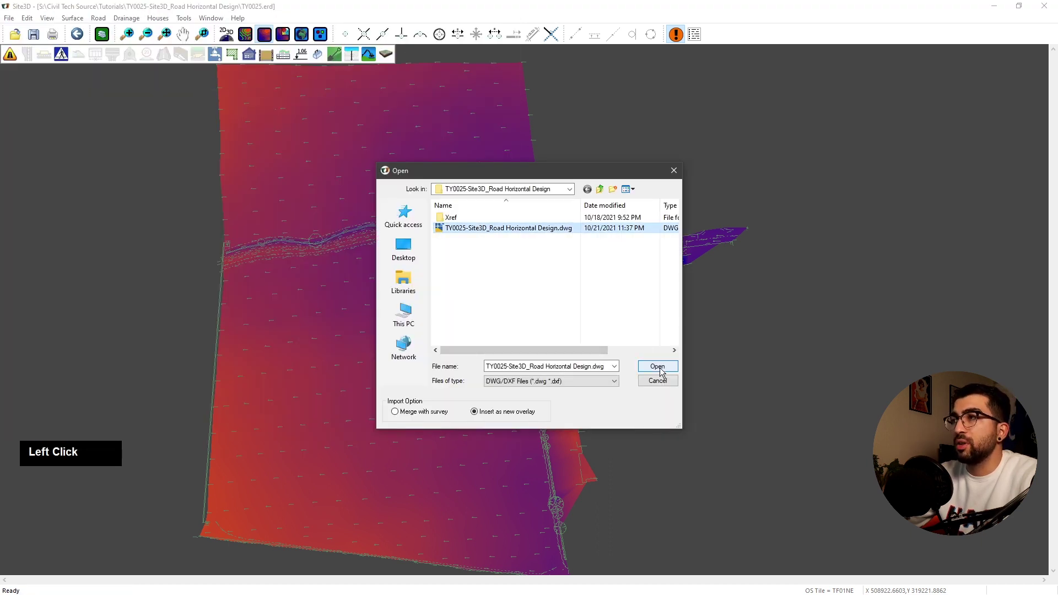
pyautogui.scroll(-3)
pyautogui.middleClick(662, 368)
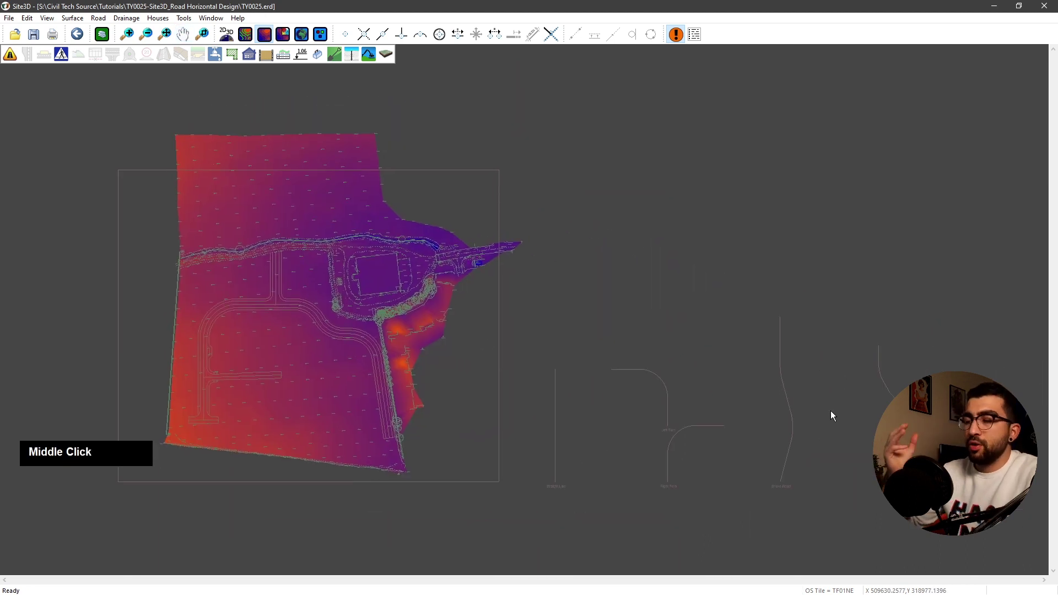
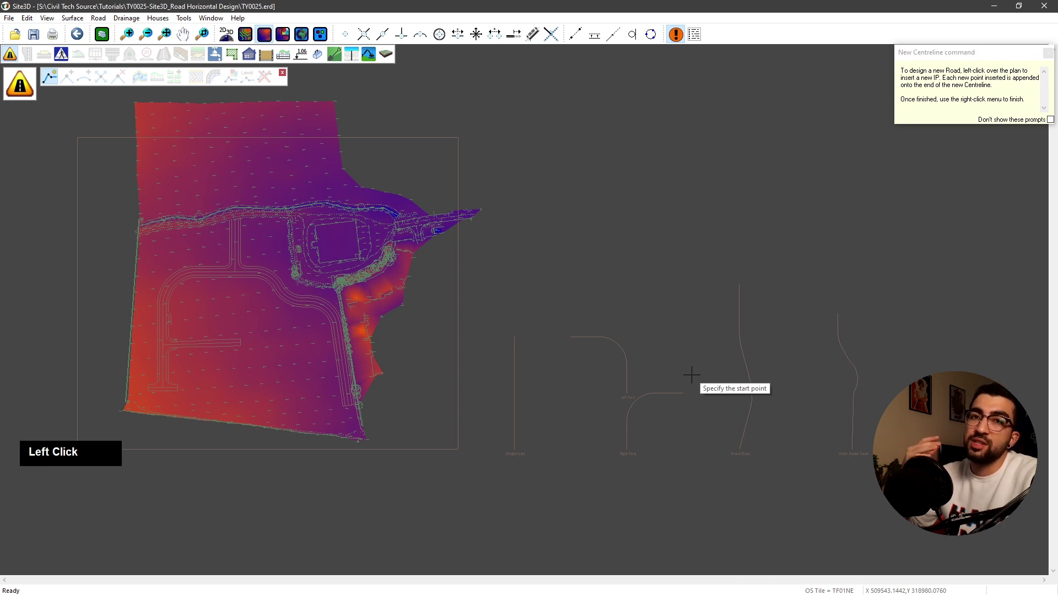
# Use Select Line to turn the Straight Line polyline into road centreline Road 1.
pyautogui.scroll(3)
pyautogui.rightClick(527, 290)
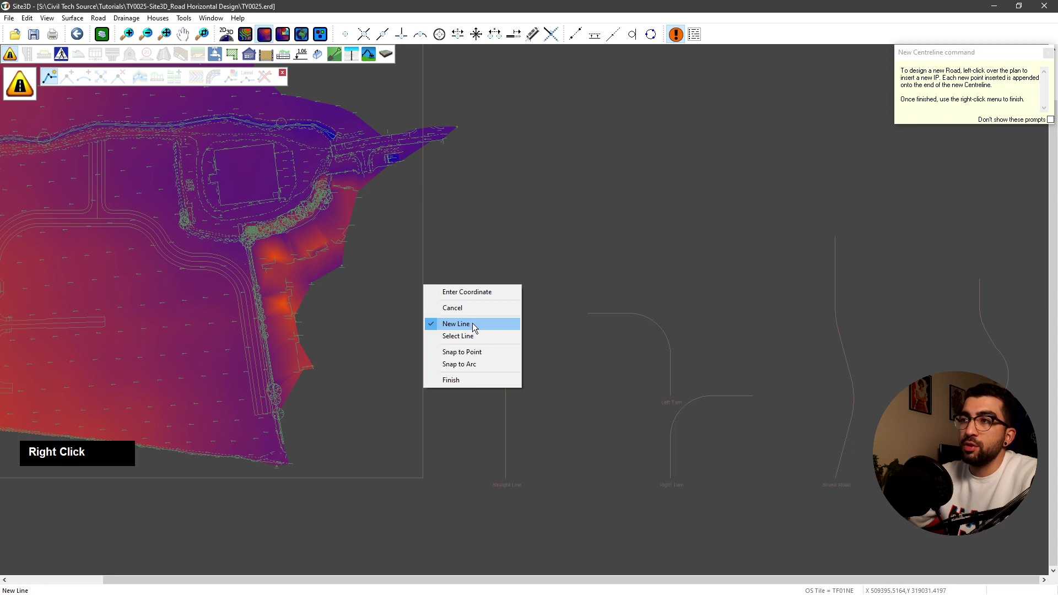
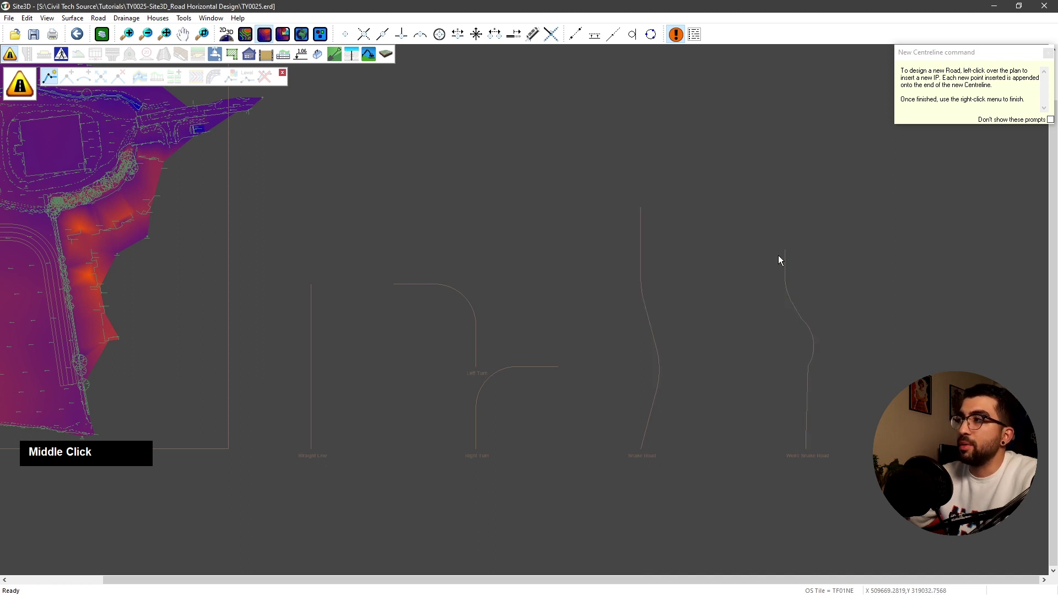
pyautogui.scroll(-3)
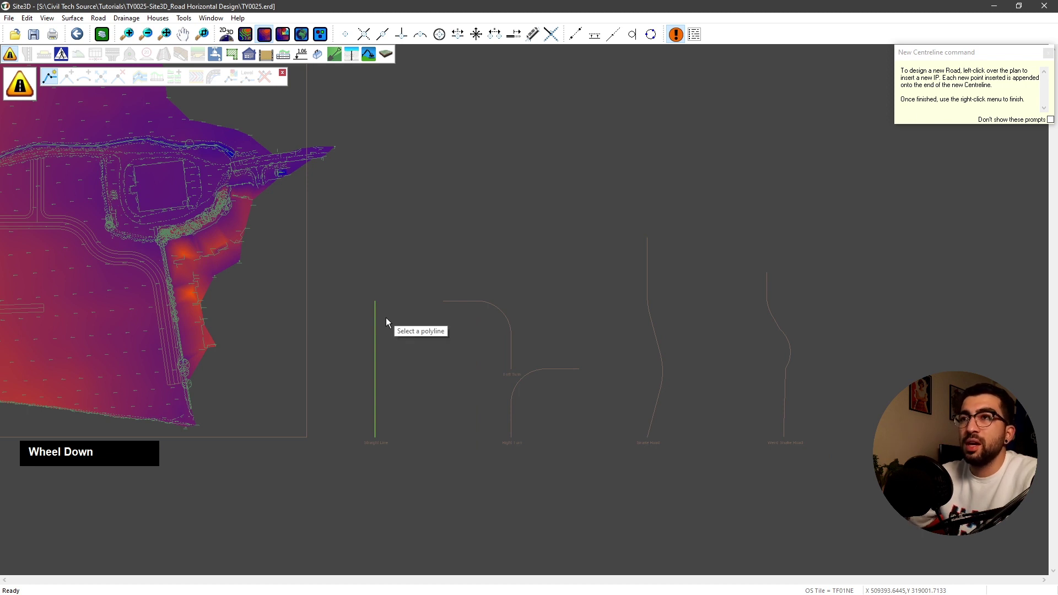
pyautogui.middleClick(219, 291)
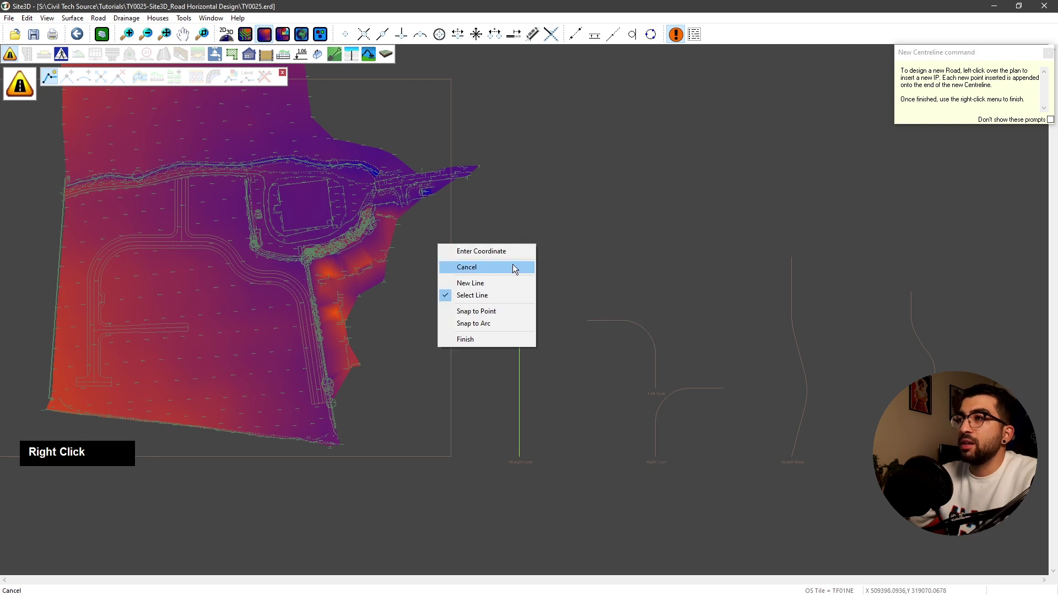
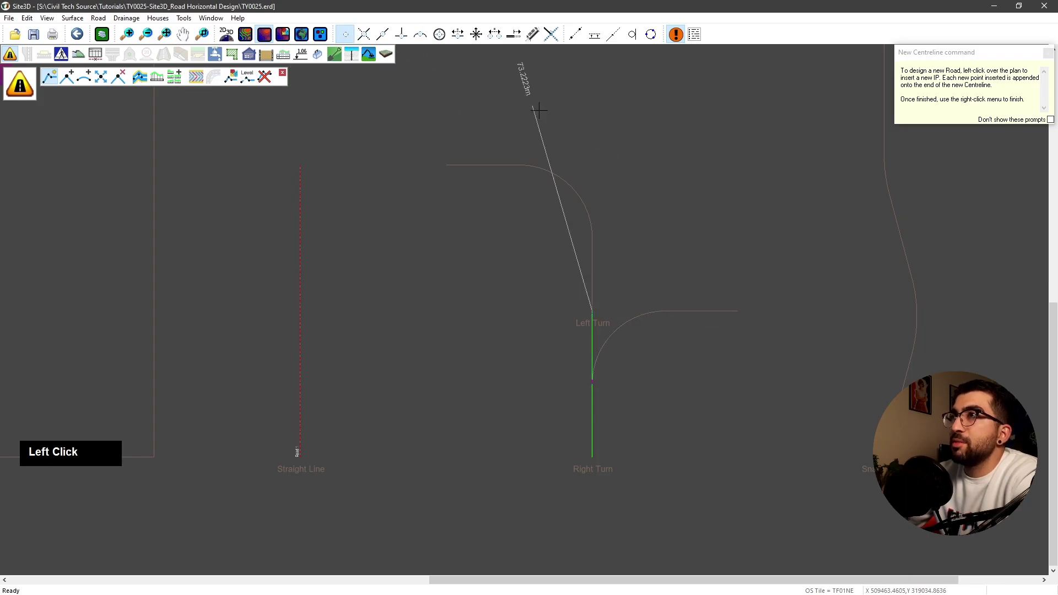
# Finish the Right Turn centreline as Road 2 and move the view to the Left Turn shape.
pyautogui.scroll(3)
pyautogui.rightClick(704, 209)
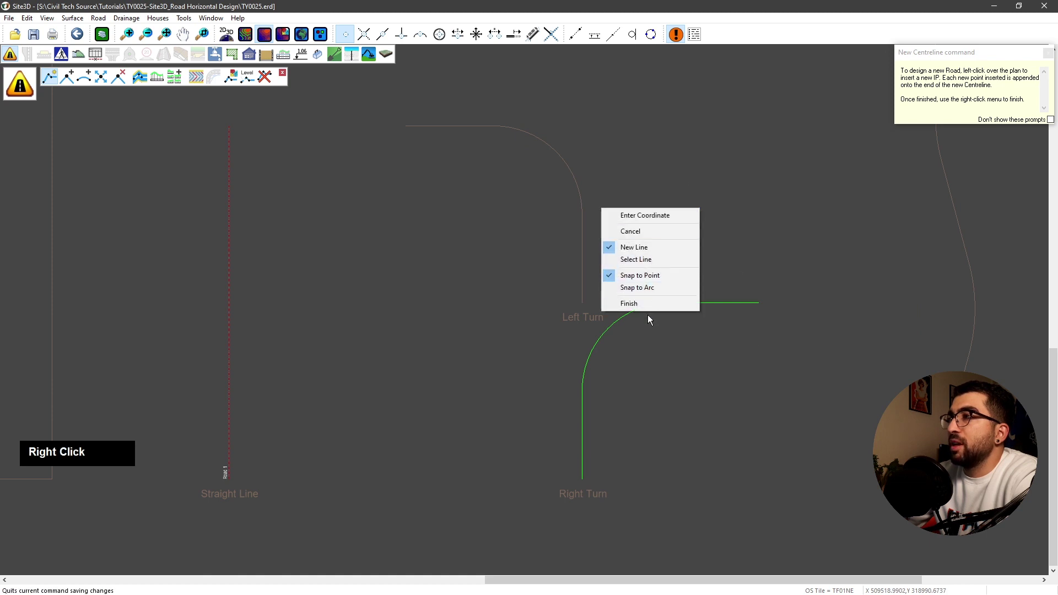
pyautogui.click(649, 311)
pyautogui.scroll(3)
pyautogui.scroll(-3)
pyautogui.middleClick(601, 311)
pyautogui.scroll(-3)
pyautogui.middleClick(515, 228)
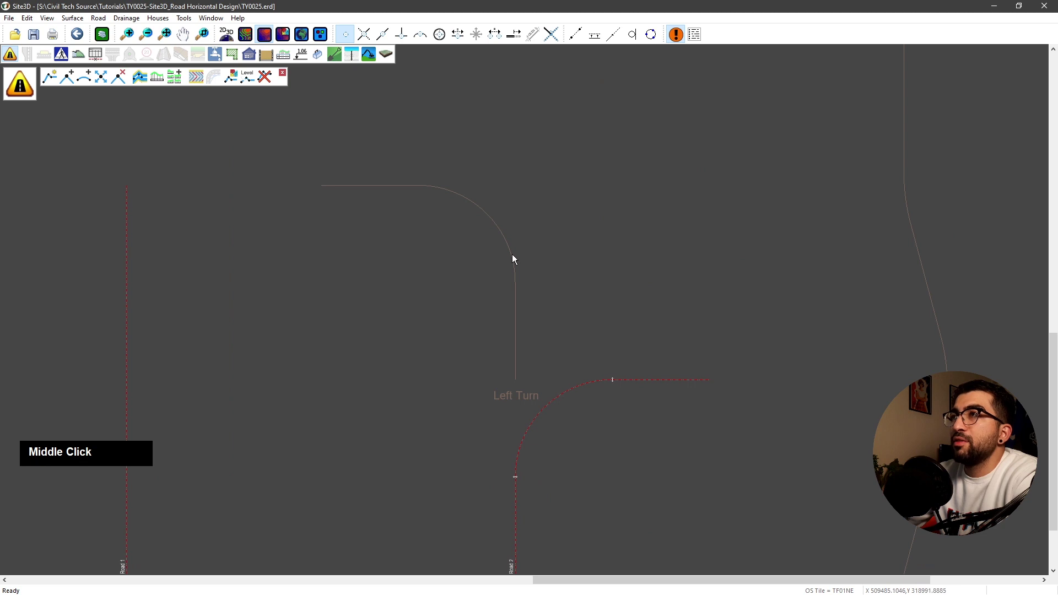
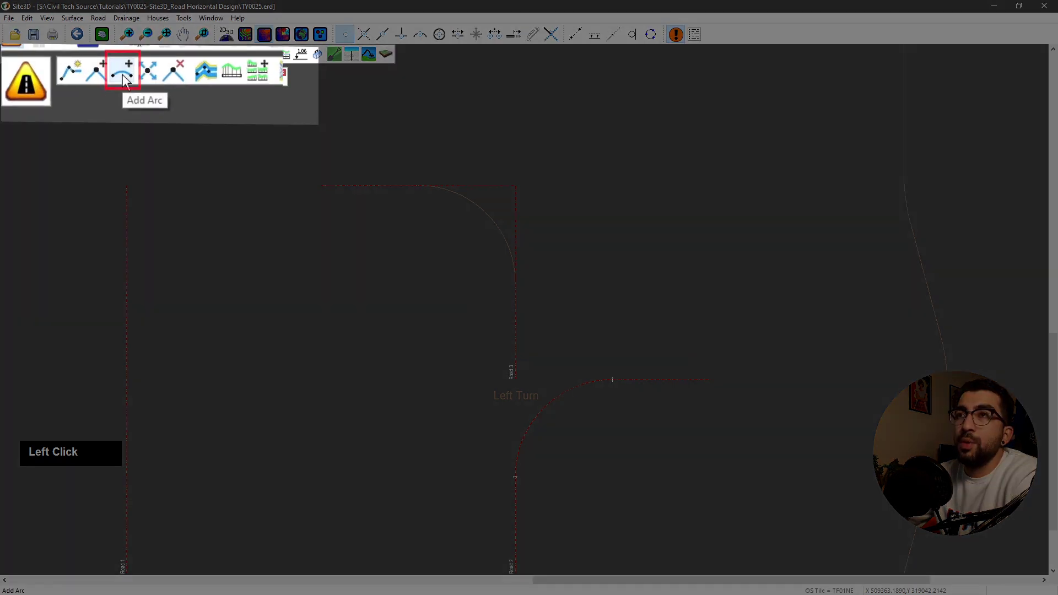
# Round the corner of Road 3 on the Left Turn shape with a 25 m radius arc.
pyautogui.click(532, 196)
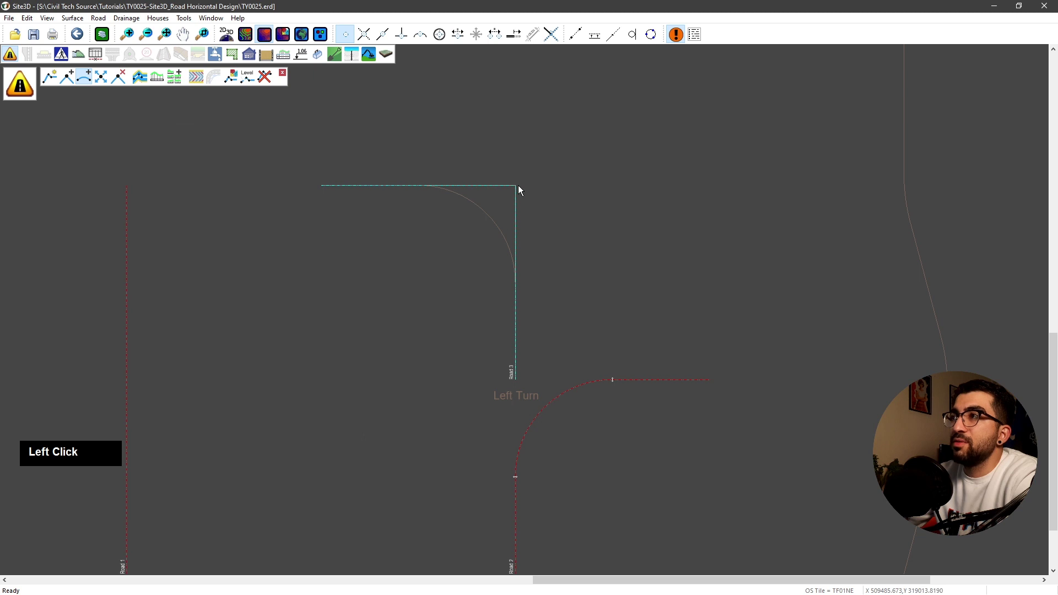
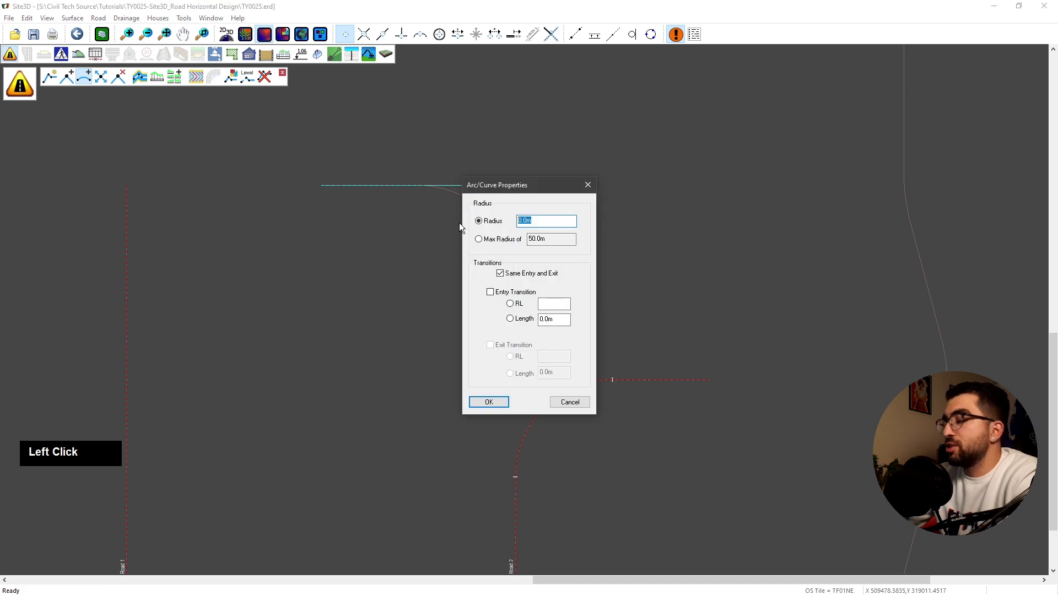
pyautogui.write('25')
pyautogui.press('Return')
pyautogui.scroll(3)
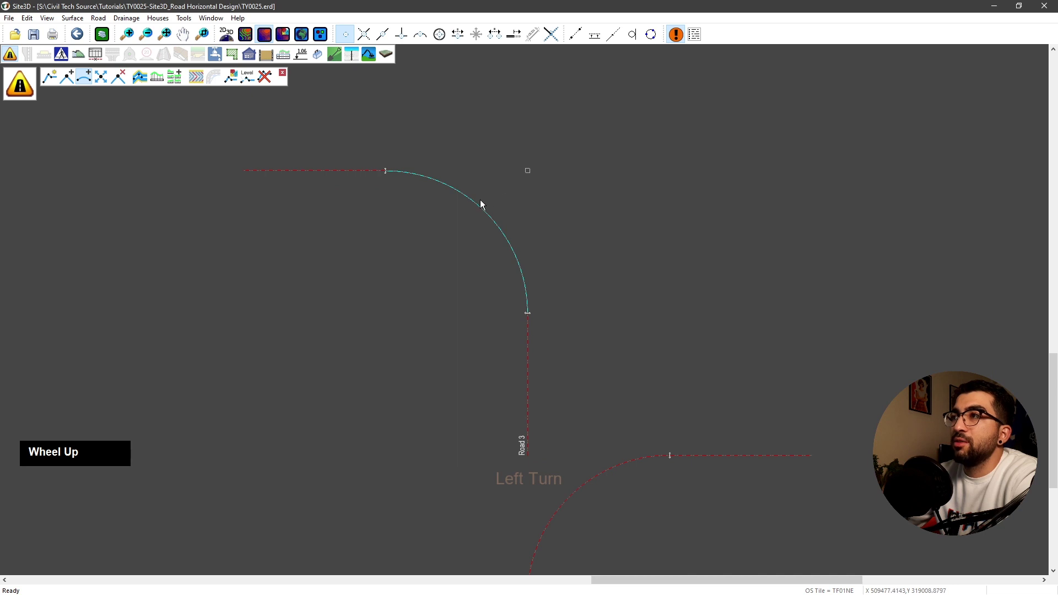
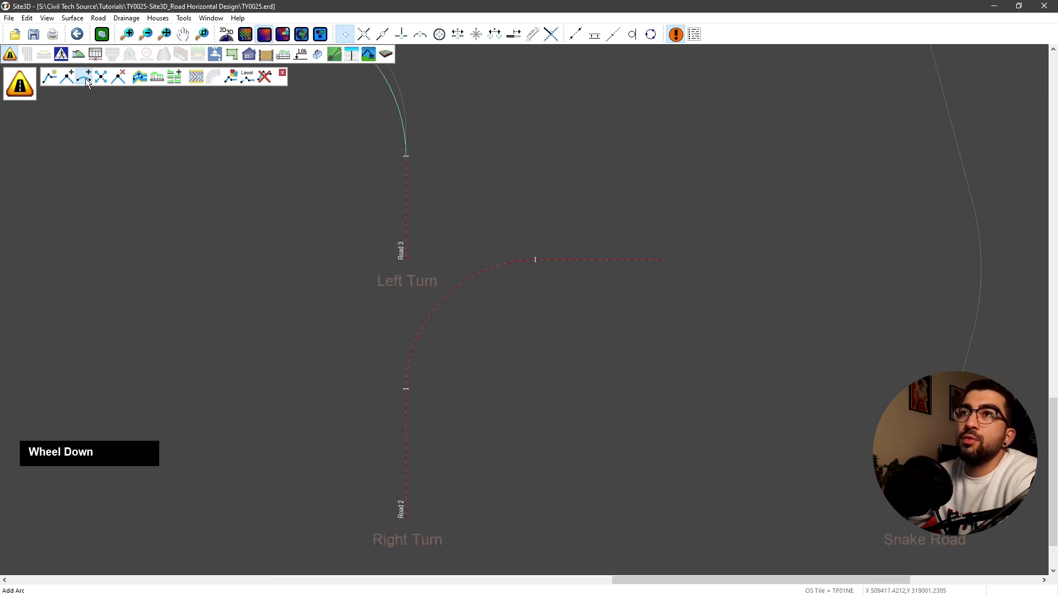
pyautogui.click(90, 81)
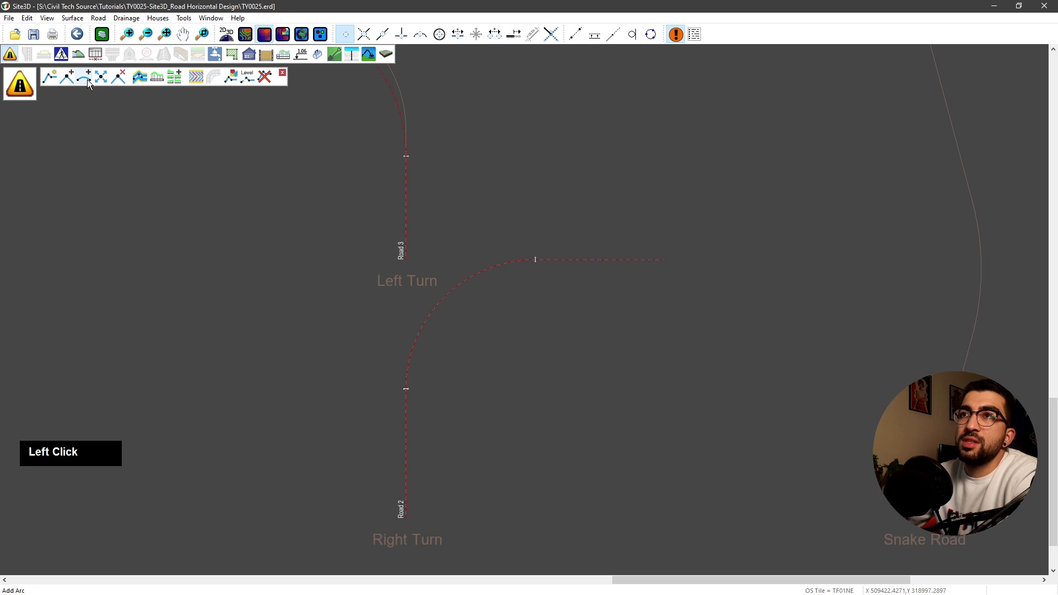
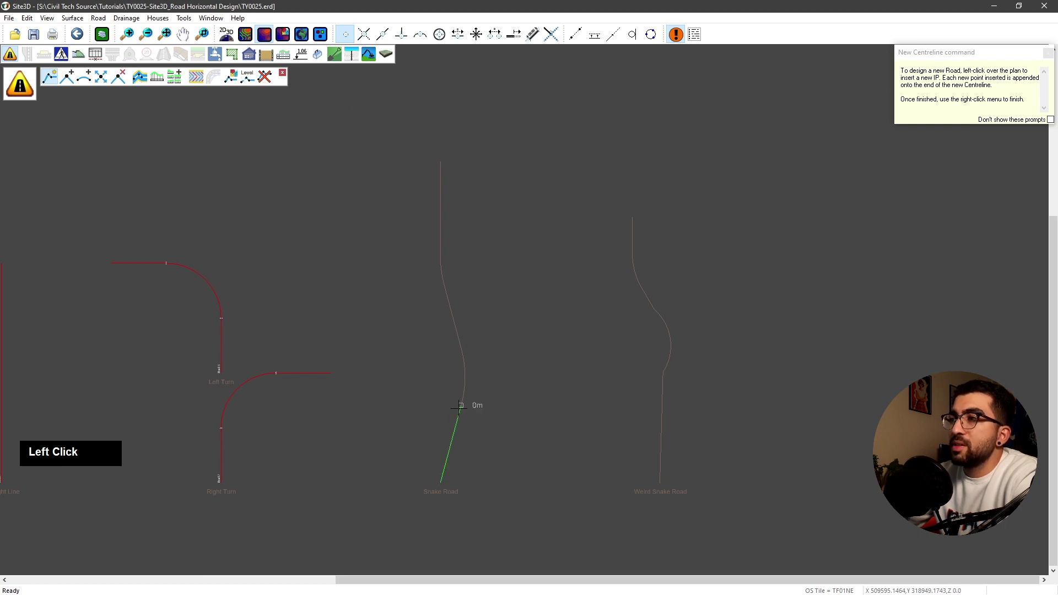
# Add arcs at the bend intersection points of Snake Road and Weird Snake Road.
pyautogui.scroll(3)
pyautogui.scroll(3)
pyautogui.click(418, 41)
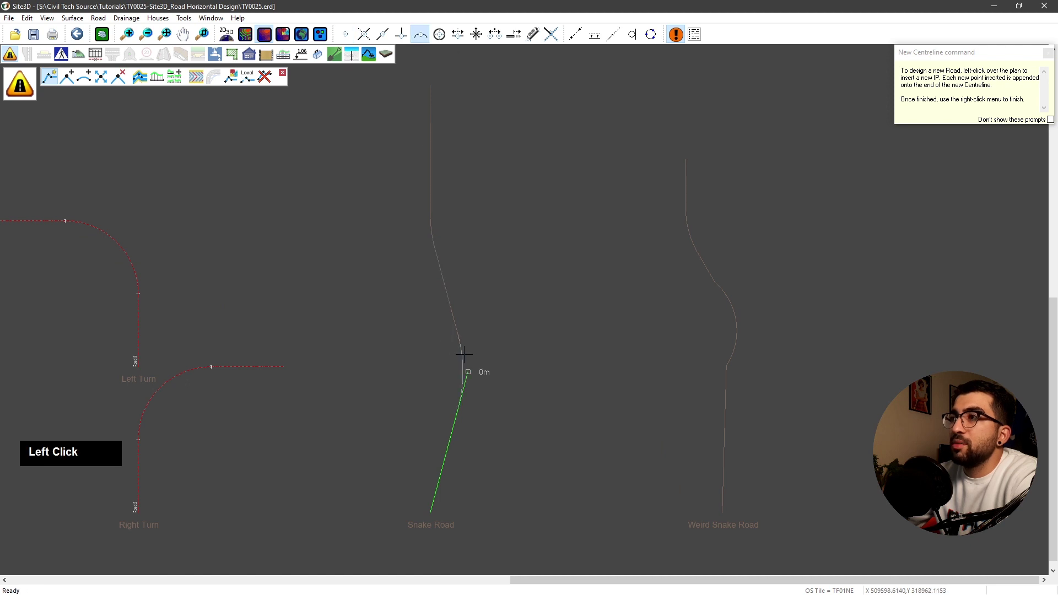
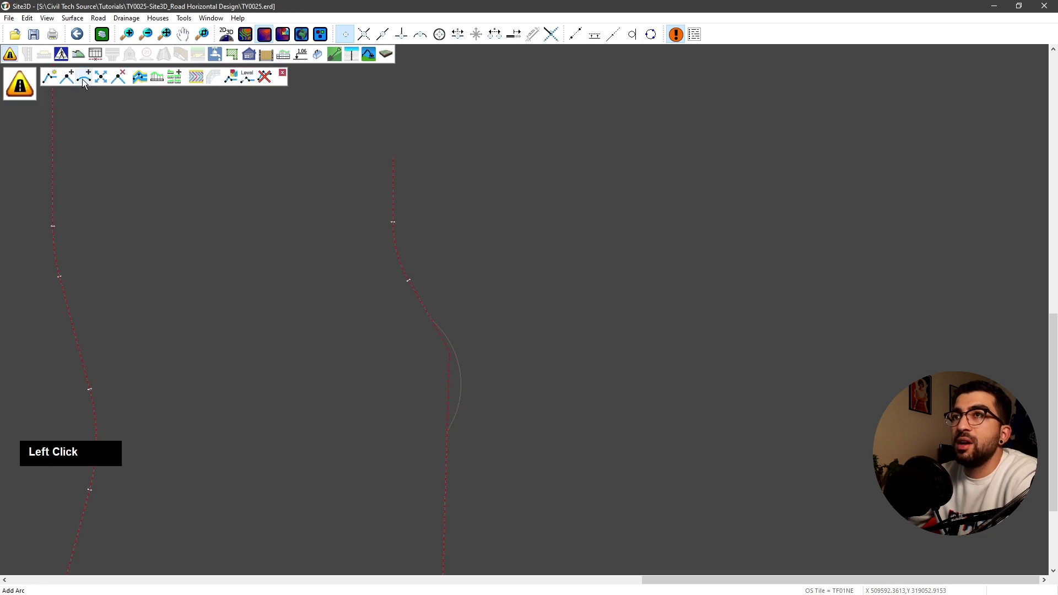
pyautogui.scroll(3)
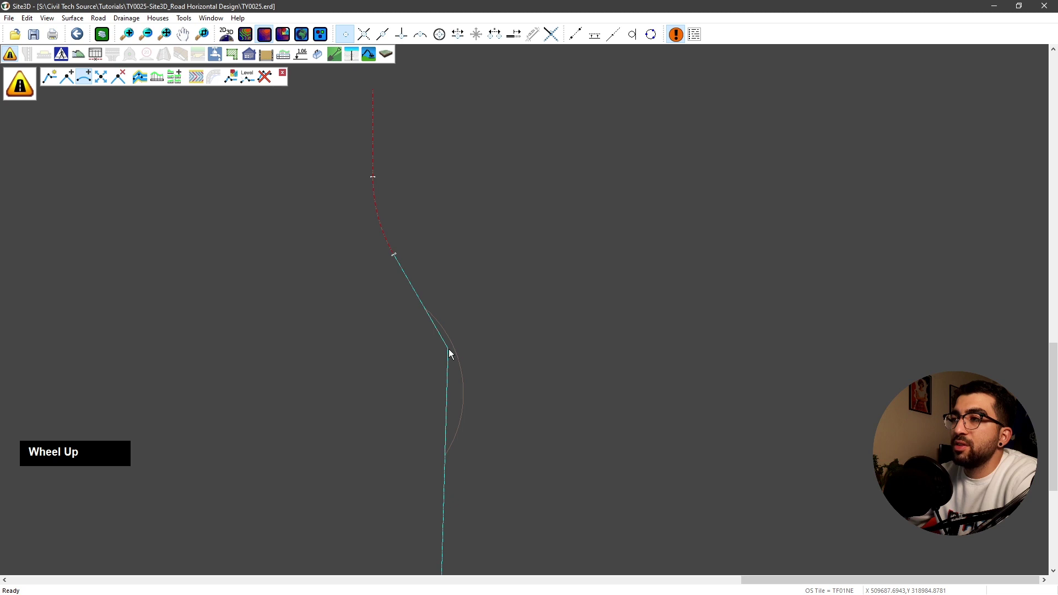
pyautogui.click(453, 354)
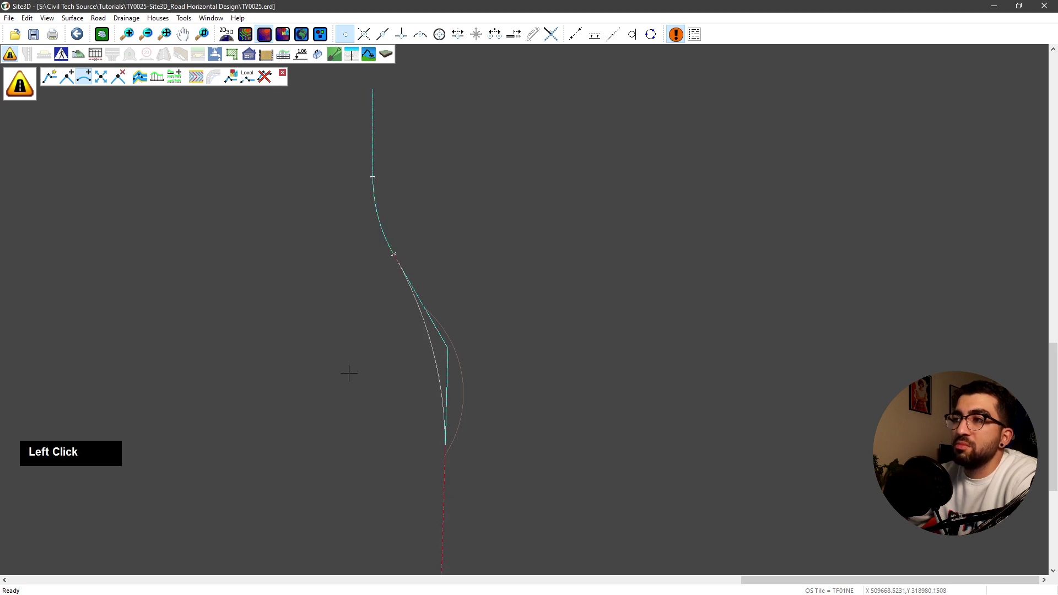
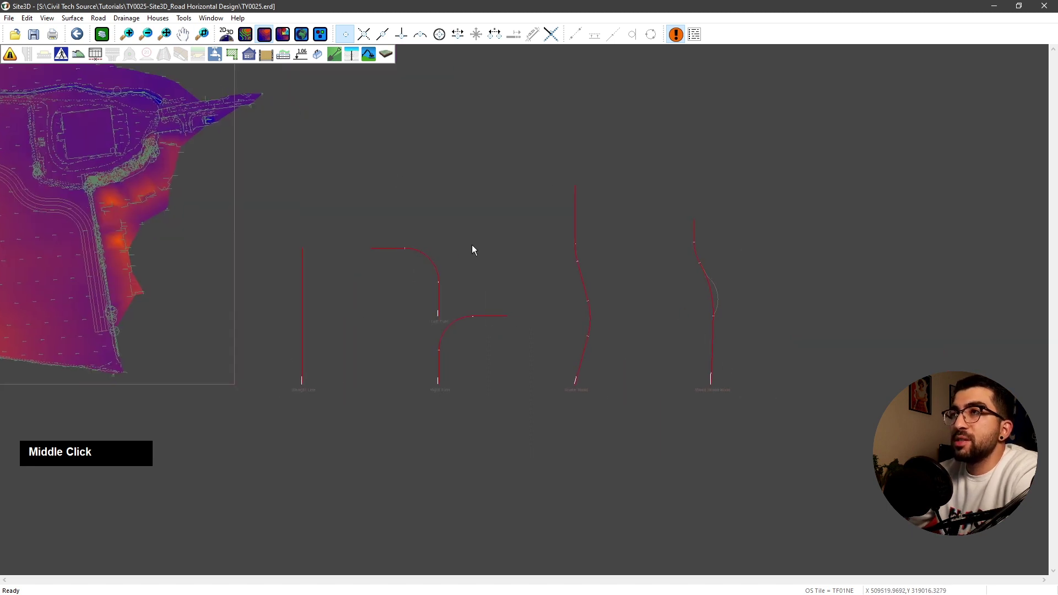
# Add channels, kerbs and footways to both sides of the Straight Line road.
pyautogui.middleClick(311, 309)
pyautogui.scroll(3)
pyautogui.click(16, 64)
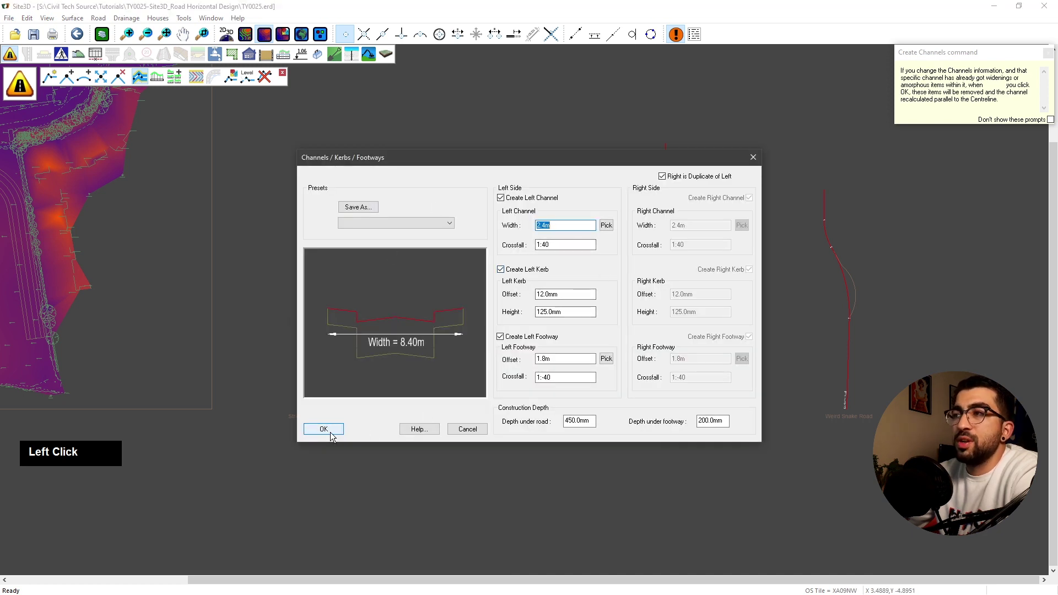
pyautogui.scroll(3)
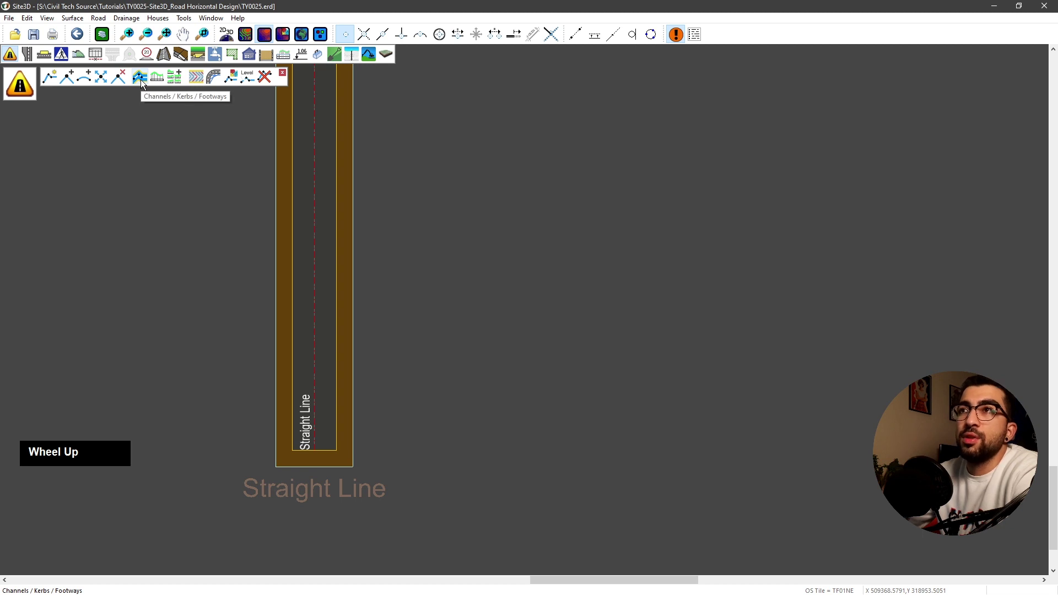
# Rerun Channels/Kerbs/Footways on the Straight Line road with Right is Duplicate of Left unticked and a wider left side.
pyautogui.click(146, 86)
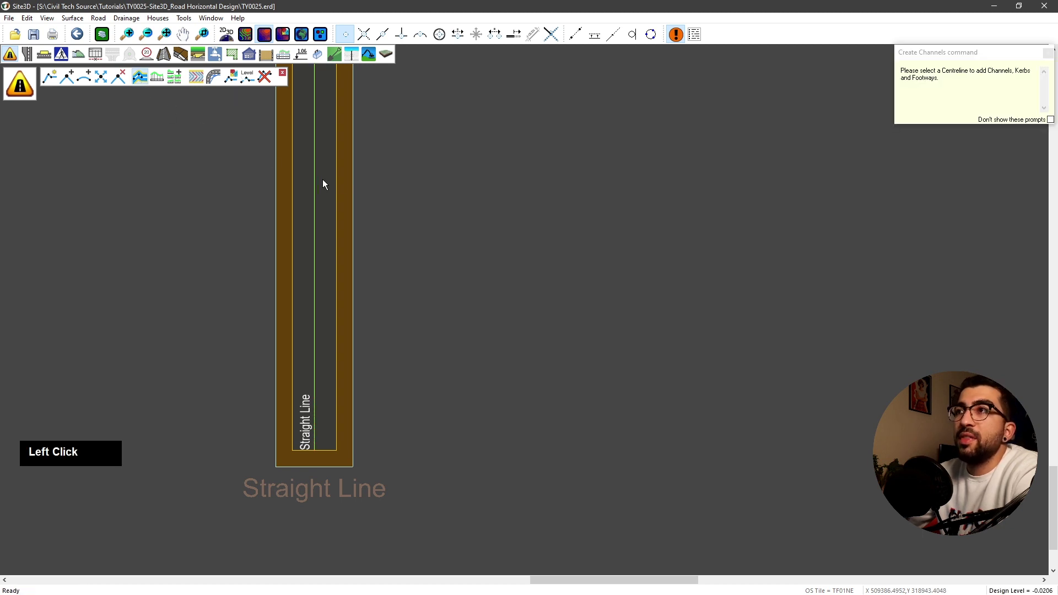
pyautogui.scroll(-3)
pyautogui.middleClick(363, 220)
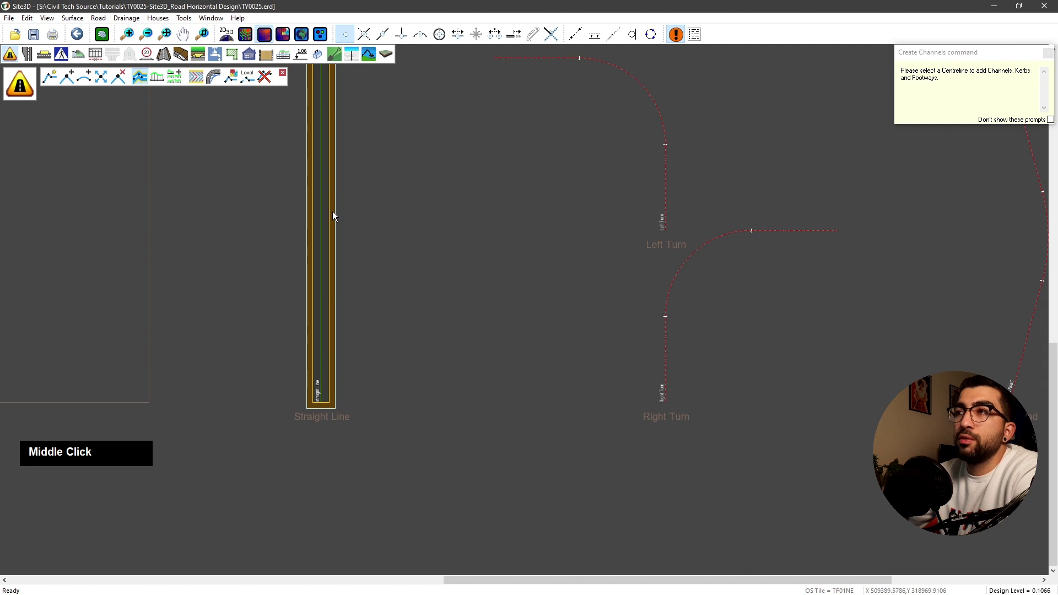
pyautogui.click(331, 222)
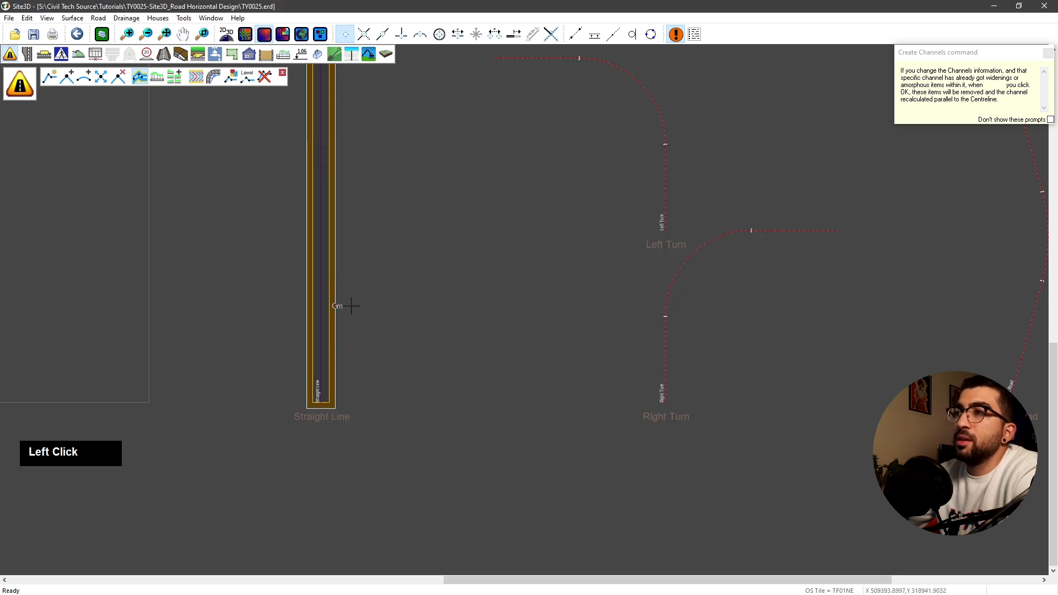
pyautogui.scroll(3)
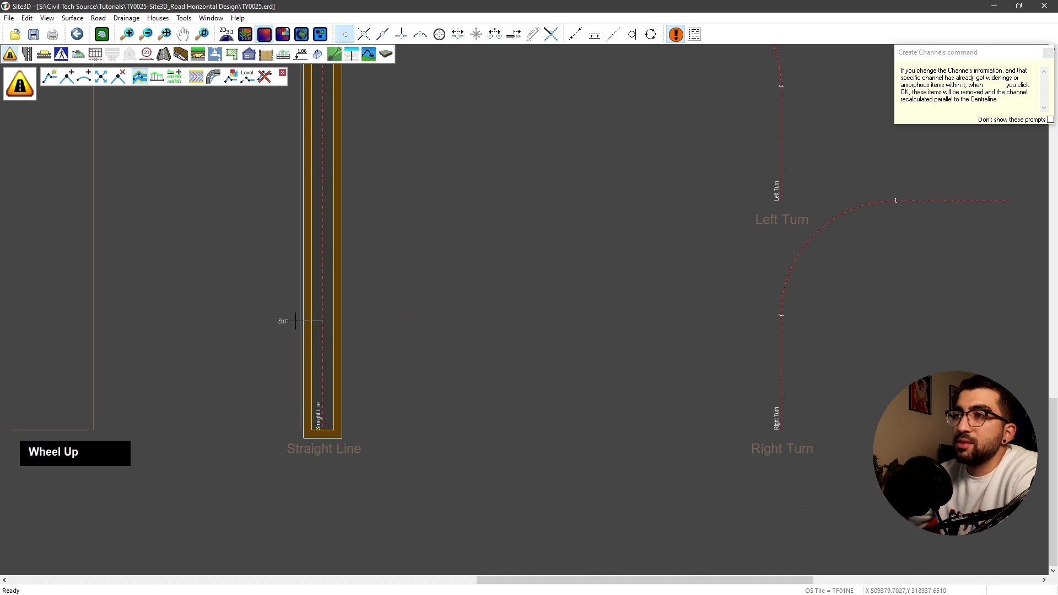
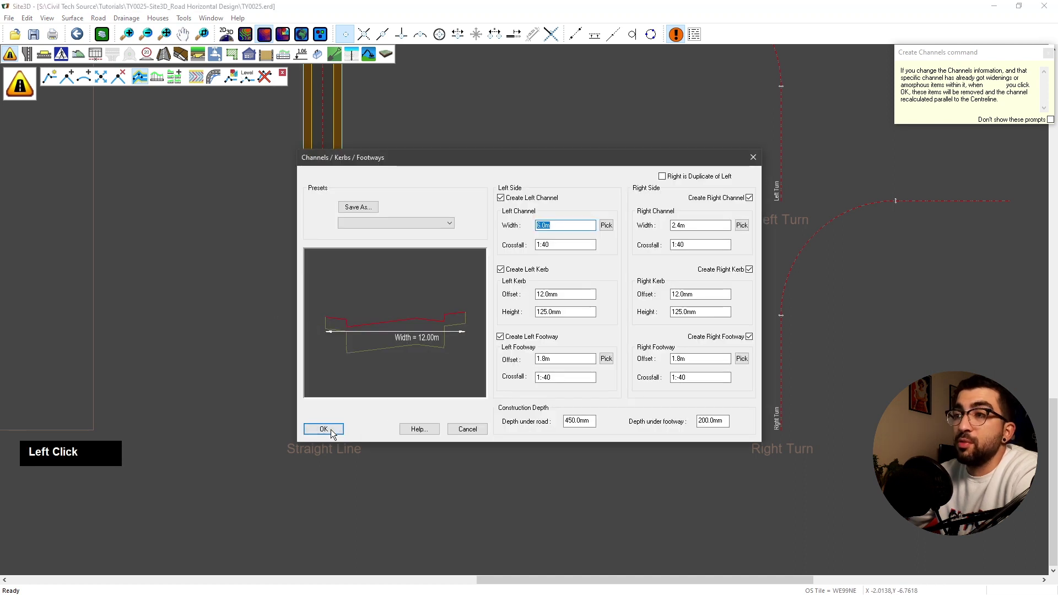
pyautogui.scroll(3)
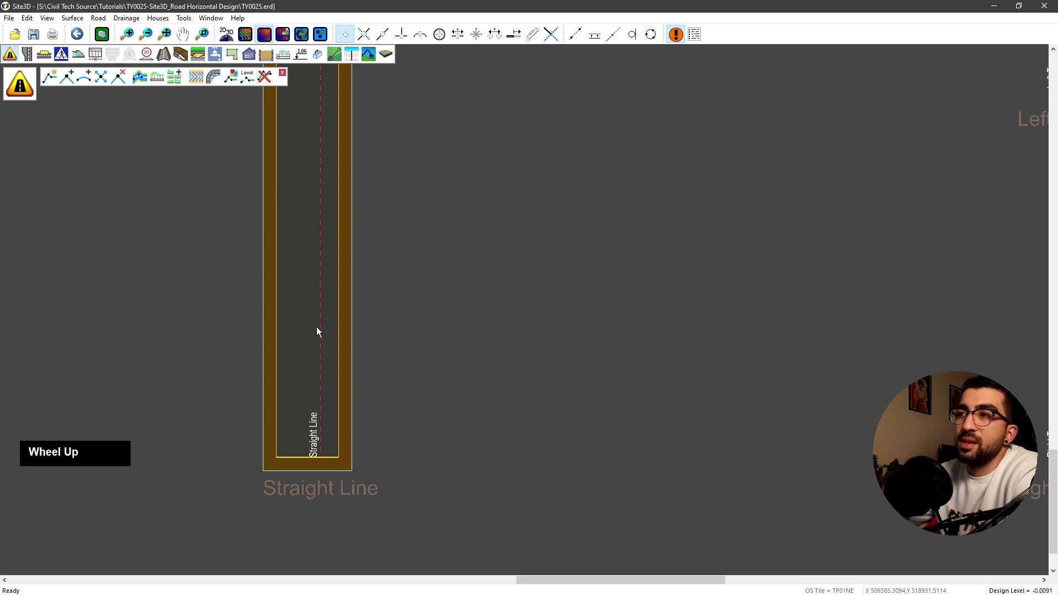
pyautogui.scroll(-3)
pyautogui.middleClick(516, 248)
pyautogui.click(141, 80)
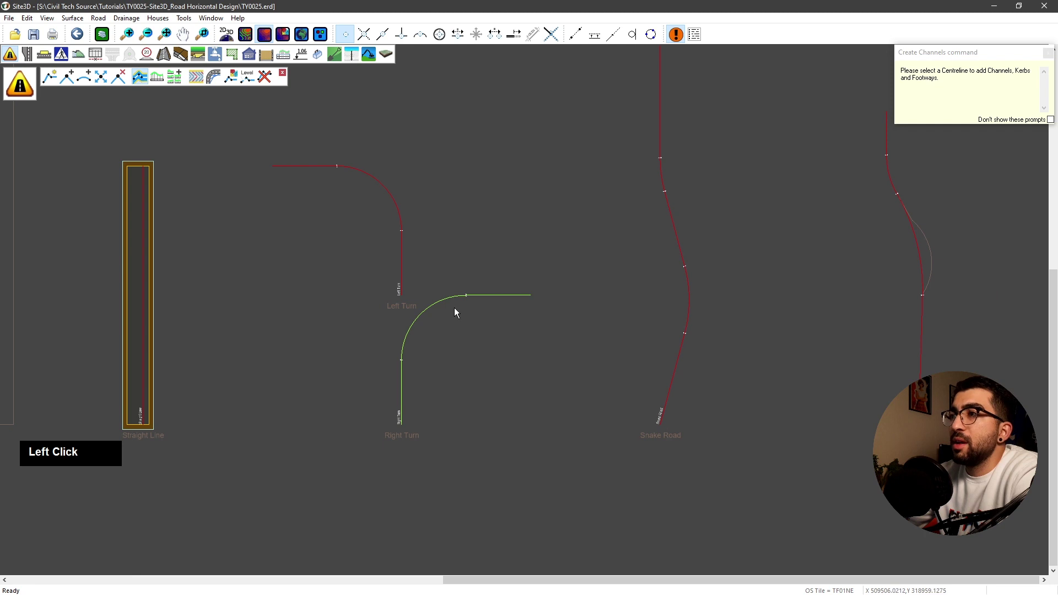
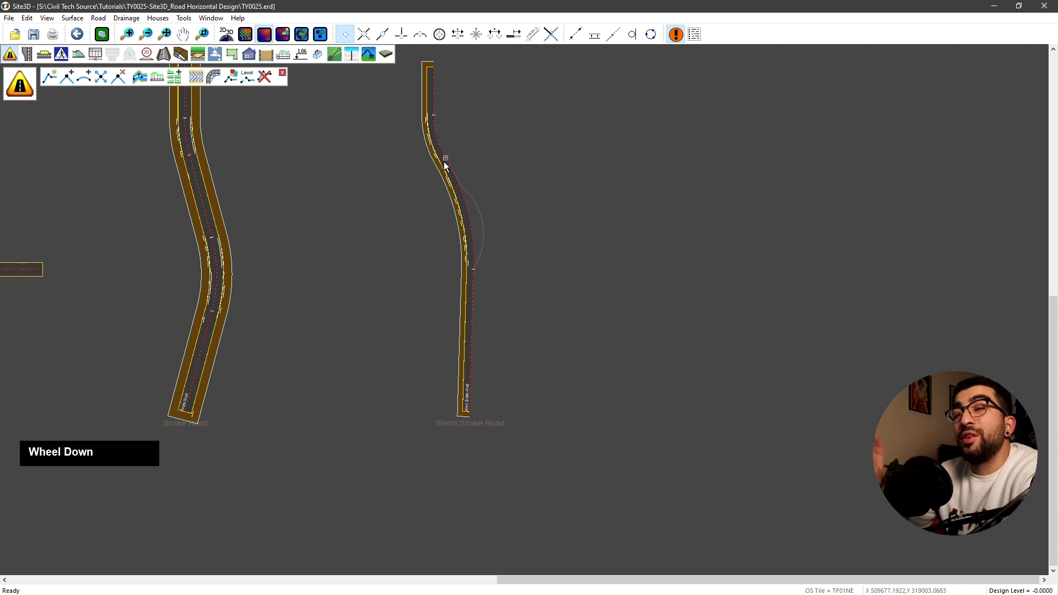
# Zoom extents to show all kerbed roads with the survey.
pyautogui.middleClick(446, 167)
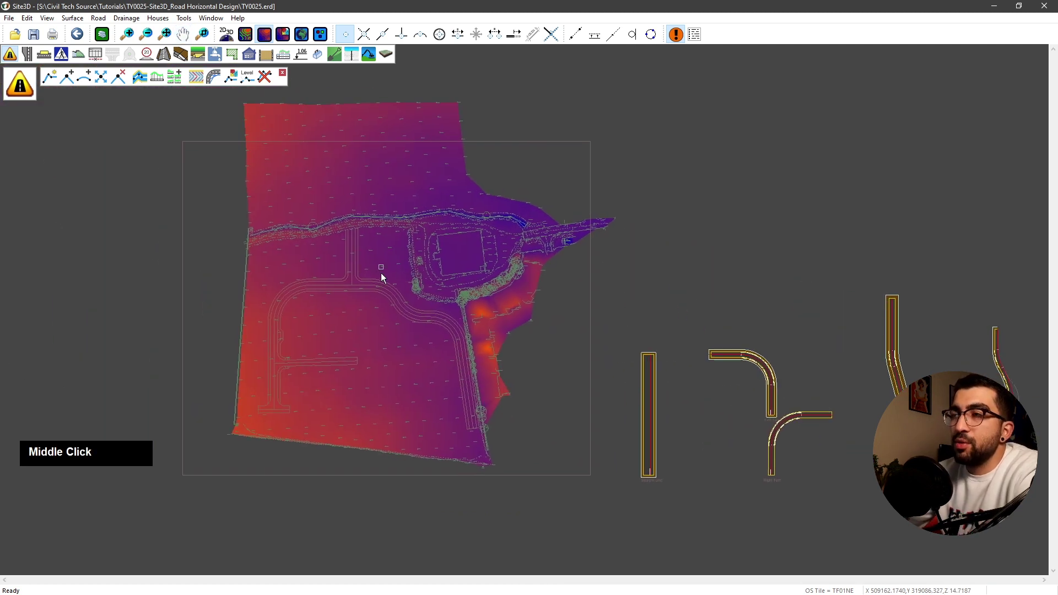
# Pan and zoom to the existing survey road and start a new road centreline there.
pyautogui.scroll(3)
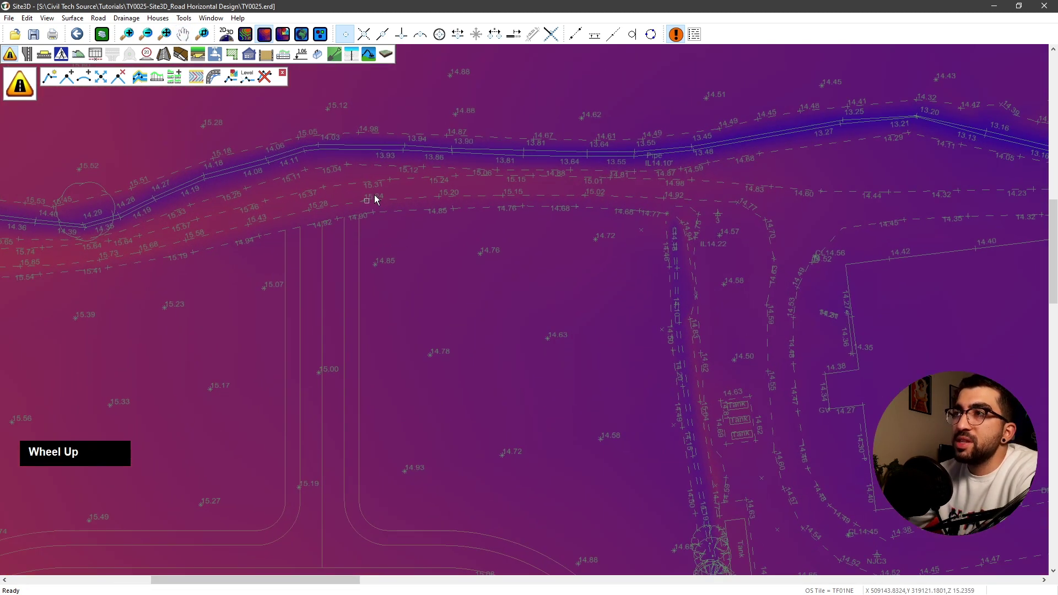
pyautogui.scroll(-3)
pyautogui.middleClick(395, 229)
pyautogui.scroll(3)
pyautogui.scroll(-3)
pyautogui.middleClick(522, 217)
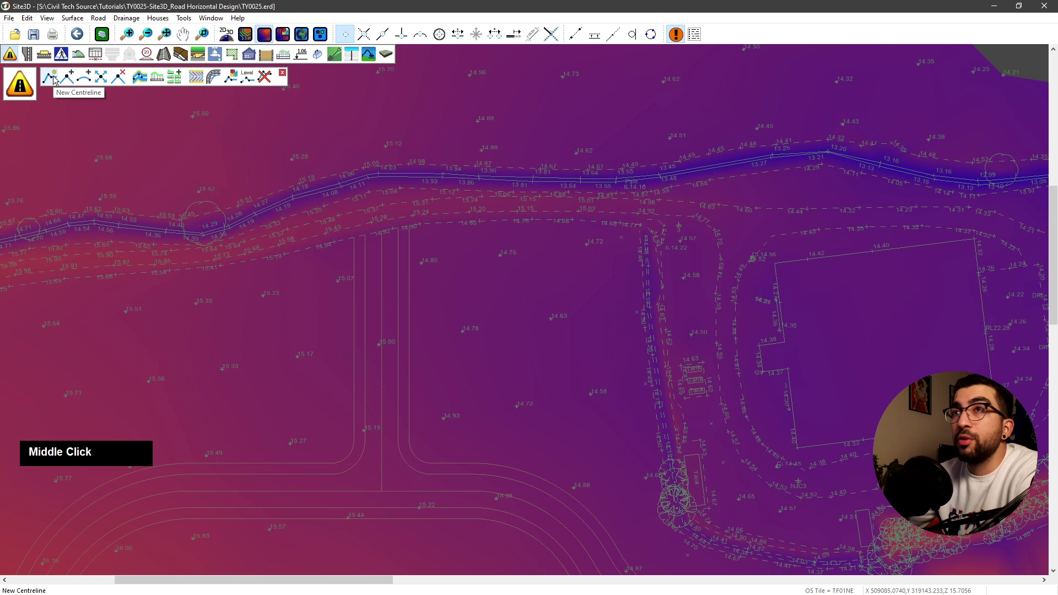
pyautogui.scroll(3)
pyautogui.middleClick(511, 236)
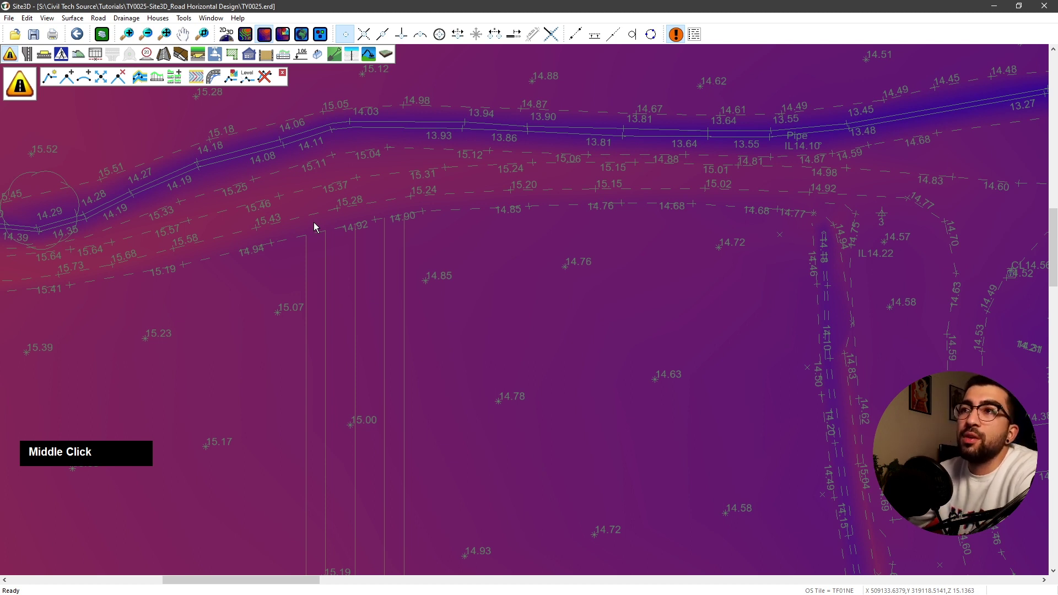
pyautogui.scroll(-3)
pyautogui.middleClick(364, 334)
pyautogui.scroll(-3)
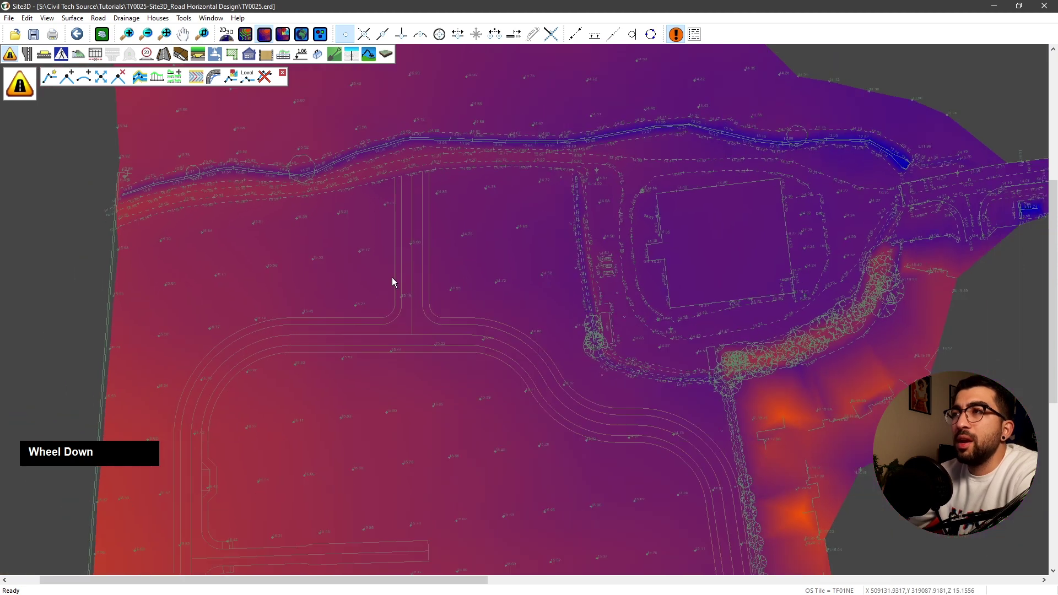
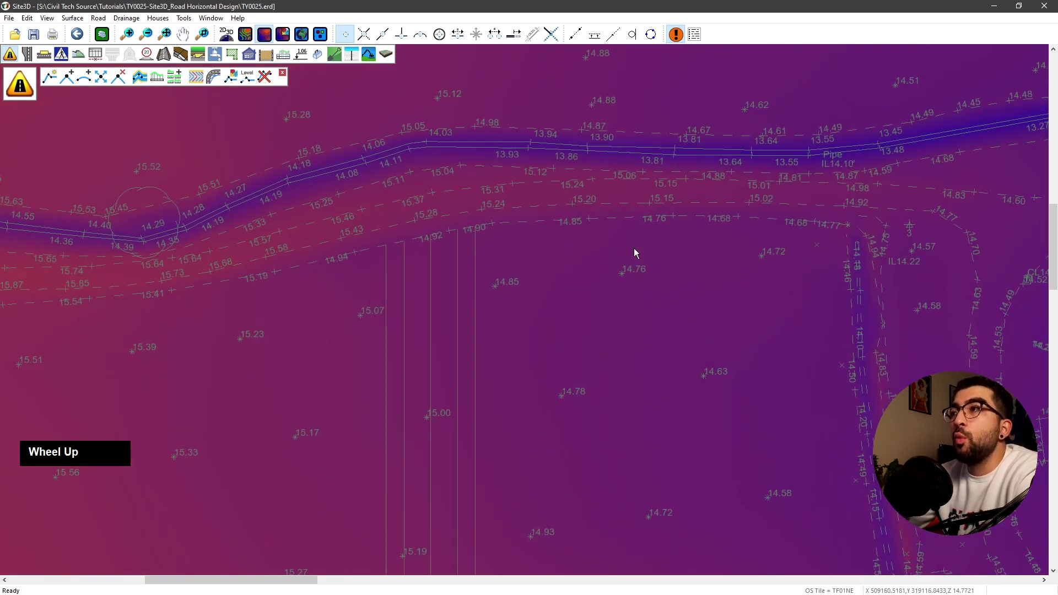
pyautogui.click(54, 84)
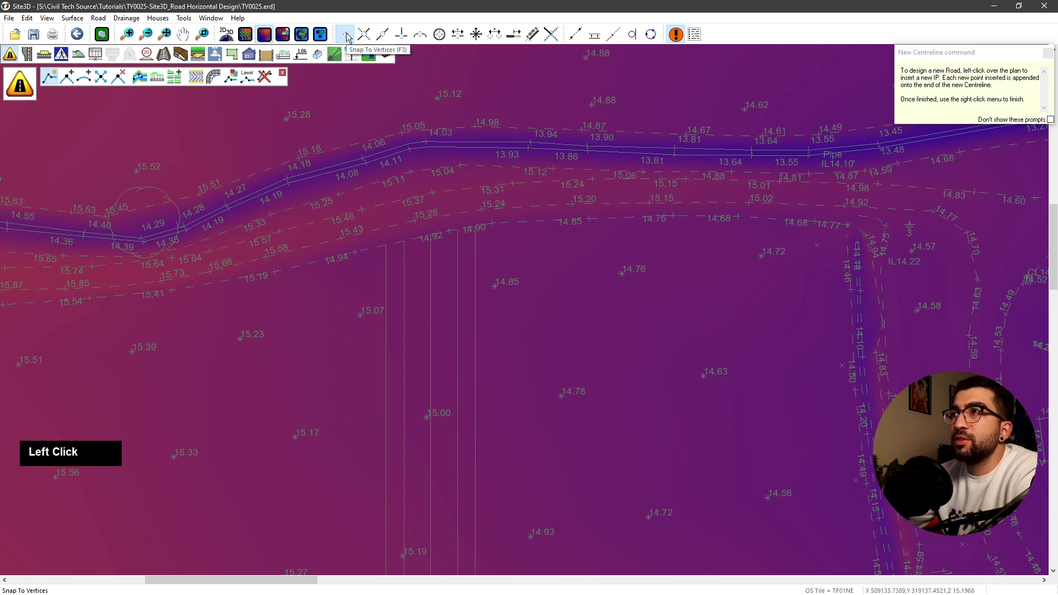
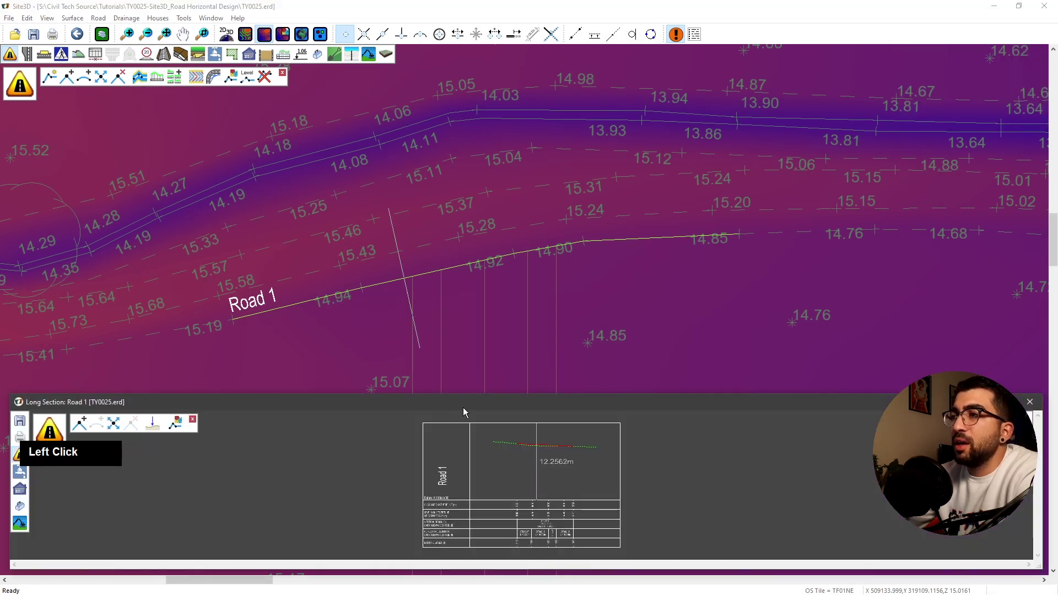
# Pan and zoom the Road 1 long section to inspect the design line against the ground profile.
pyautogui.scroll(3)
pyautogui.middleClick(604, 138)
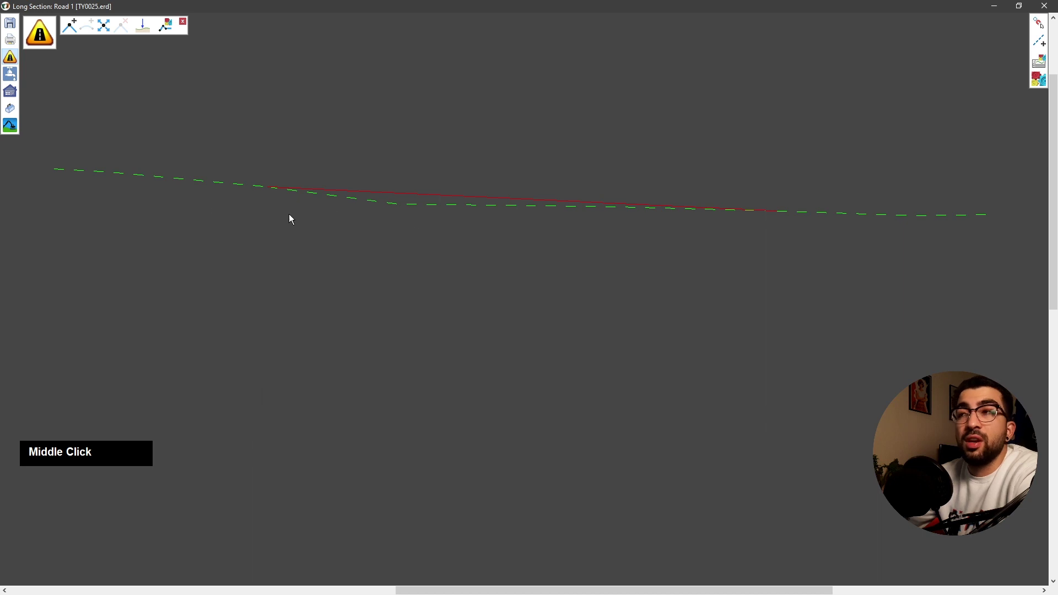
pyautogui.scroll(-3)
pyautogui.middleClick(758, 224)
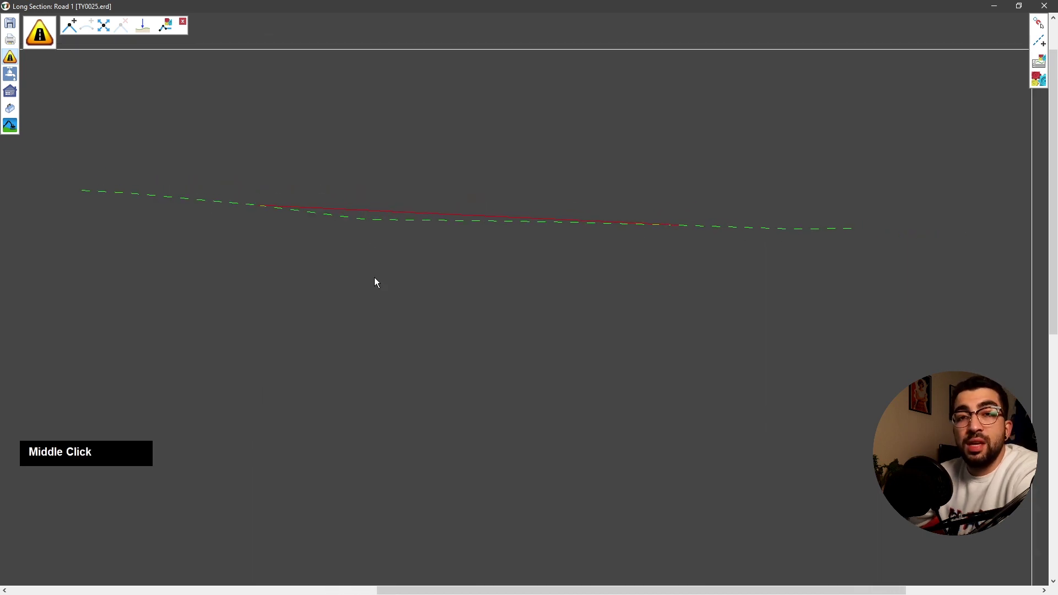
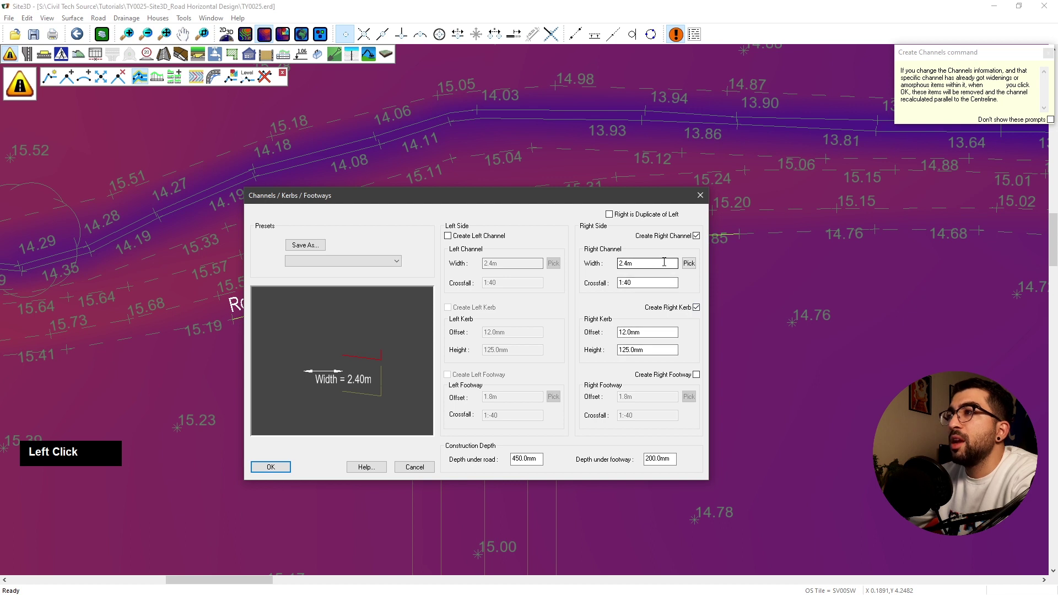
# Set the right channel width to 0 for the existing road, keeping the right kerb.
pyautogui.press('0')
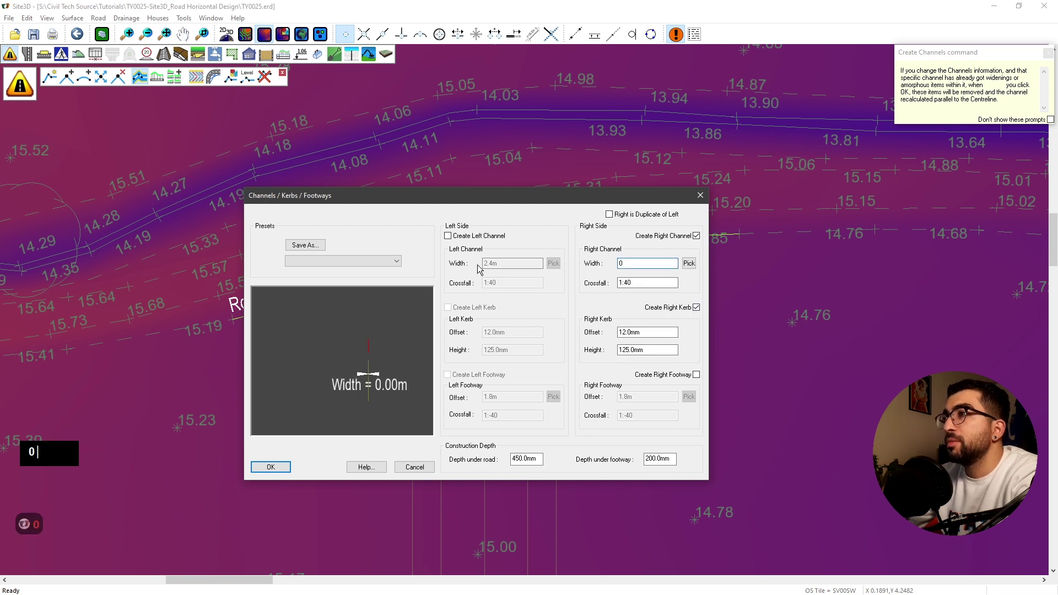
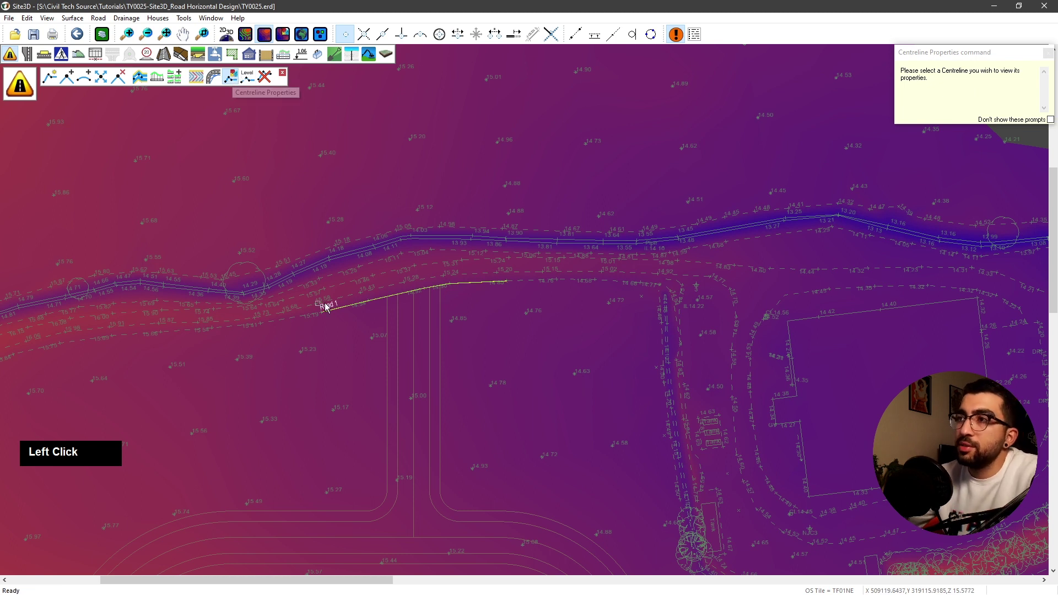
# Select the Road 1 centreline to rename it Ex.Road in Centreline Properties.
pyautogui.scroll(3)
pyautogui.click(335, 313)
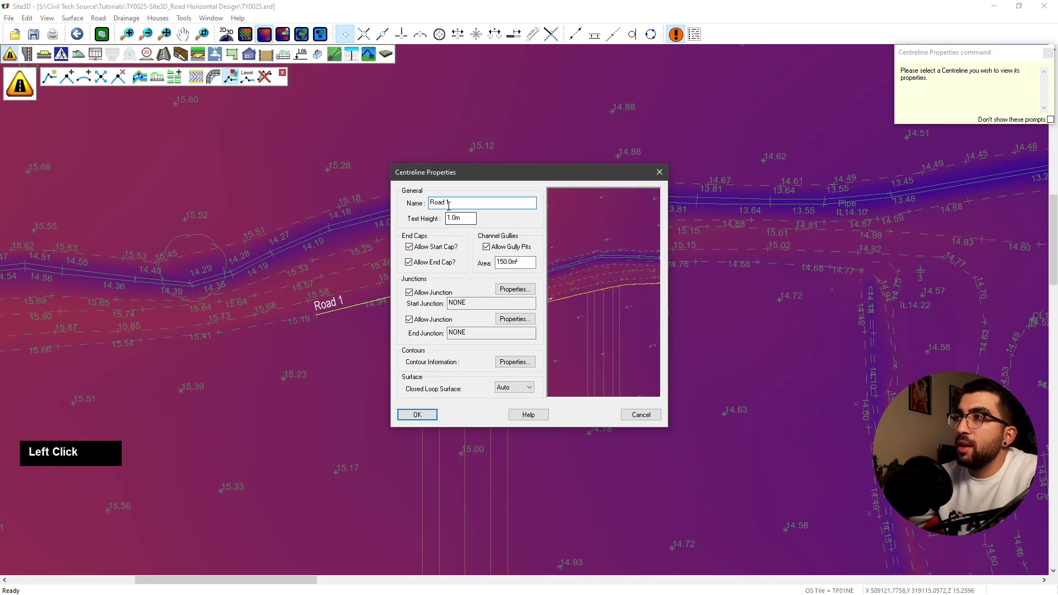
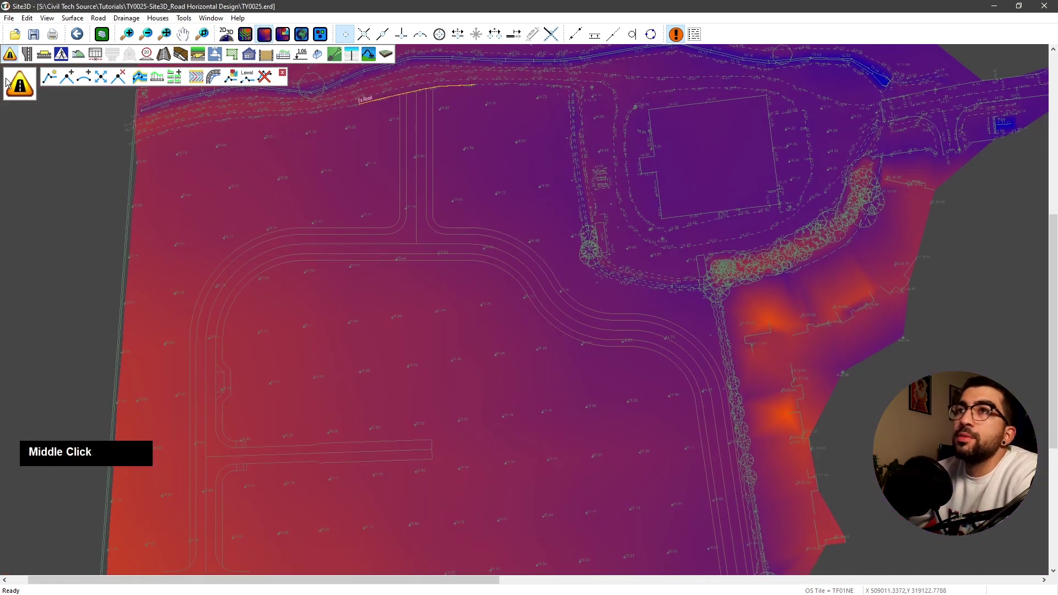
# Start a new centreline and trace Road 2 along the spur off the existing road.
pyautogui.middleClick(54, 79)
pyautogui.click(54, 80)
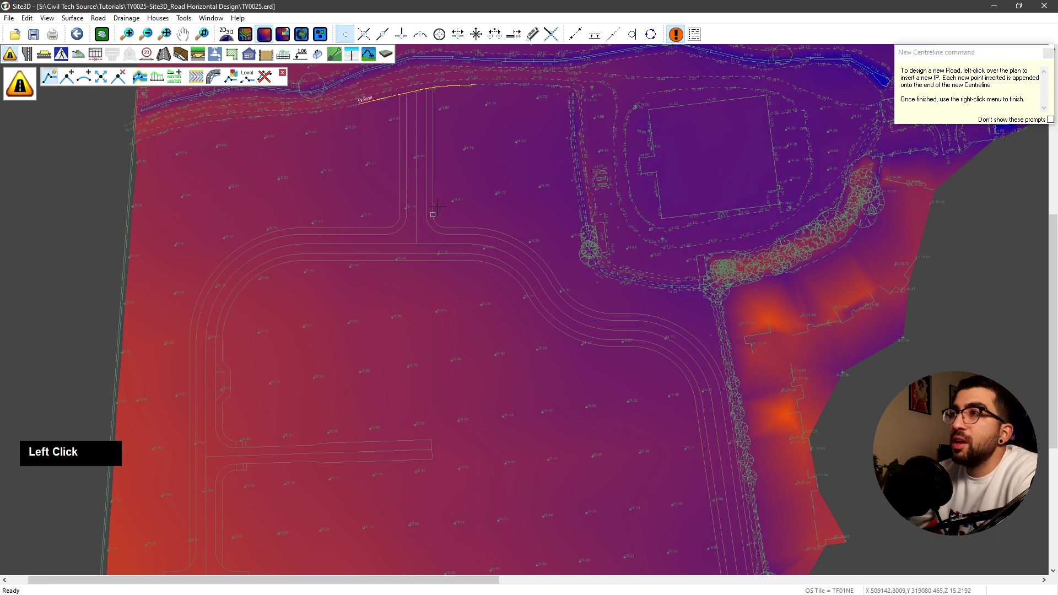
pyautogui.scroll(-3)
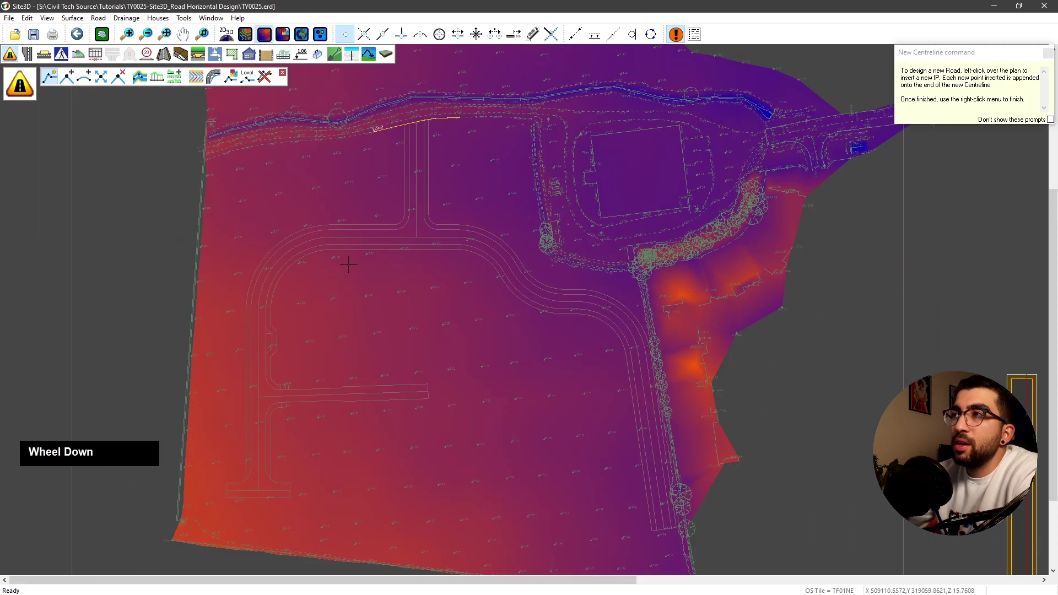
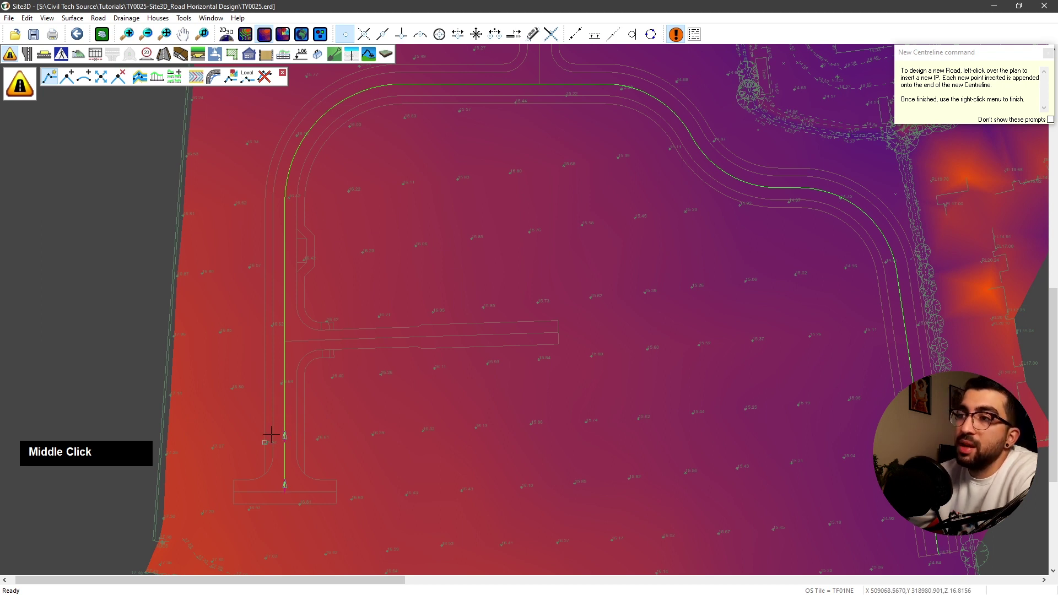
pyautogui.scroll(3)
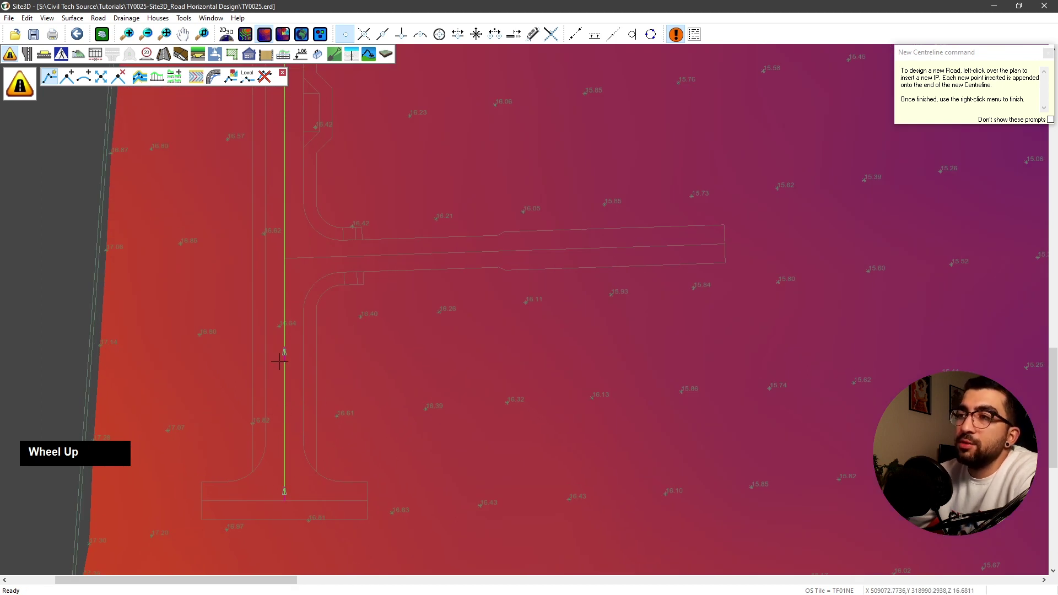
# Trace the Road 3 centreline around the estate loop, adding a point down its west side.
pyautogui.click(284, 367)
pyautogui.scroll(3)
pyautogui.scroll(-3)
pyautogui.middleClick(377, 160)
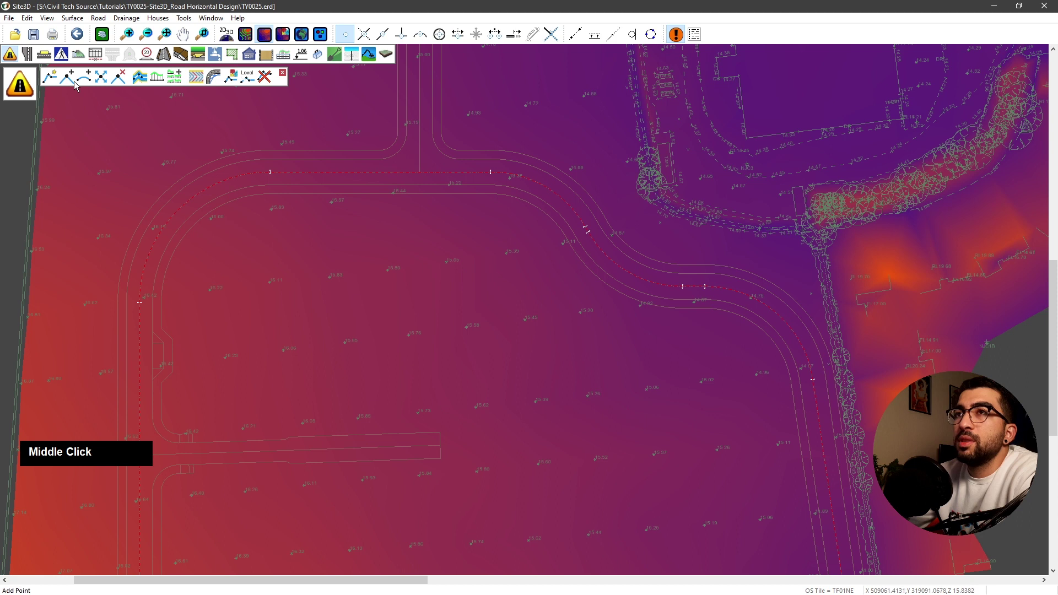
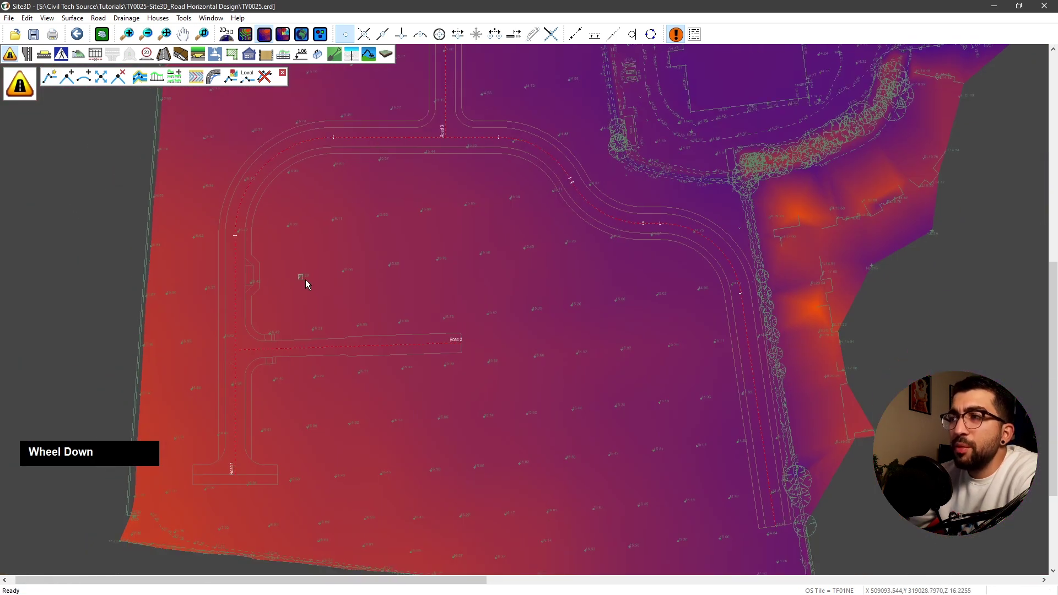
# Rename the Road 3 spur centreline to Road A in Centreline Properties.
pyautogui.middleClick(323, 455)
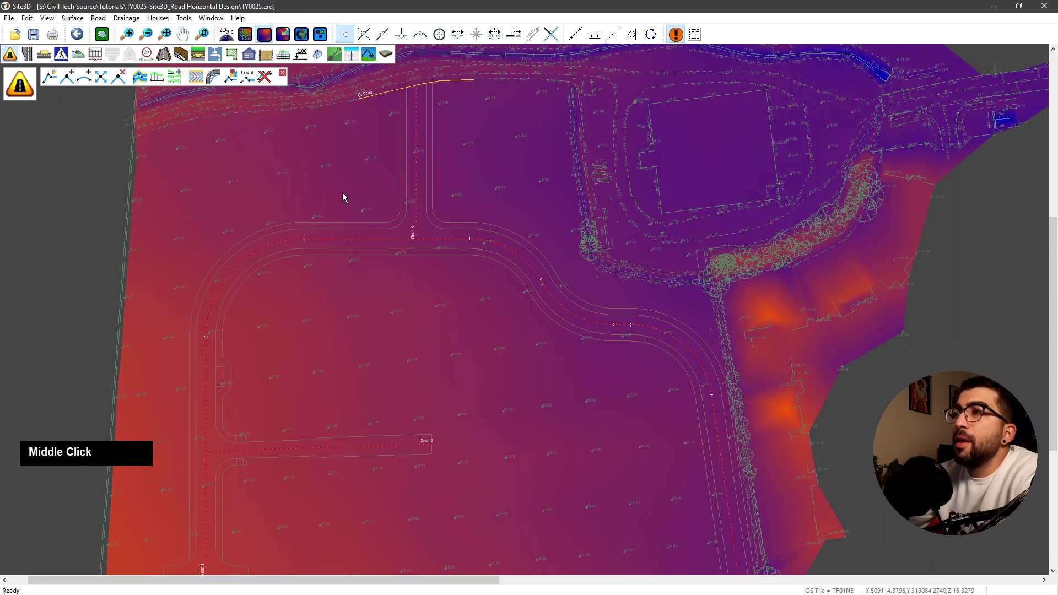
pyautogui.click(234, 80)
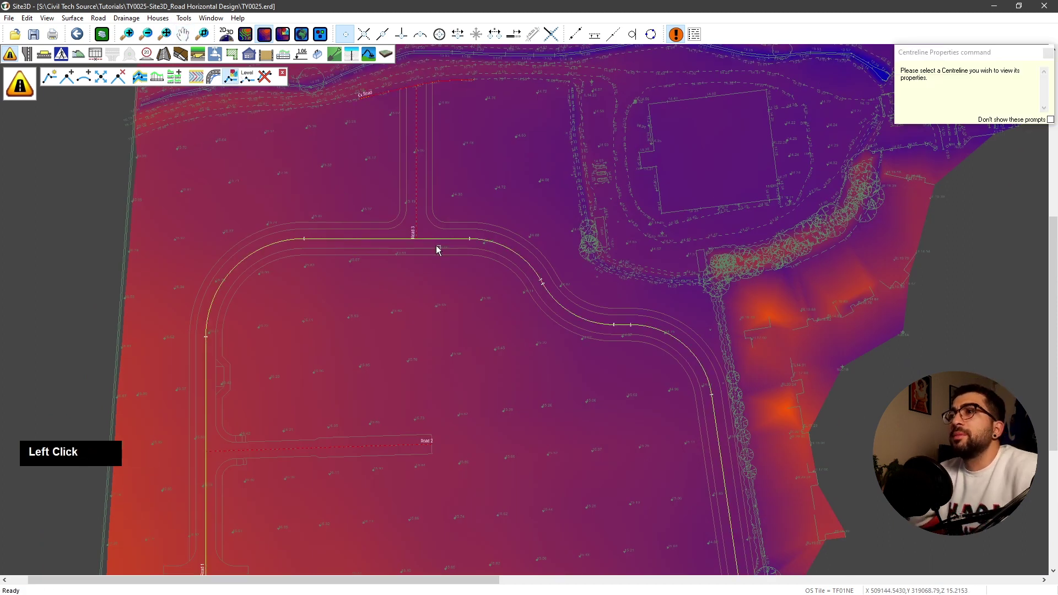
pyautogui.scroll(3)
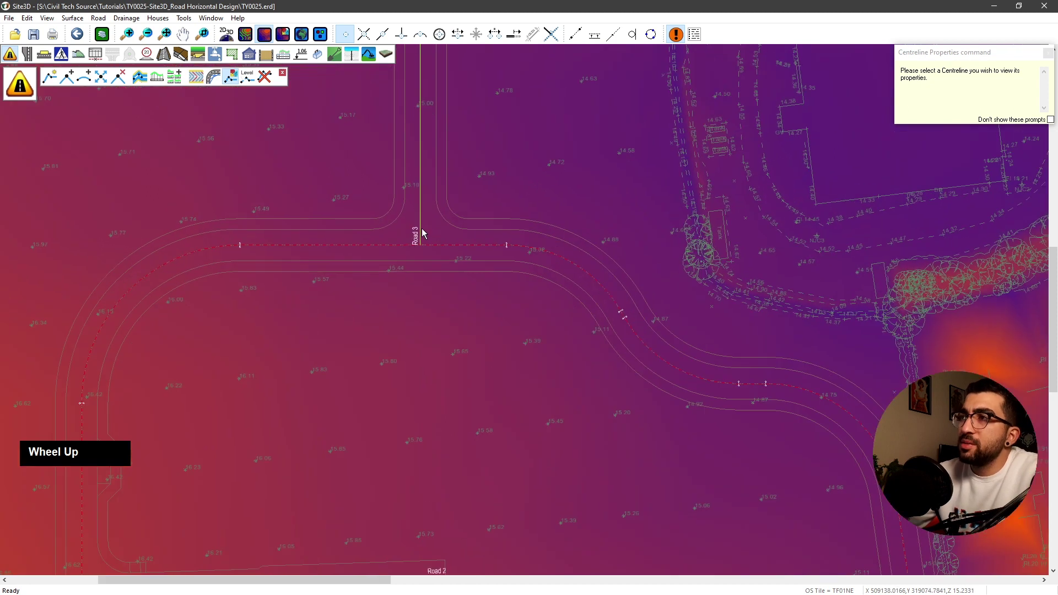
pyautogui.click(421, 236)
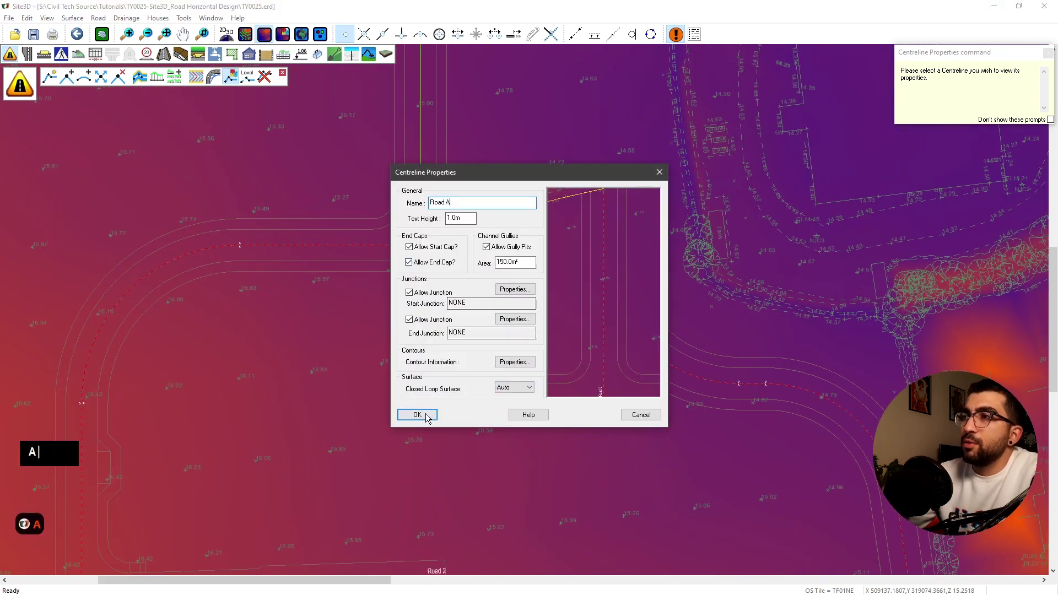
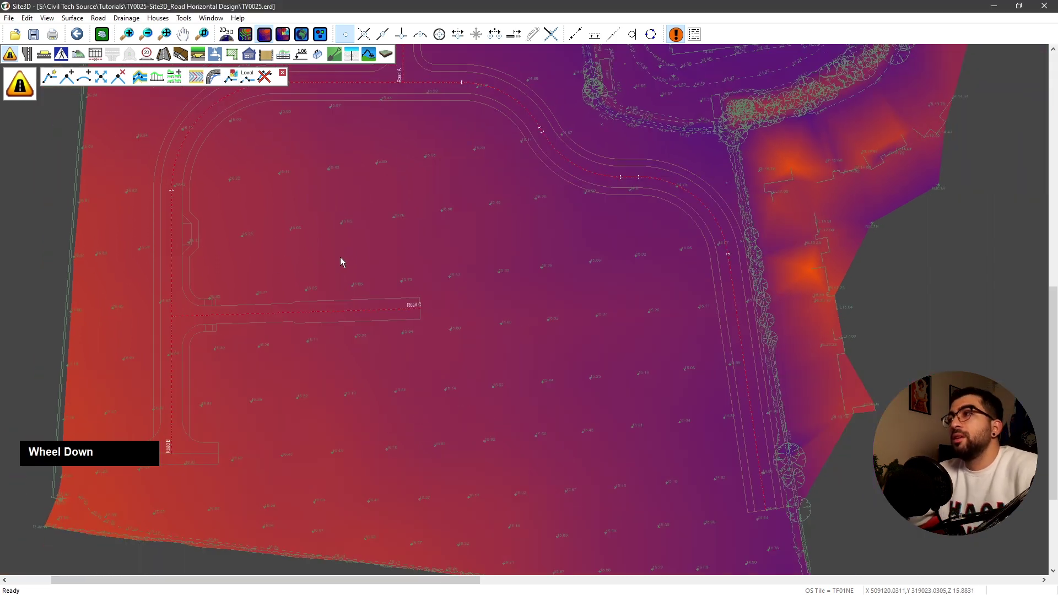
# Rename Road 2 to Road C and recentre the plan on the road layout.
pyautogui.middleClick(283, 299)
pyautogui.scroll(-3)
pyautogui.middleClick(364, 175)
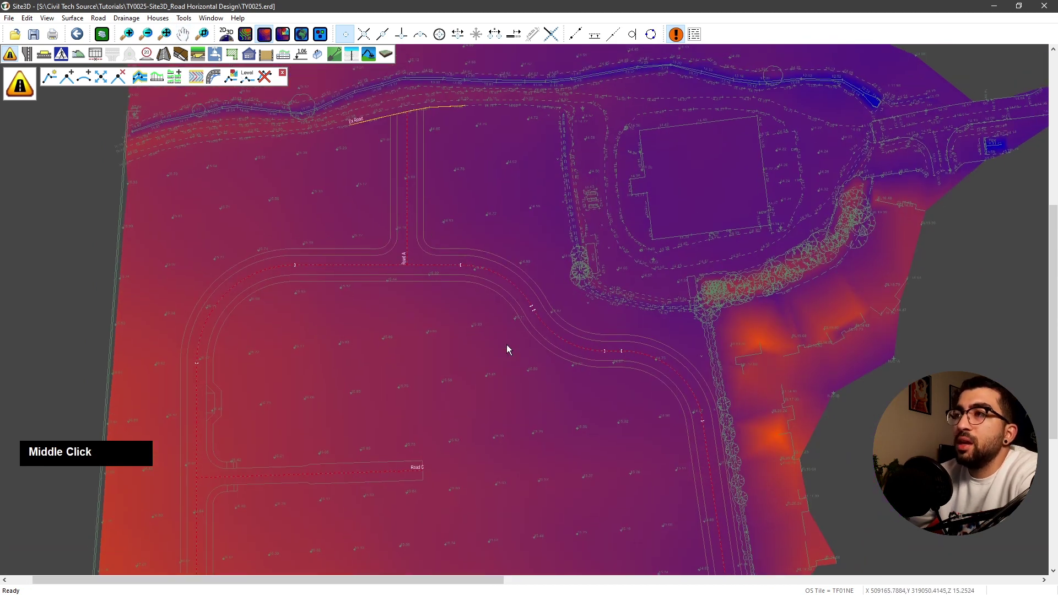
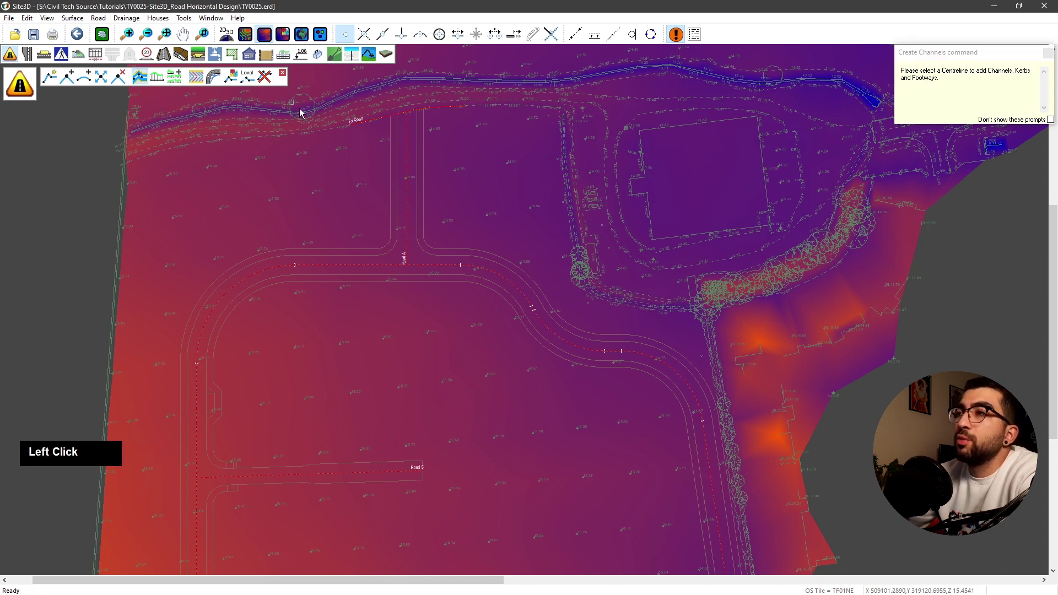
# Add channels and footways to Road A with a 6 m radii junction onto Ex.Road, then return to plan.
pyautogui.scroll(3)
pyautogui.click(424, 232)
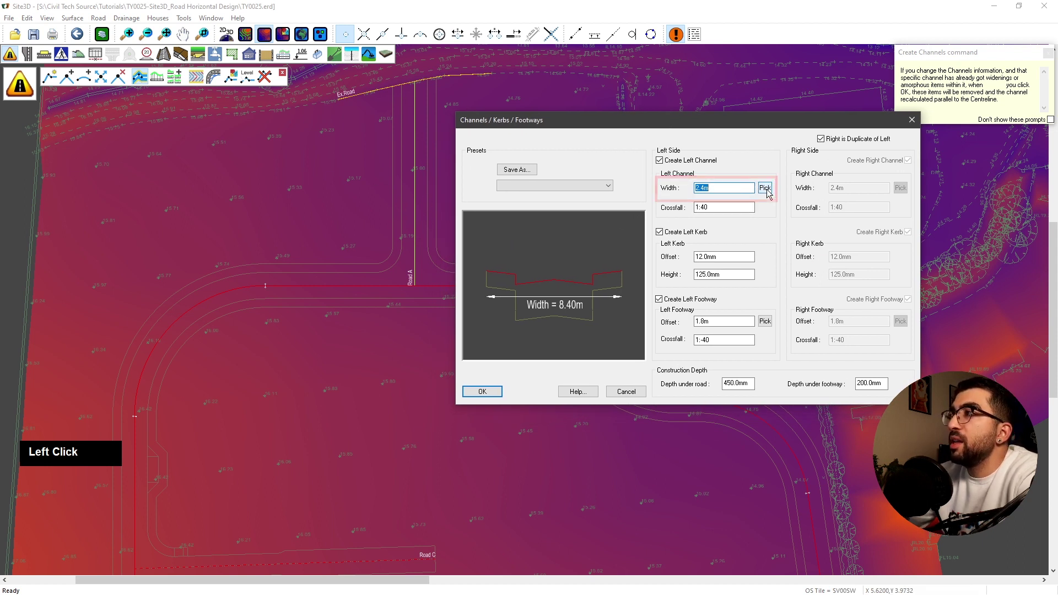
pyautogui.scroll(3)
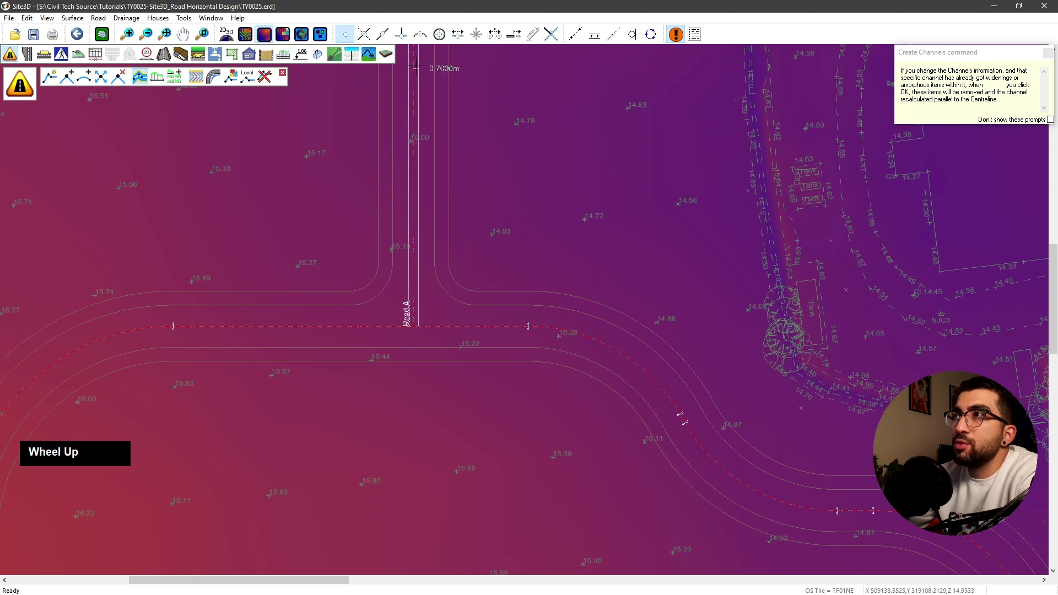
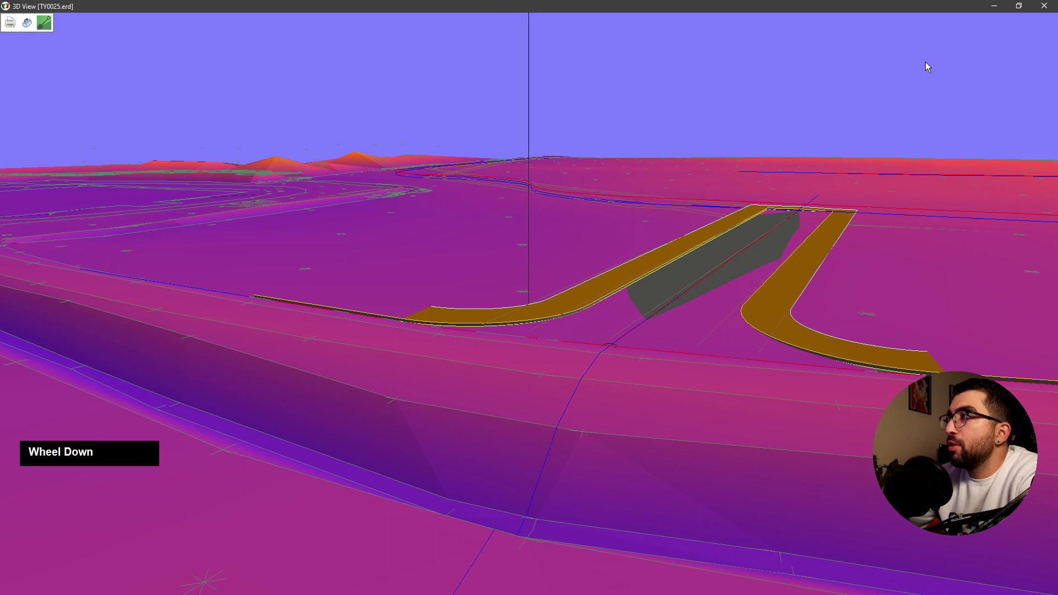
pyautogui.click(1049, 10)
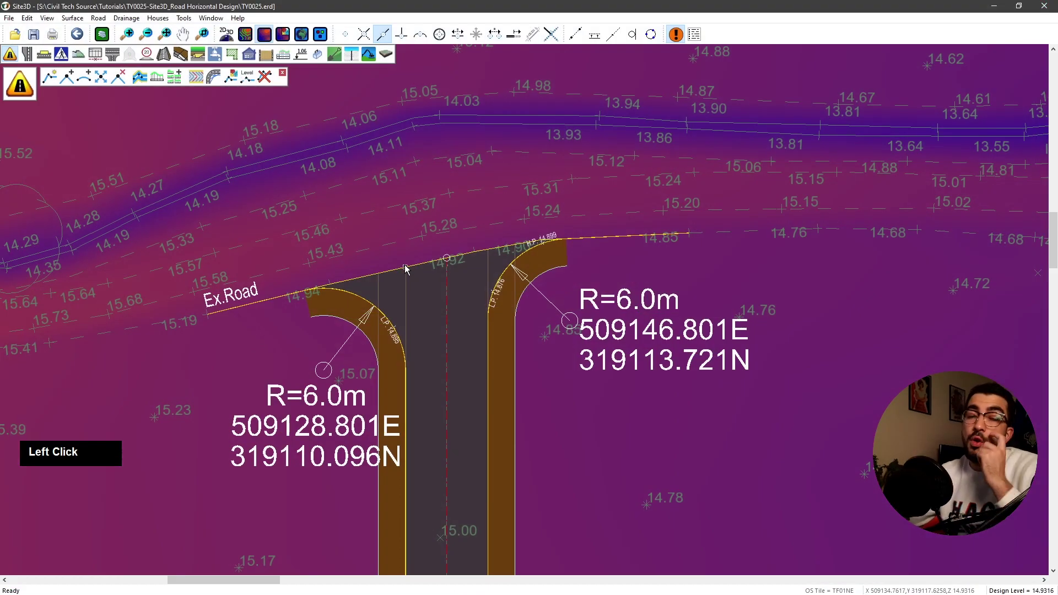
# Pan the plan along Road A and over its junction to check the new outlines.
pyautogui.scroll(-3)
pyautogui.middleClick(425, 336)
pyautogui.scroll(-3)
pyautogui.middleClick(404, 351)
pyautogui.scroll(-3)
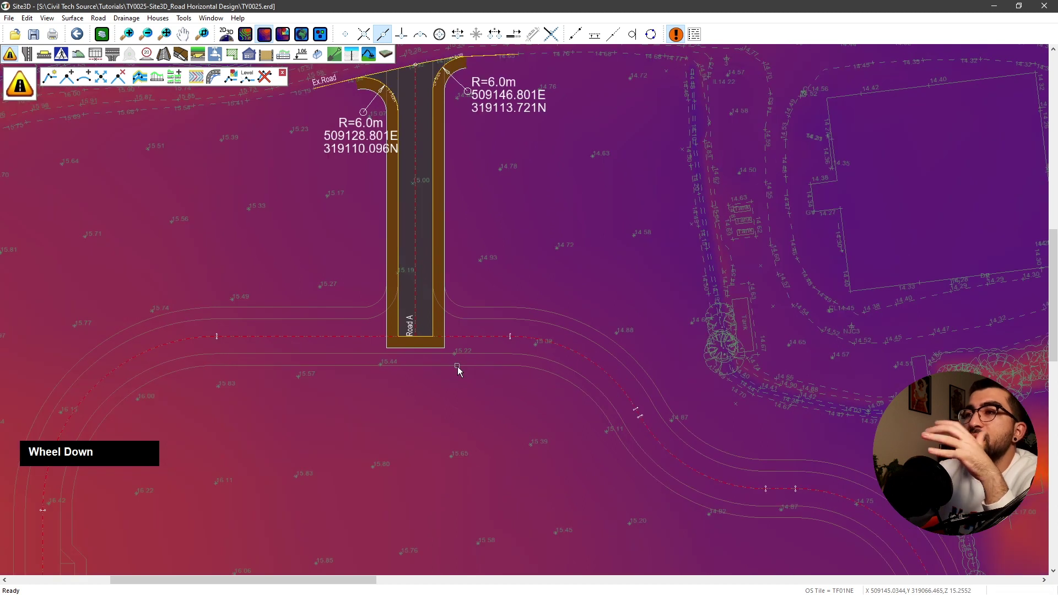
pyautogui.middleClick(477, 387)
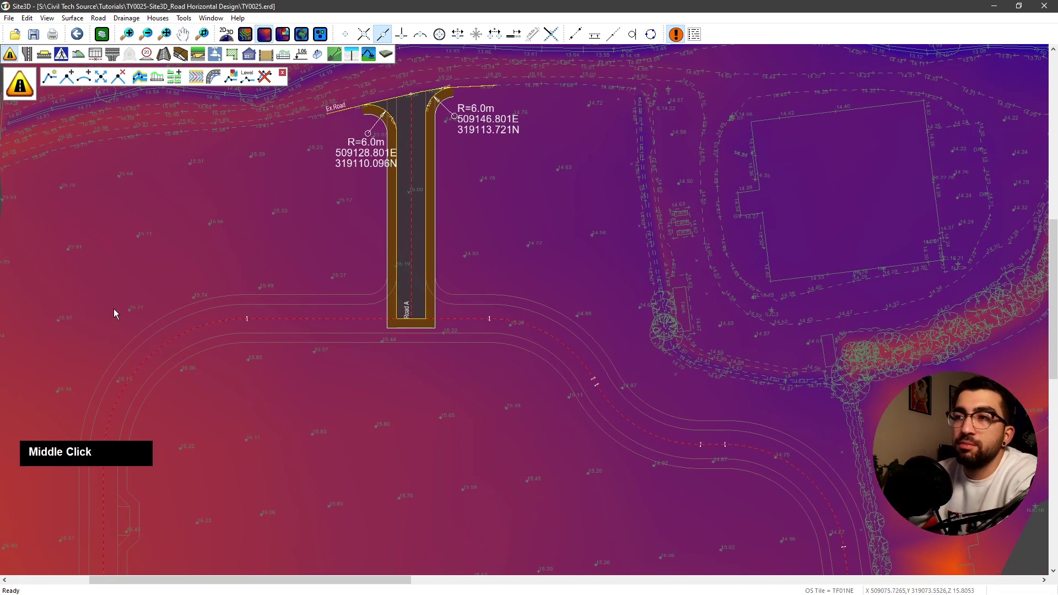
pyautogui.scroll(-3)
pyautogui.middleClick(291, 294)
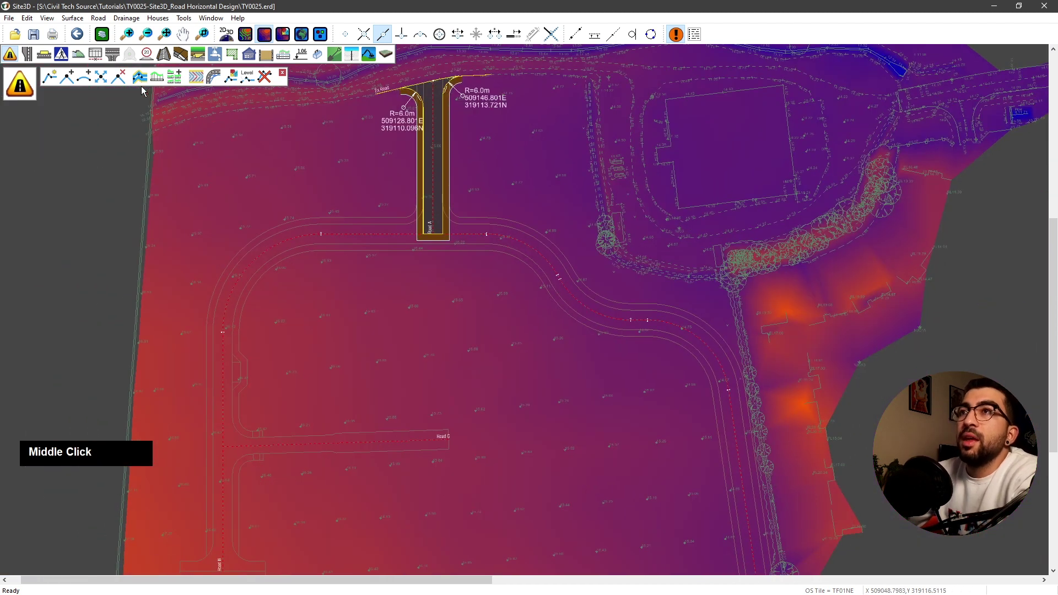
# Run Create Channels on the estate loop centreline to add channel and footway outlines.
pyautogui.click(142, 83)
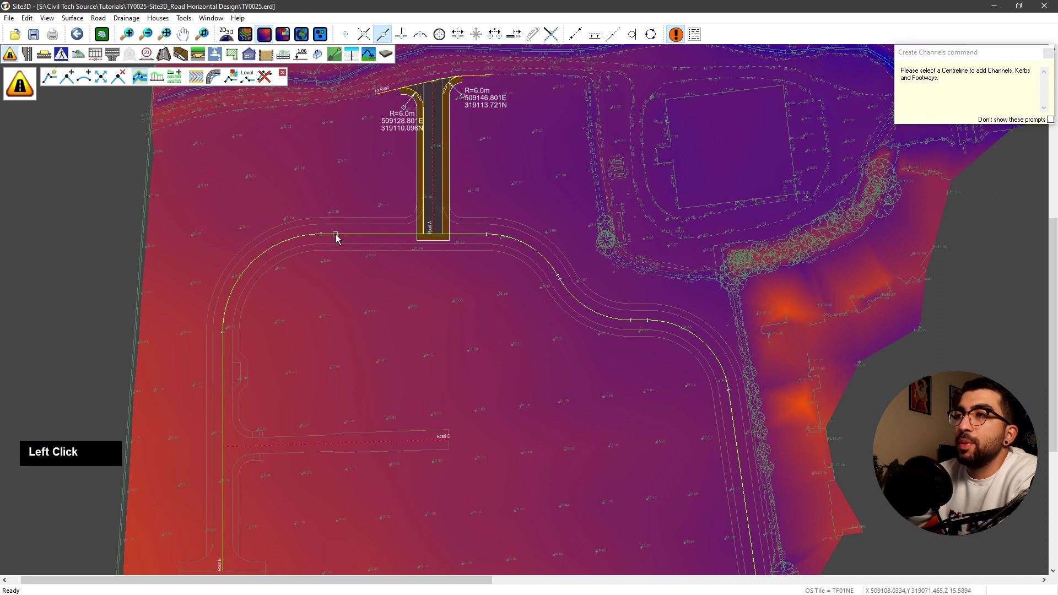
pyautogui.scroll(3)
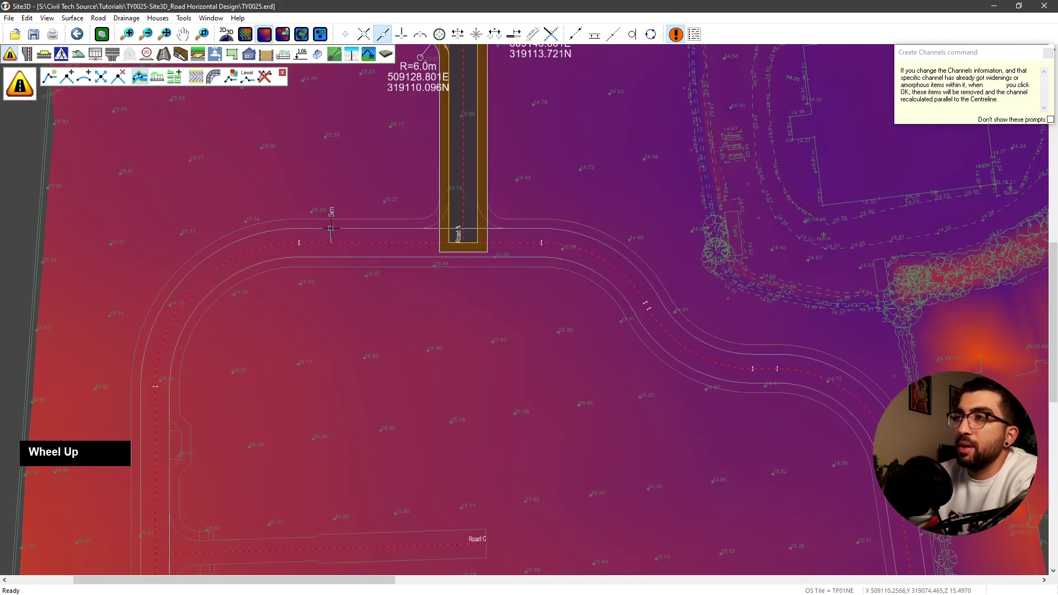
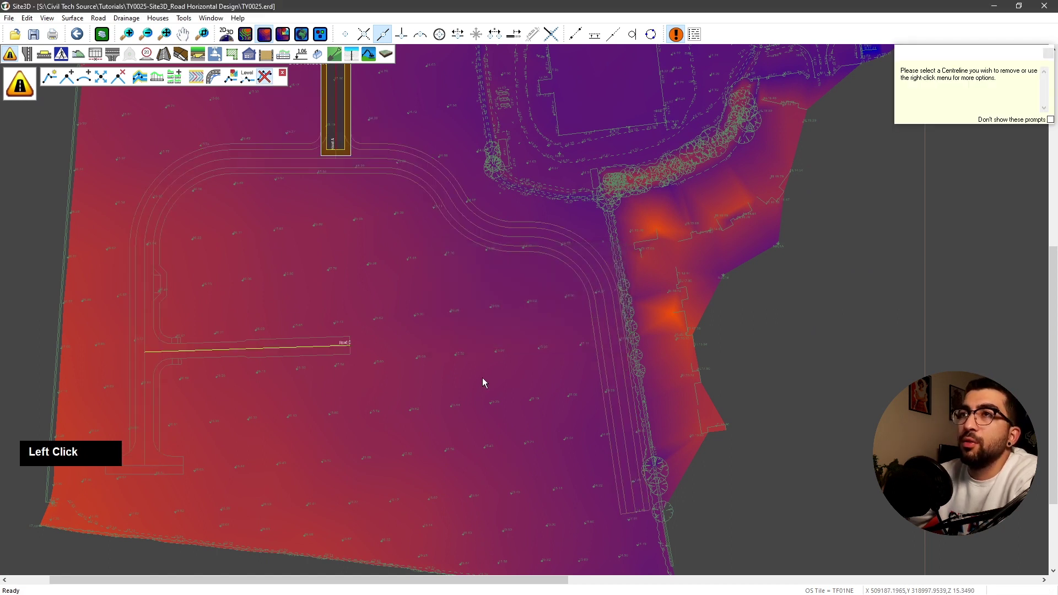
# Draw a new straight centreline, Road 1, running vertically beside the Road C junction.
pyautogui.middleClick(185, 439)
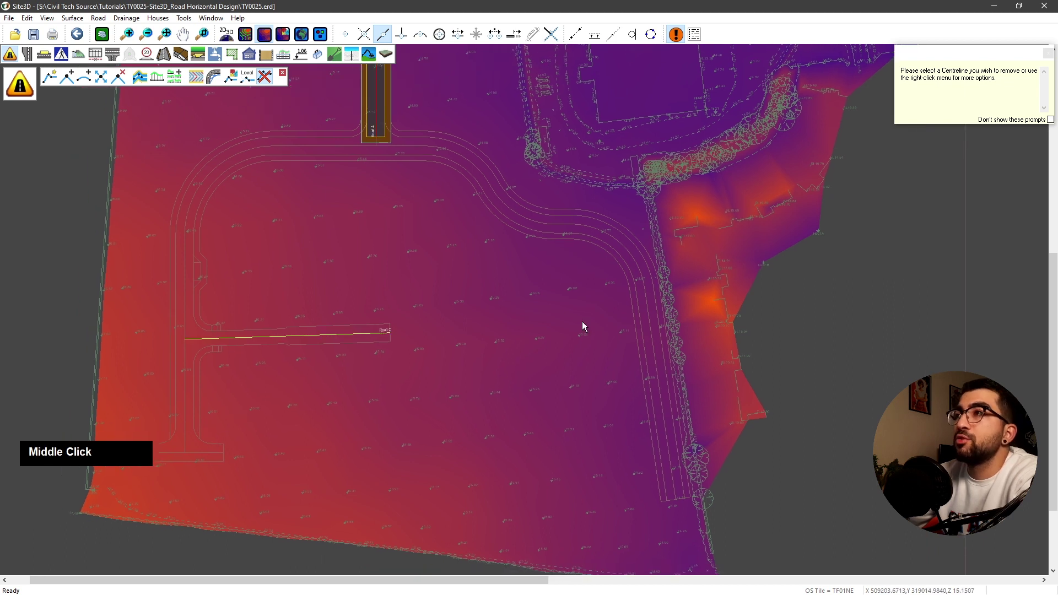
pyautogui.click(57, 81)
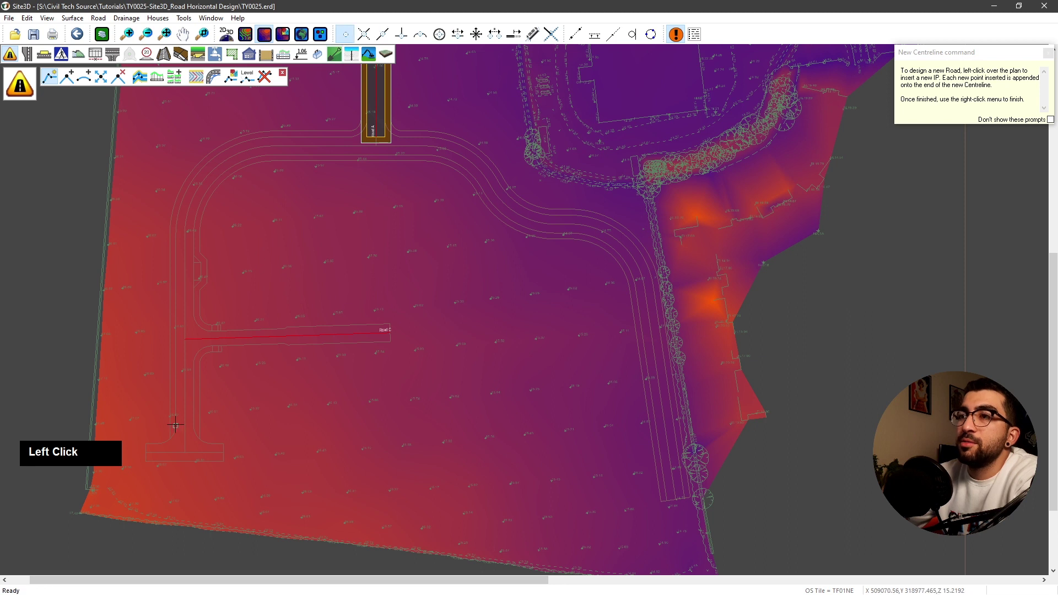
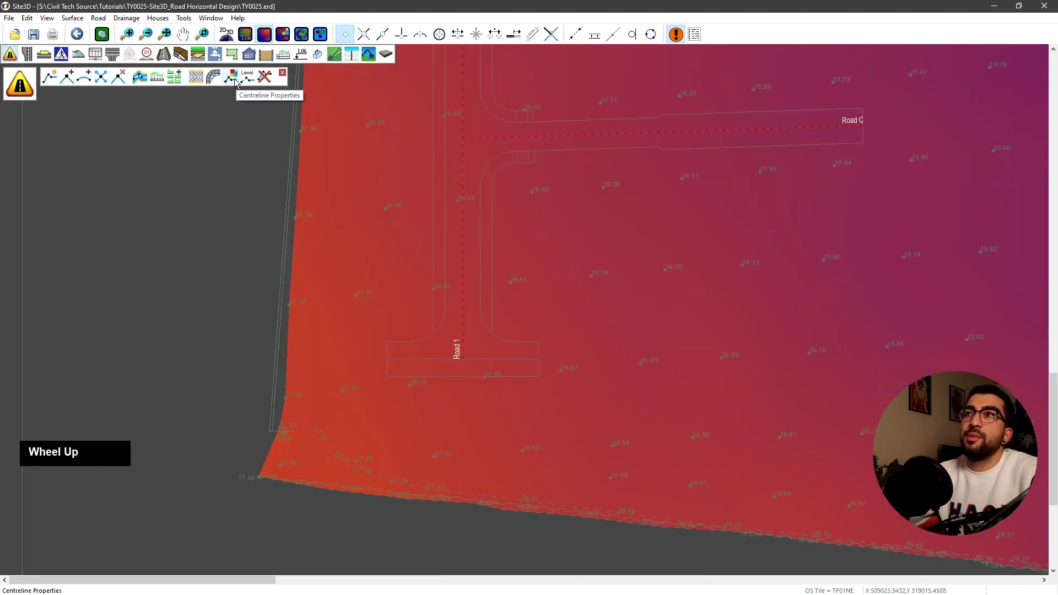
# Rename Road 1 to Road B and give it channels and footways along both sides.
pyautogui.click(237, 84)
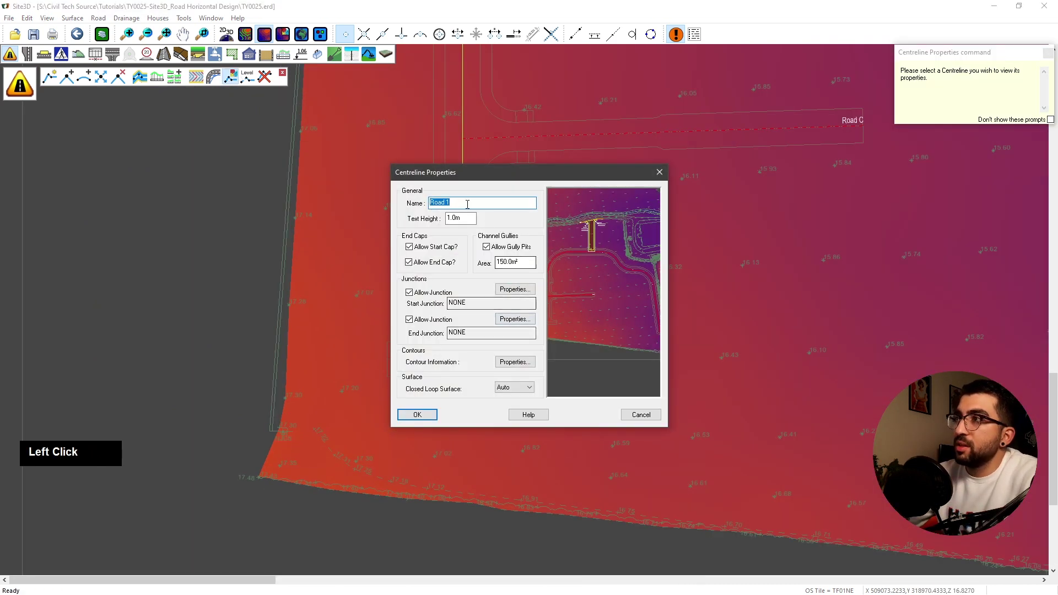
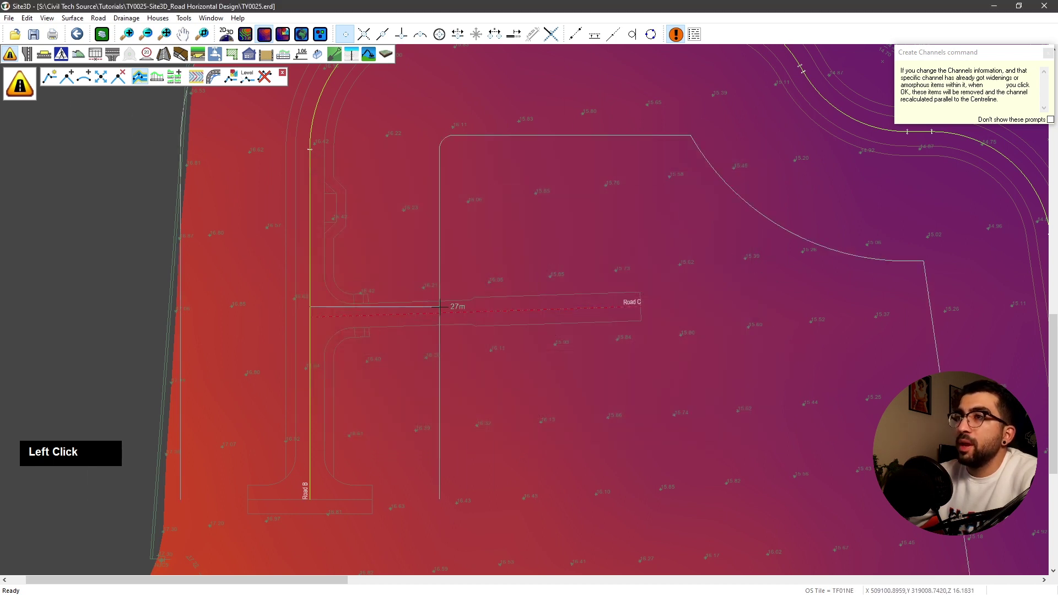
pyautogui.scroll(3)
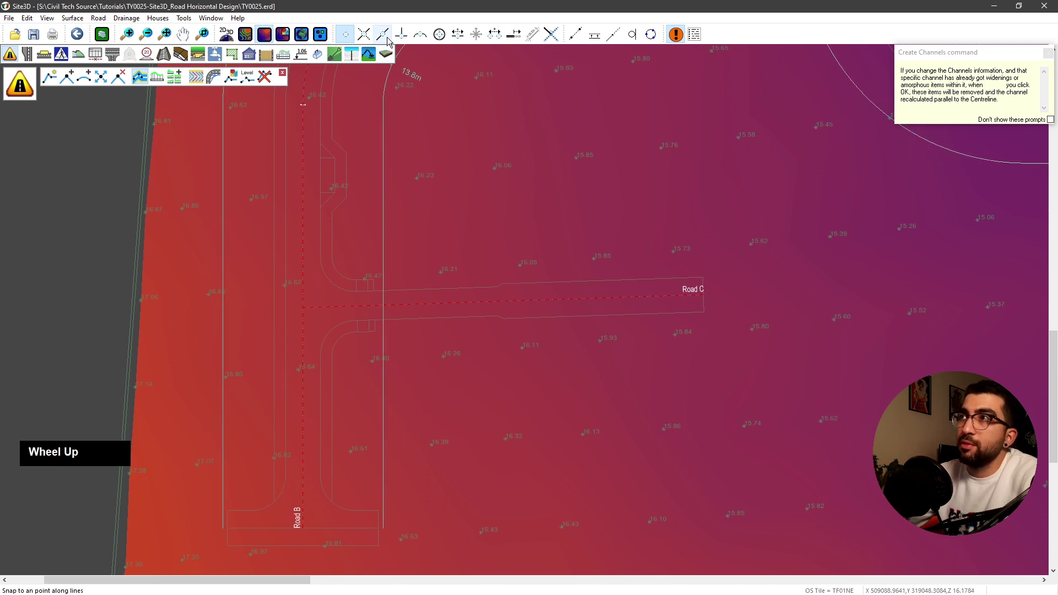
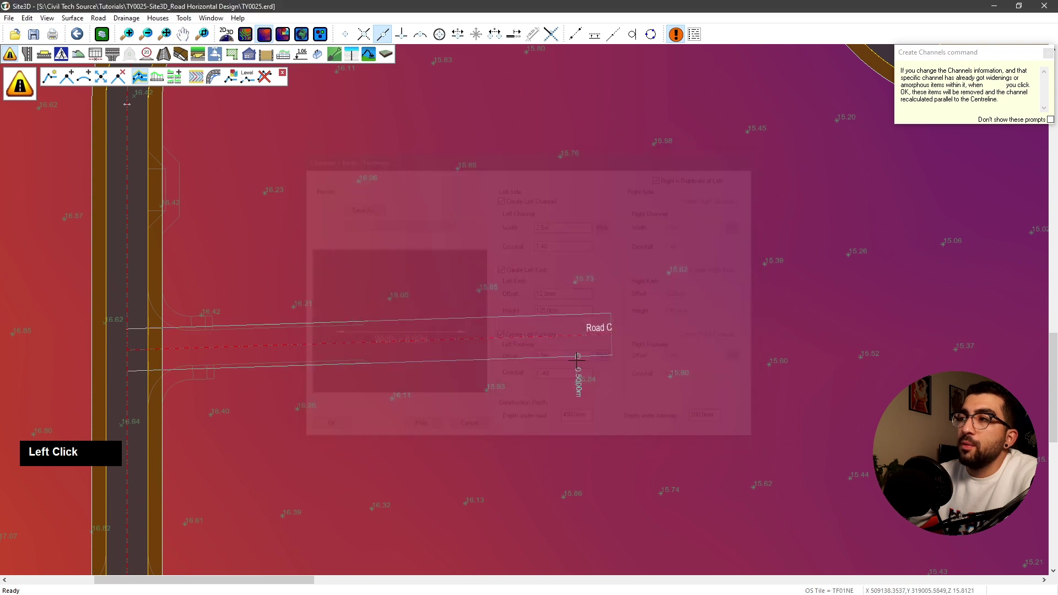
pyautogui.scroll(3)
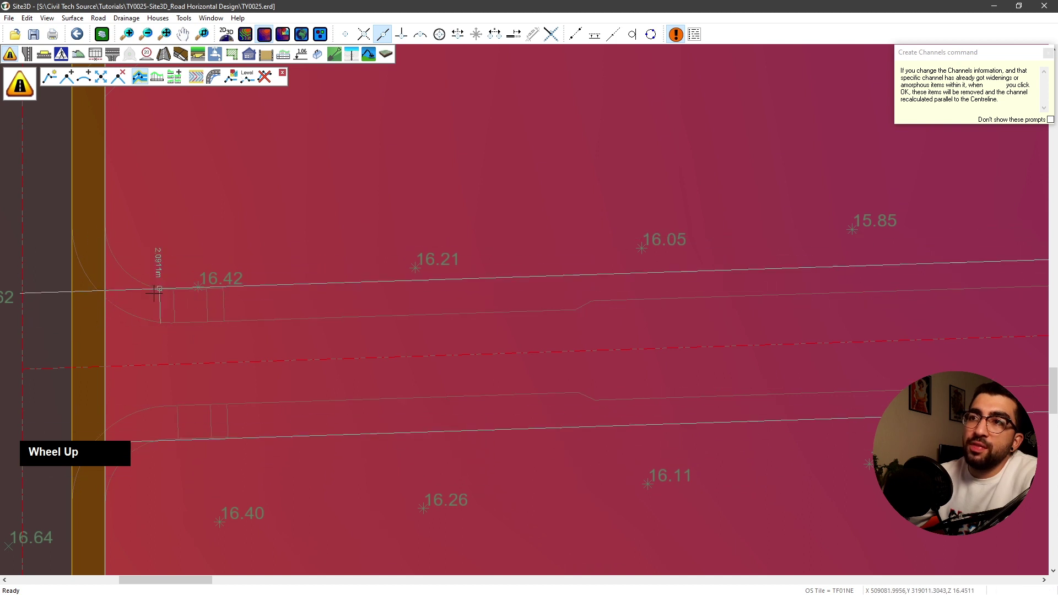
pyautogui.scroll(-3)
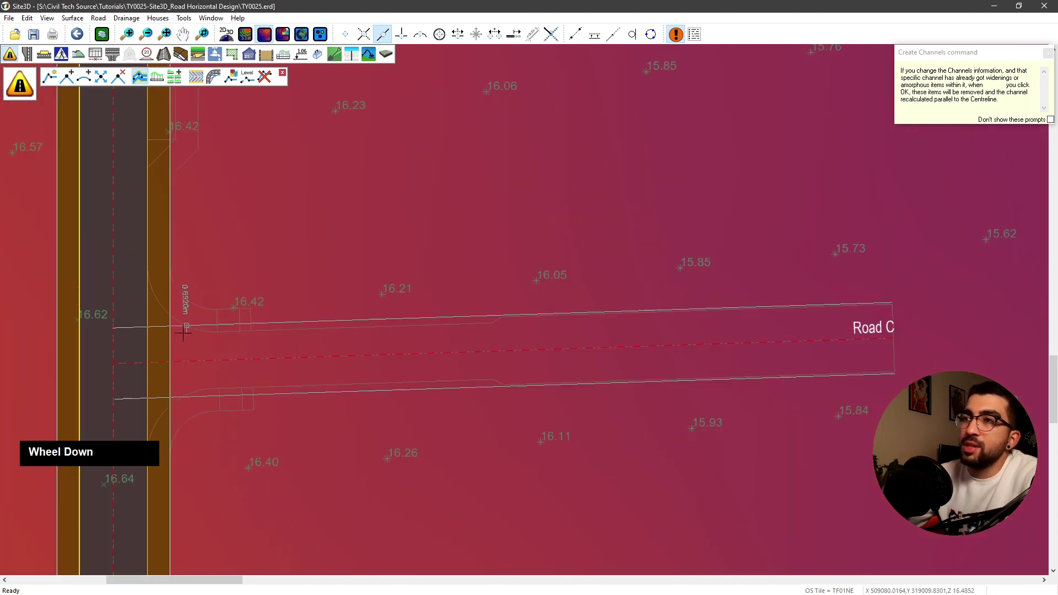
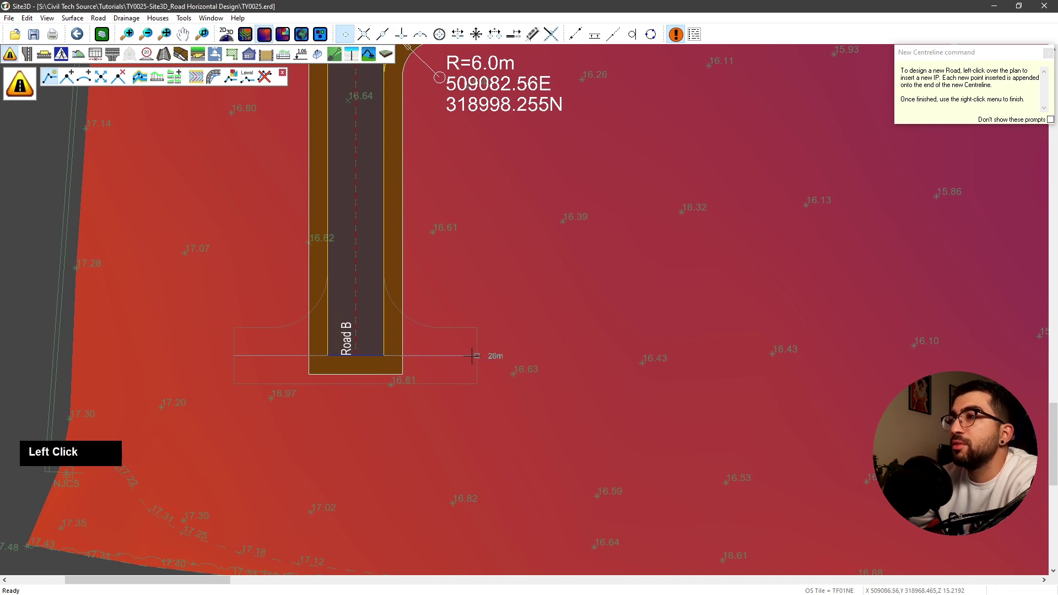
# Finish the centreline across Road B's end to form turning head TH-Road B with 6.0 m radii.
pyautogui.rightClick(487, 237)
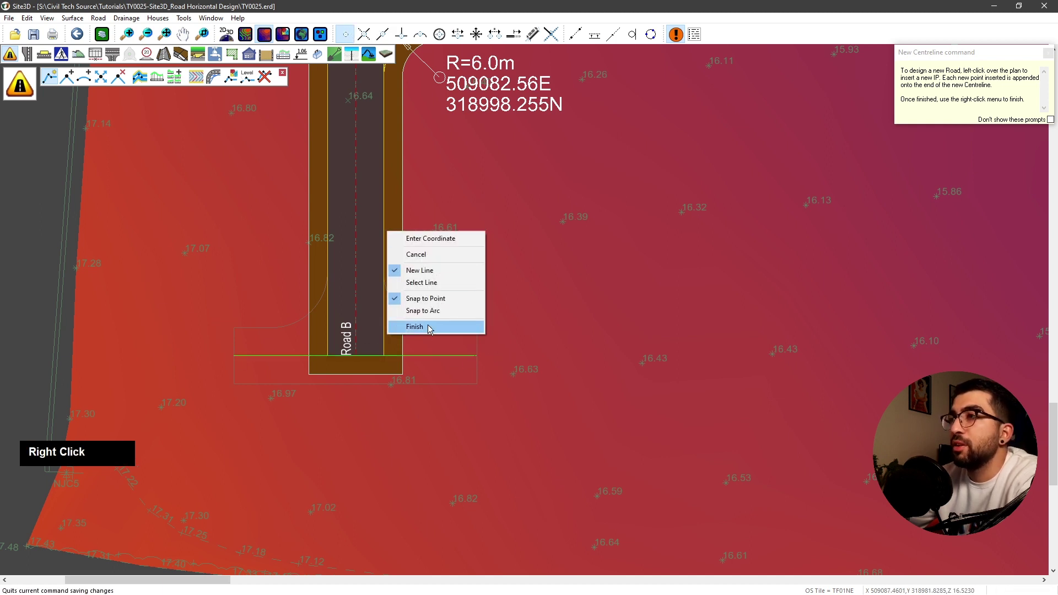
pyautogui.click(427, 334)
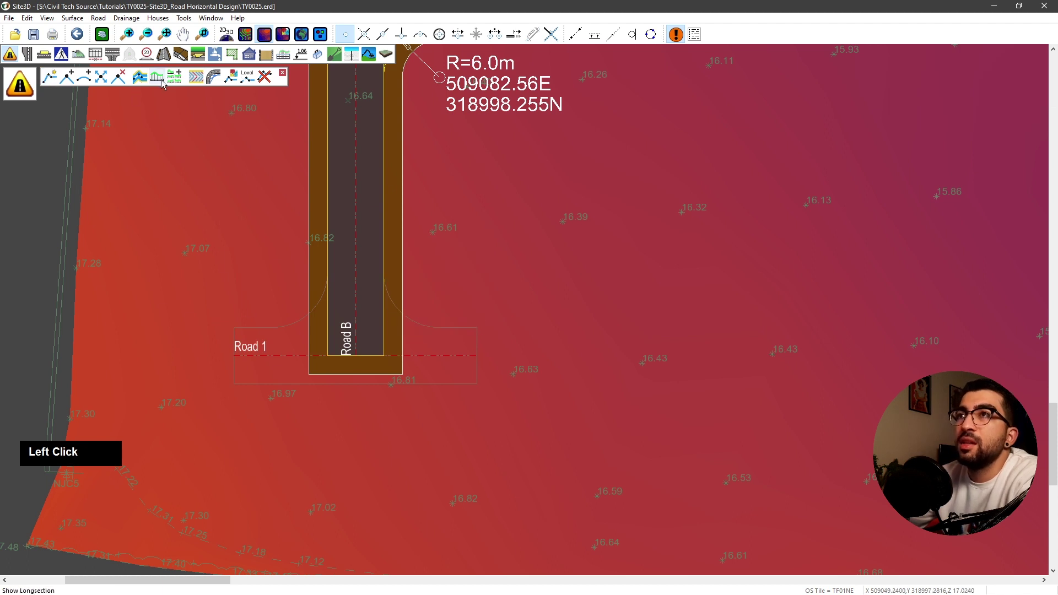
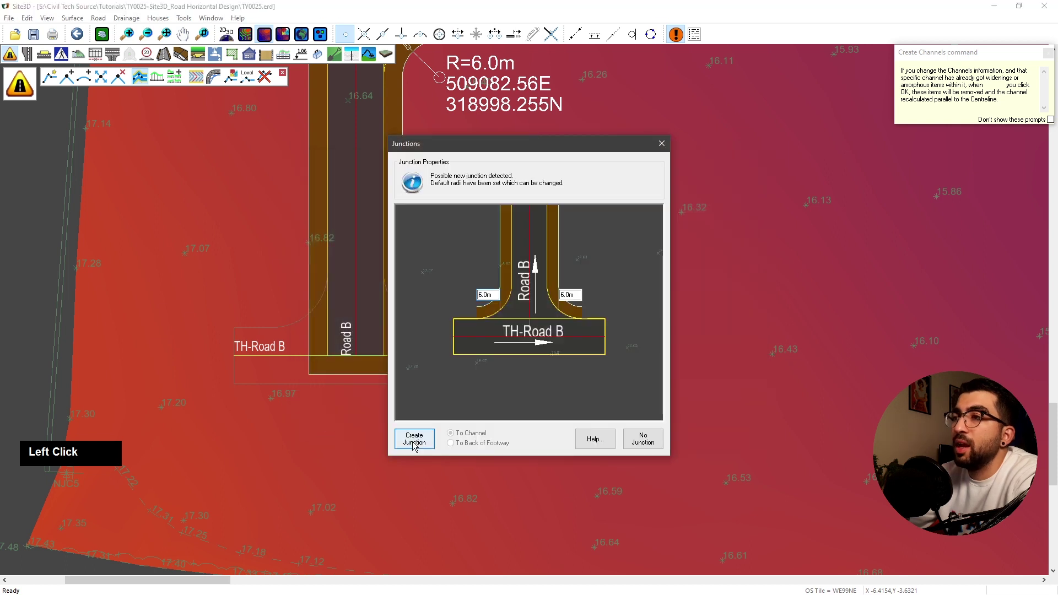
pyautogui.scroll(3)
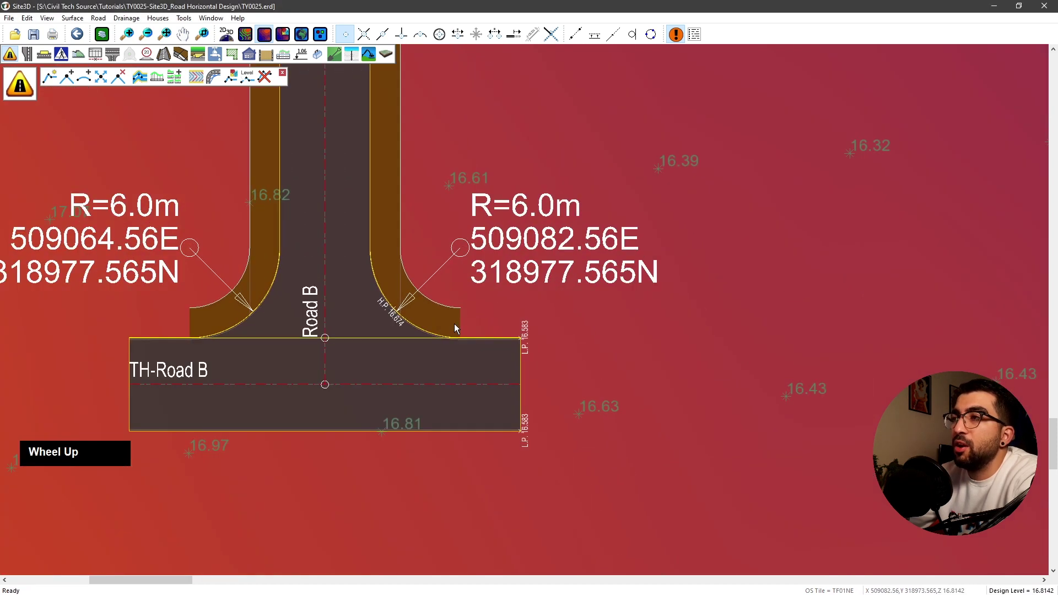
pyautogui.scroll(-3)
pyautogui.middleClick(478, 316)
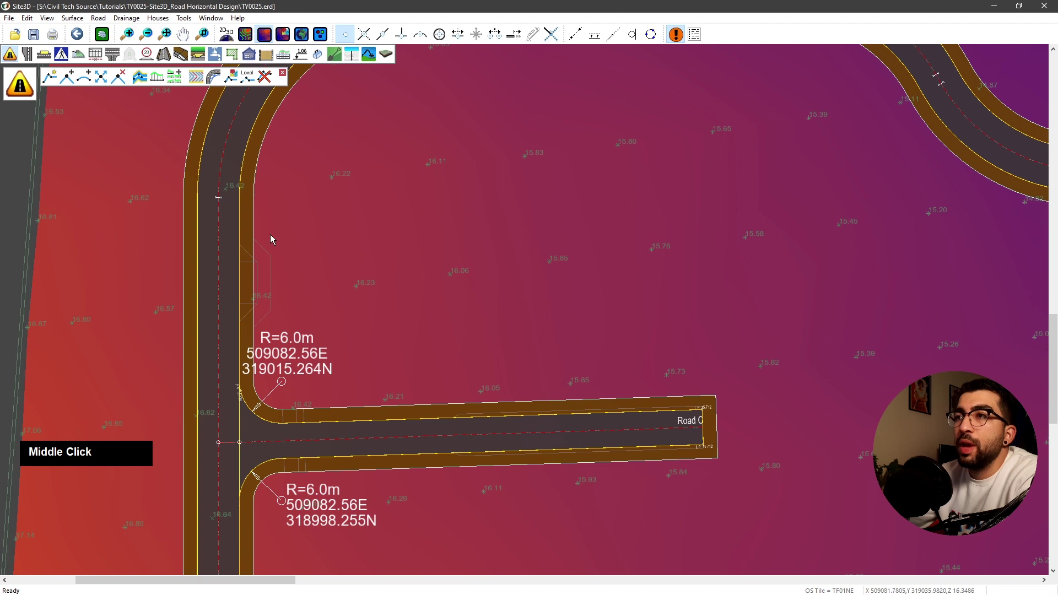
# Create Road C's junction with footways and 6.0 m kerb radii on both corners.
pyautogui.scroll(3)
pyautogui.scroll(-3)
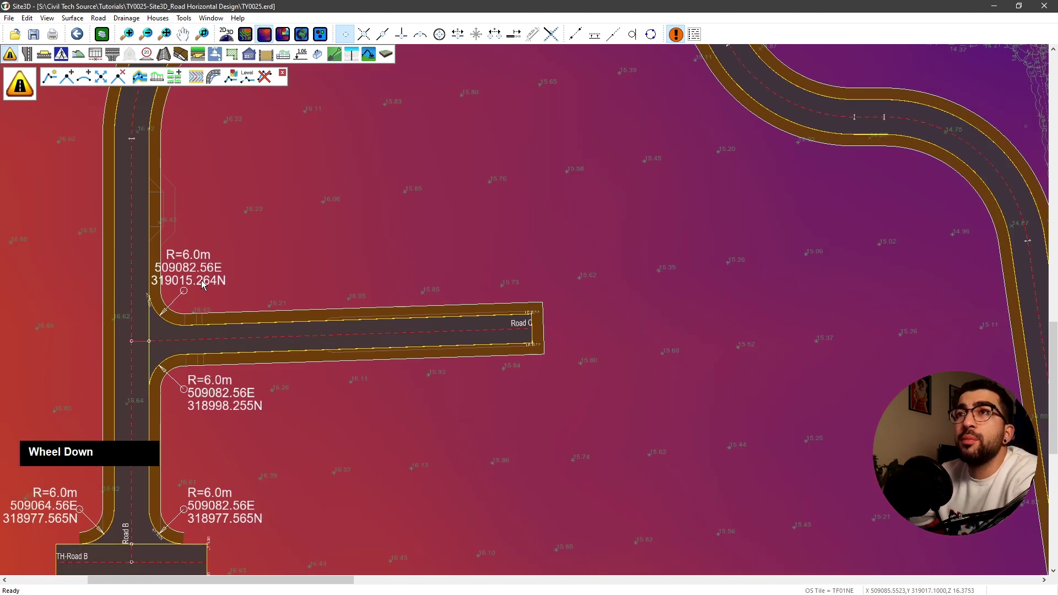
pyautogui.middleClick(165, 280)
pyautogui.scroll(3)
pyautogui.middleClick(370, 359)
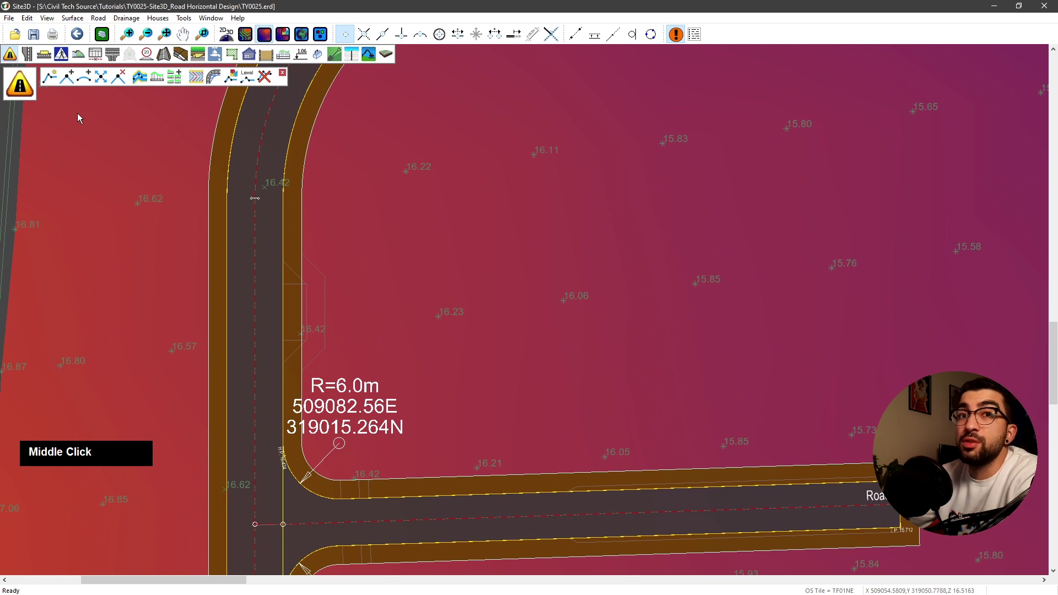
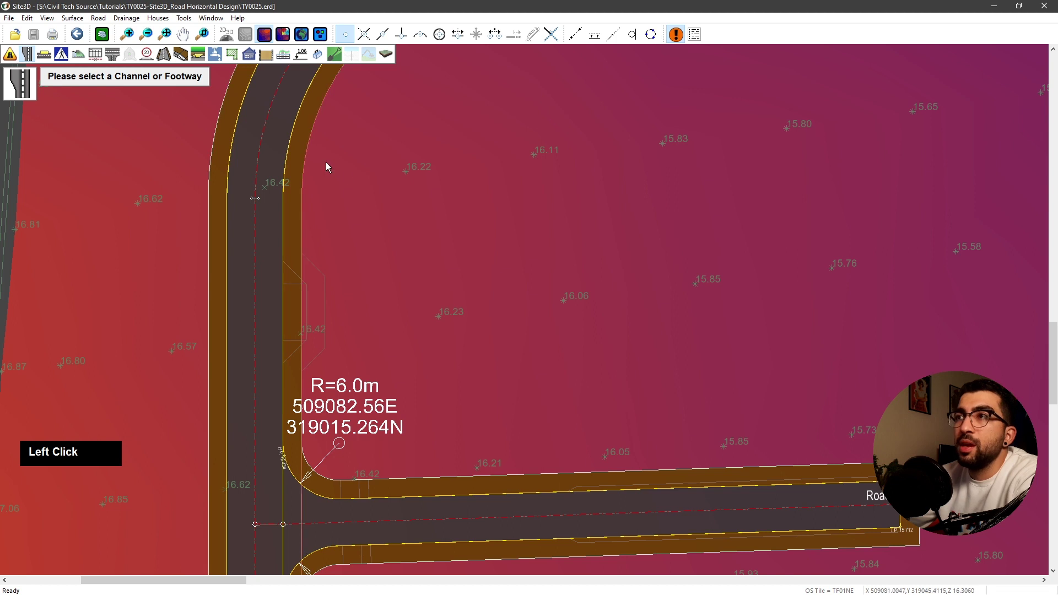
# Add a widening to Road B's eastern footway tapering from 3.0m to about 4.5m near the Road C junction.
pyautogui.scroll(3)
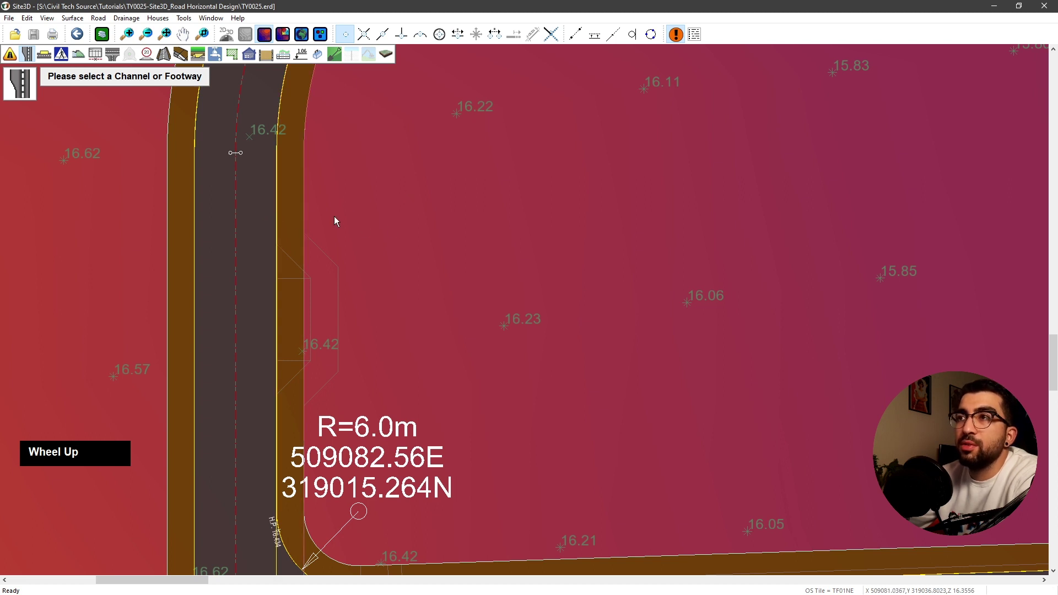
pyautogui.click(277, 217)
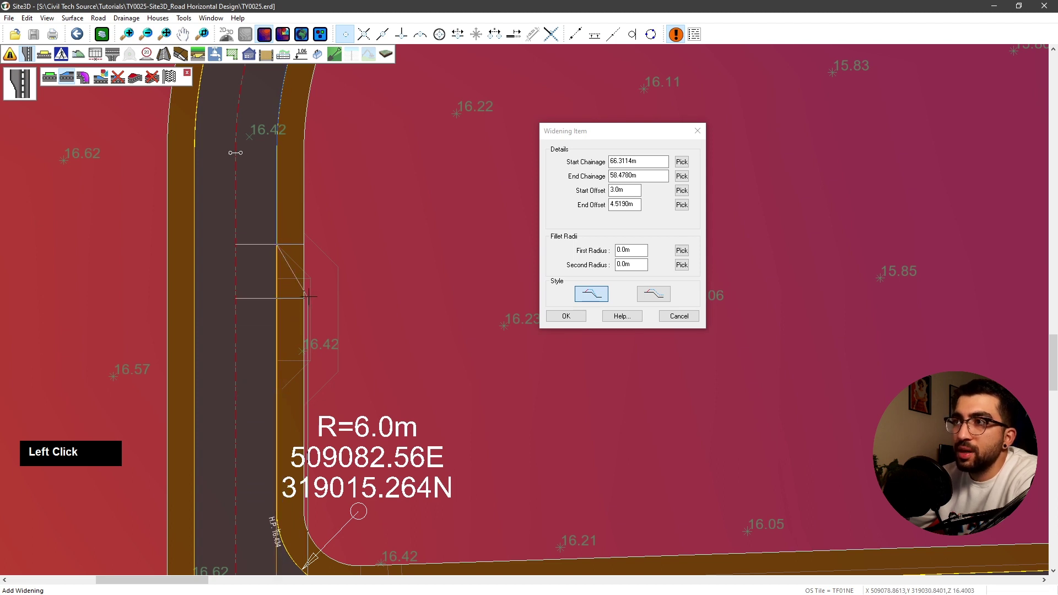
pyautogui.scroll(3)
pyautogui.click(320, 284)
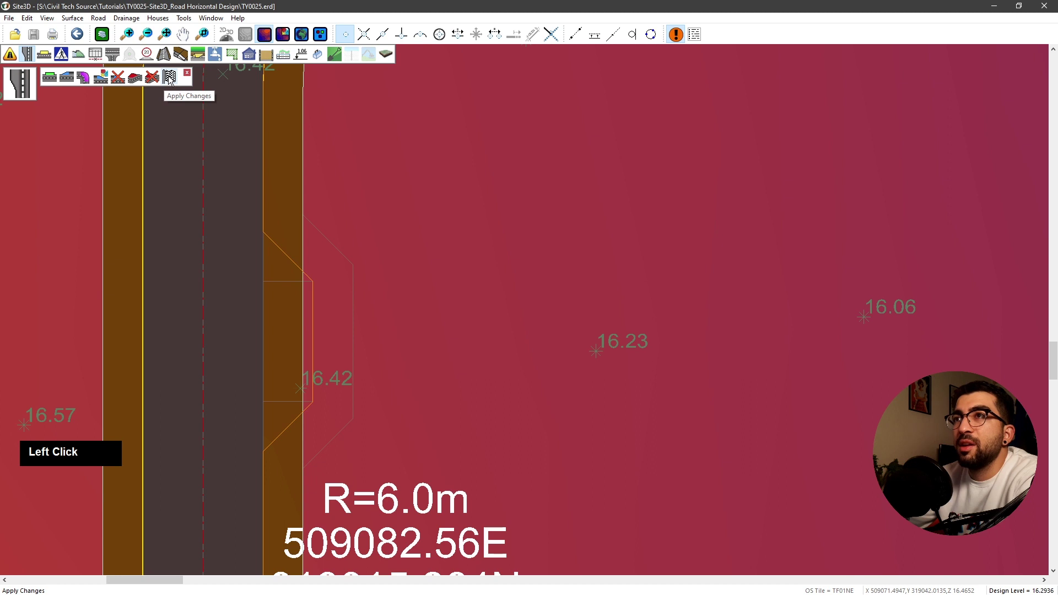
# Zoom out and pan to inspect the new lay-by widening and its high and low point levels.
pyautogui.scroll(-3)
pyautogui.middleClick(405, 373)
pyautogui.scroll(-3)
pyautogui.middleClick(502, 361)
pyautogui.scroll(-3)
pyautogui.middleClick(331, 149)
pyautogui.scroll(3)
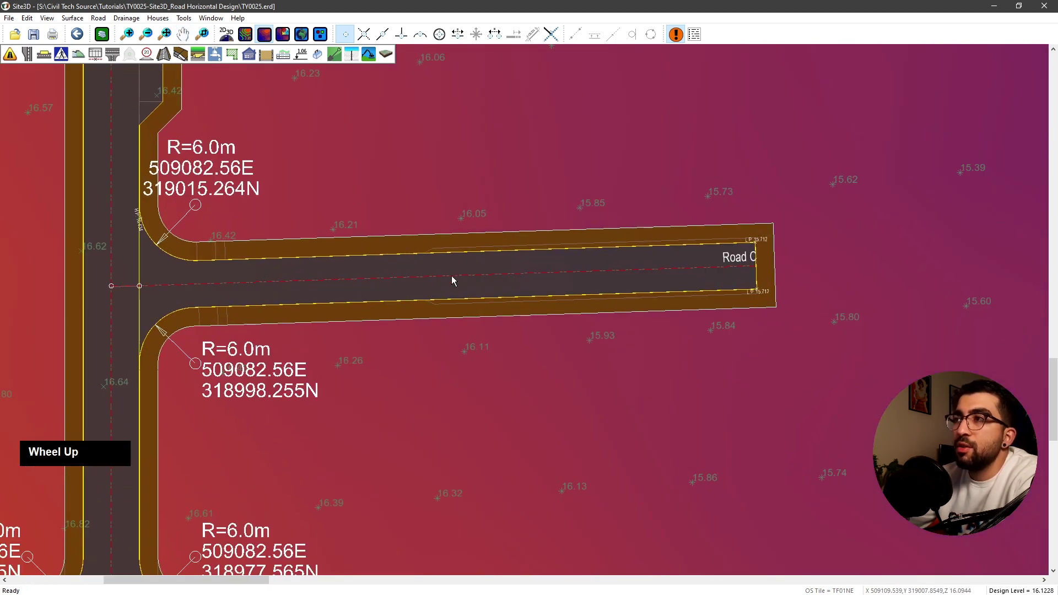
# Add a 3.0m-offset widening to the Road C footways from chainage 34.52 and apply the changes to the road.
pyautogui.middleClick(499, 266)
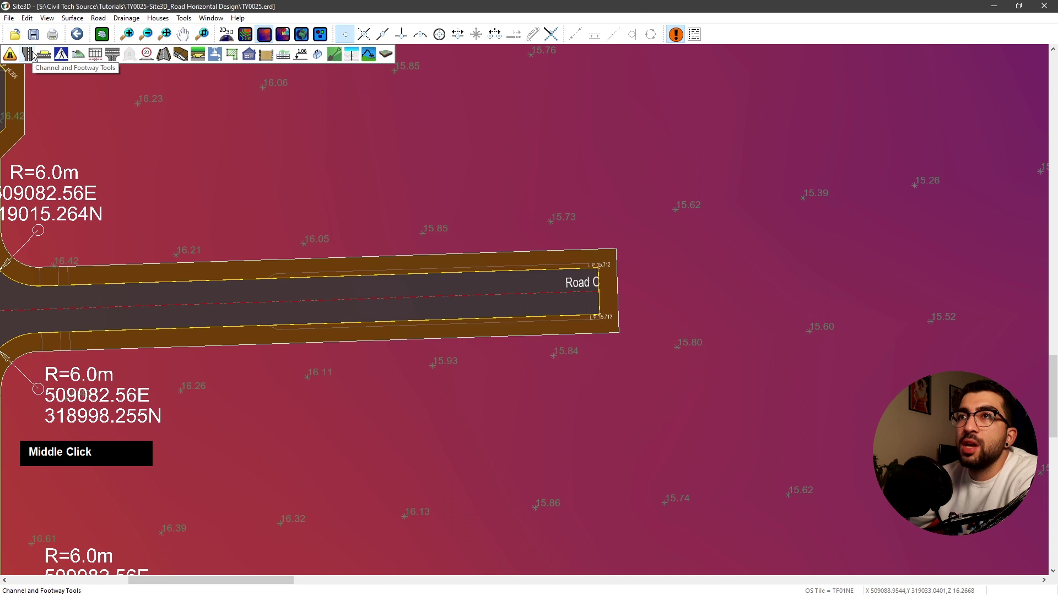
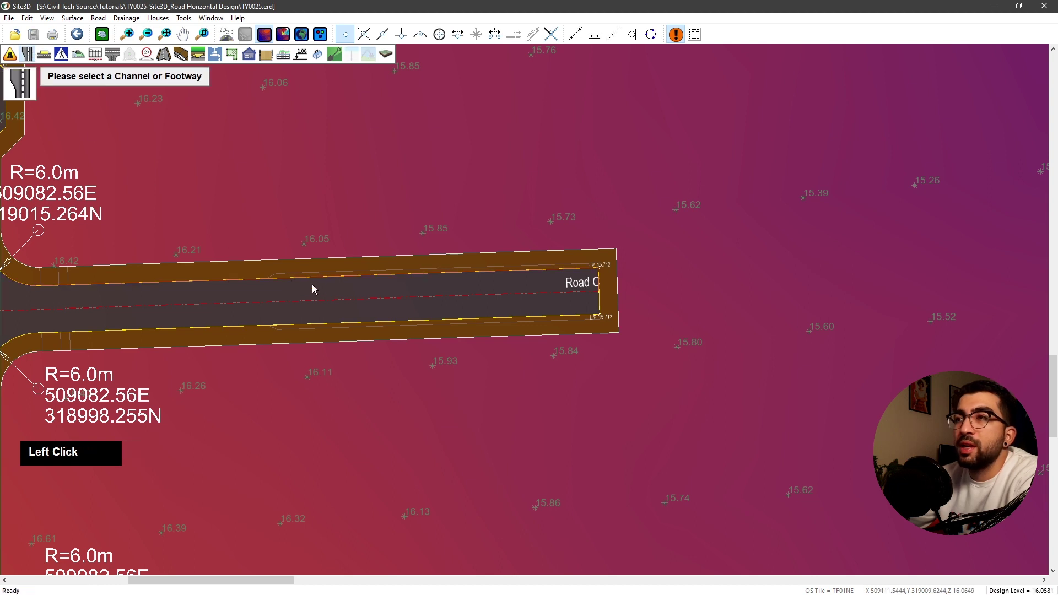
pyautogui.scroll(3)
pyautogui.click(291, 280)
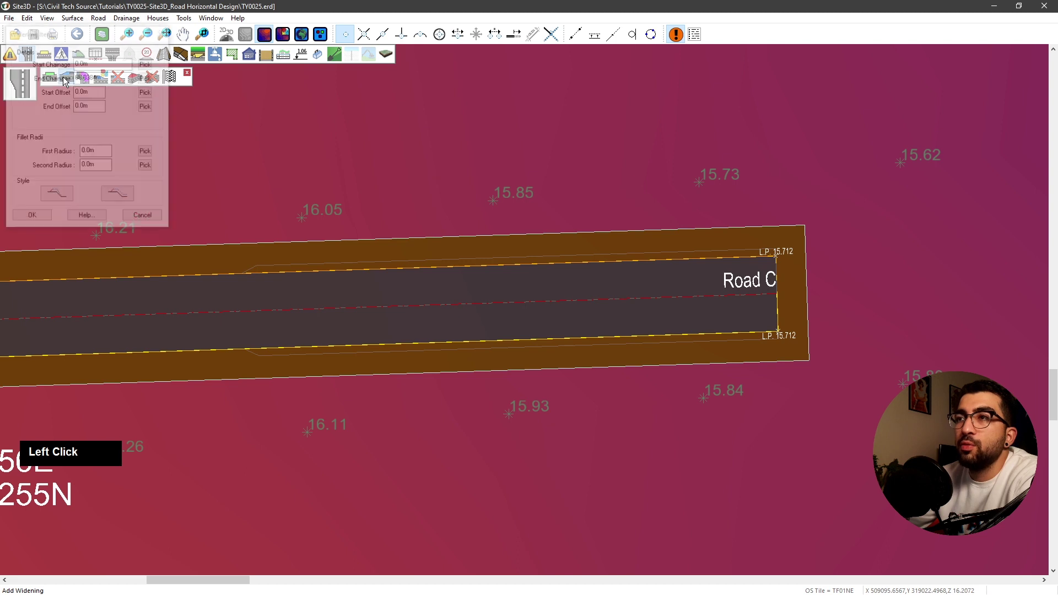
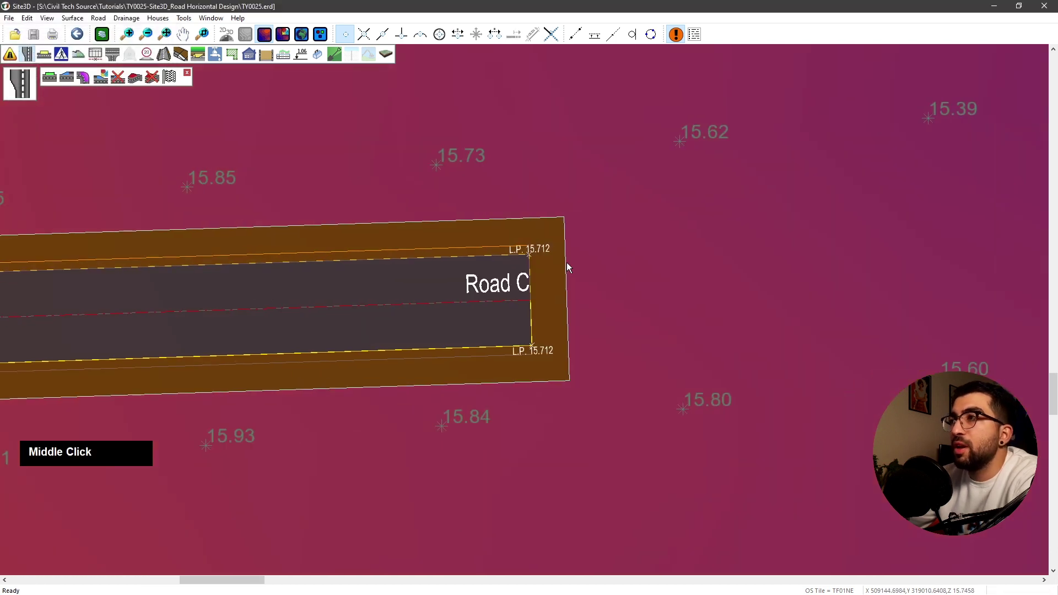
pyautogui.scroll(-3)
pyautogui.middleClick(366, 268)
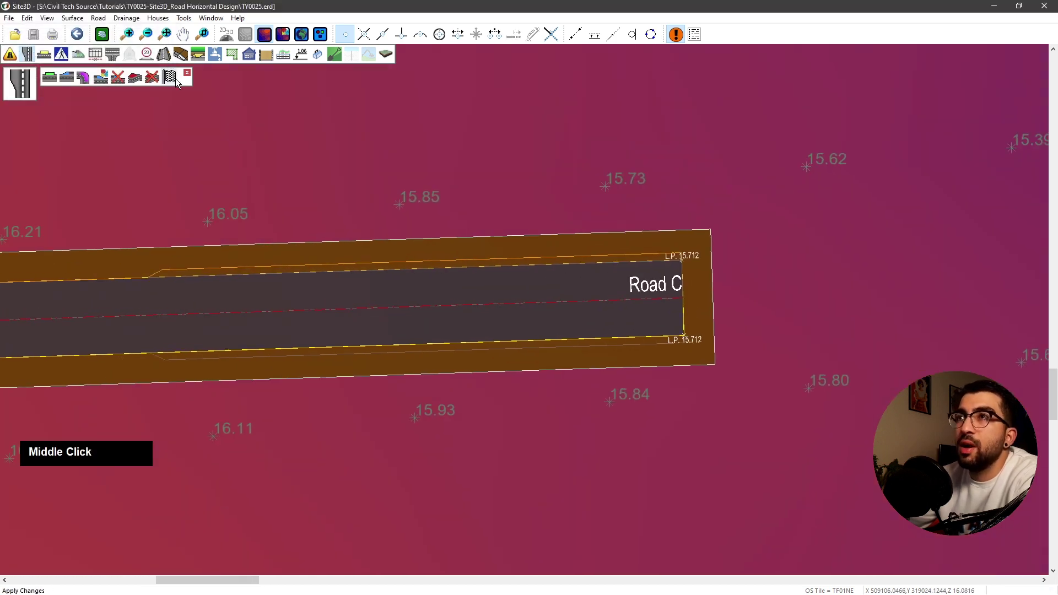
pyautogui.click(178, 83)
pyautogui.scroll(-3)
pyautogui.middleClick(203, 287)
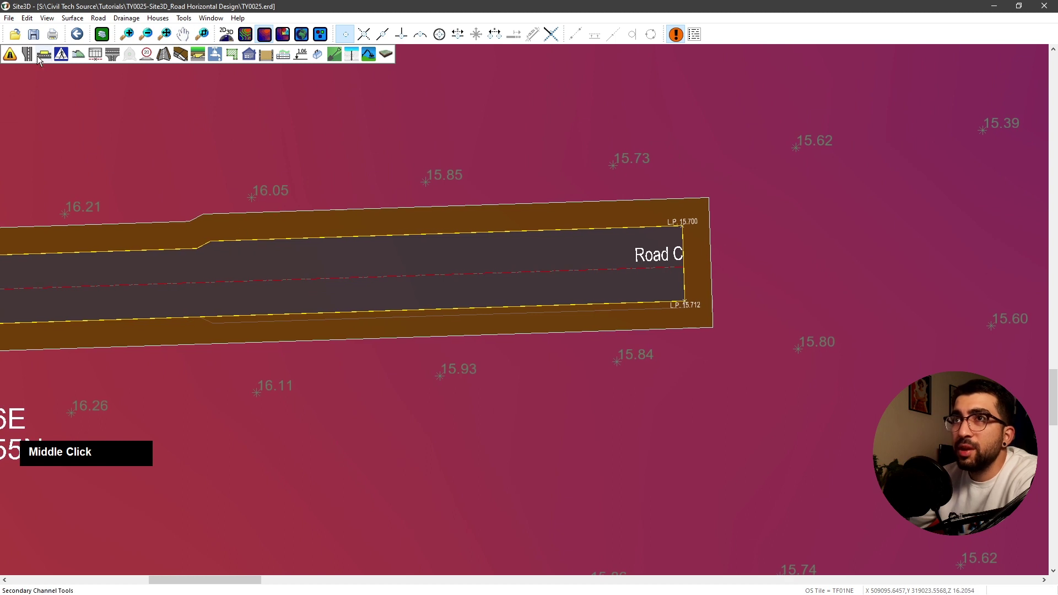
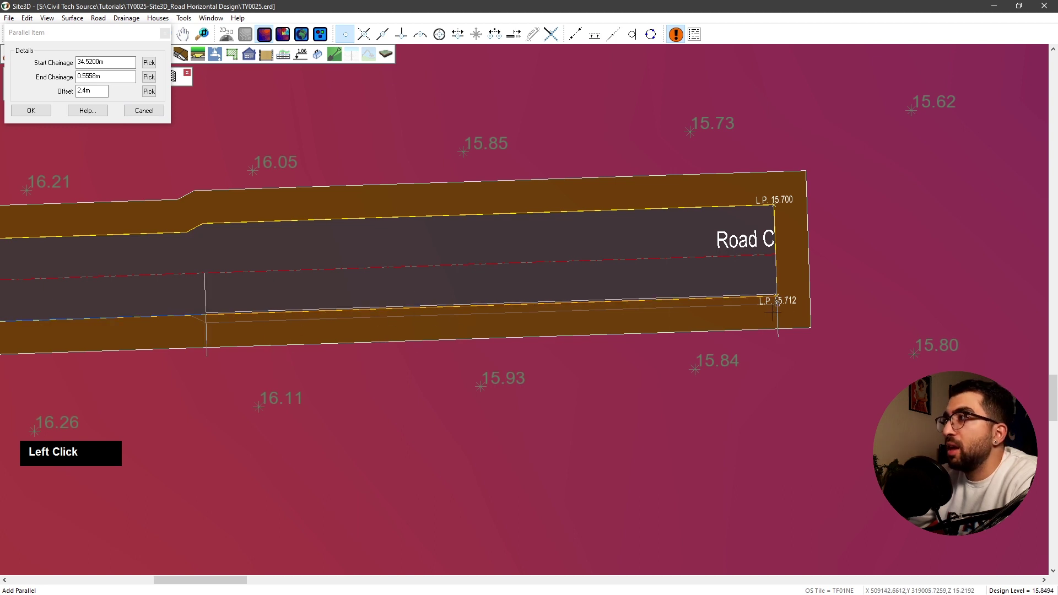
# Zoom and pan along Road C to check the narrowed section and its tapered transitions.
pyautogui.scroll(3)
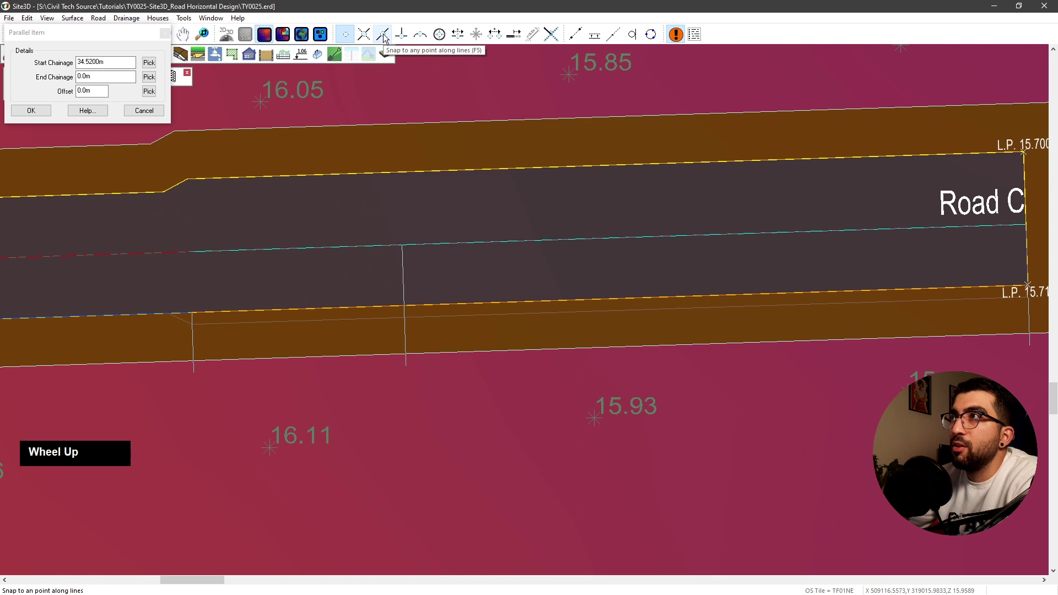
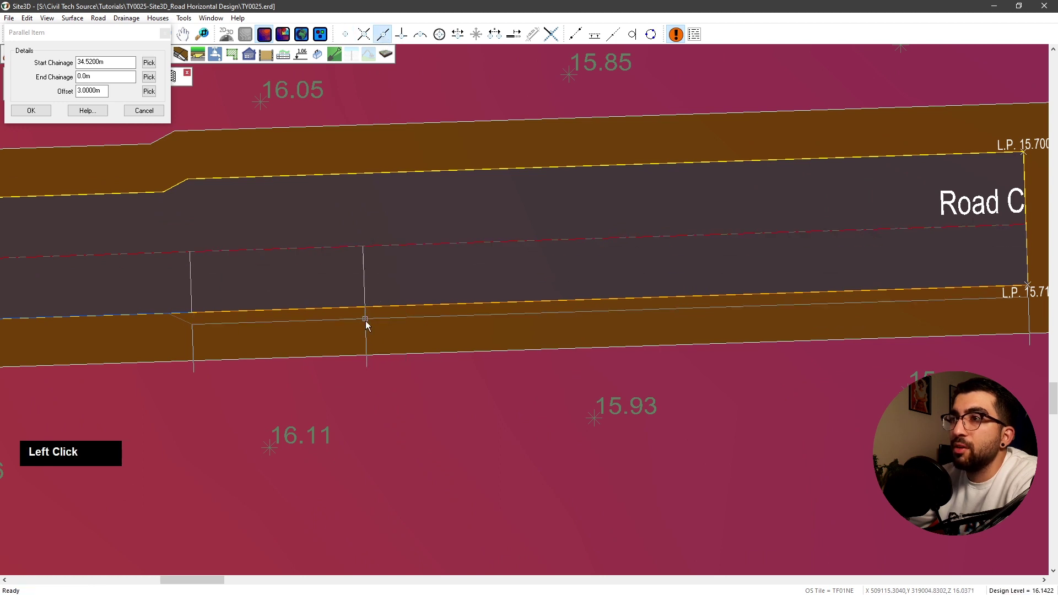
pyautogui.scroll(3)
pyautogui.scroll(-3)
pyautogui.middleClick(486, 357)
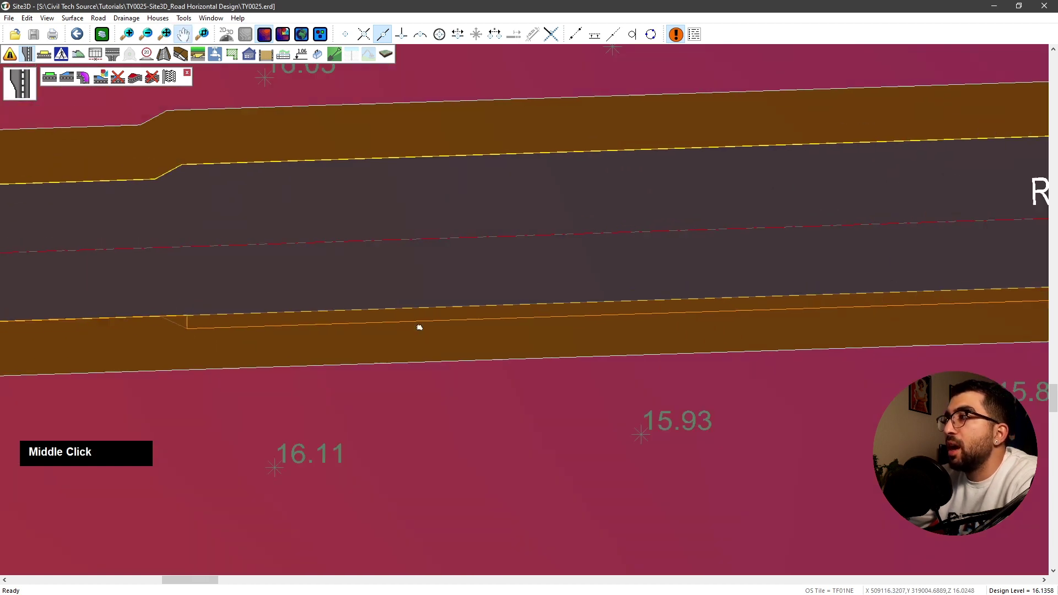
pyautogui.scroll(3)
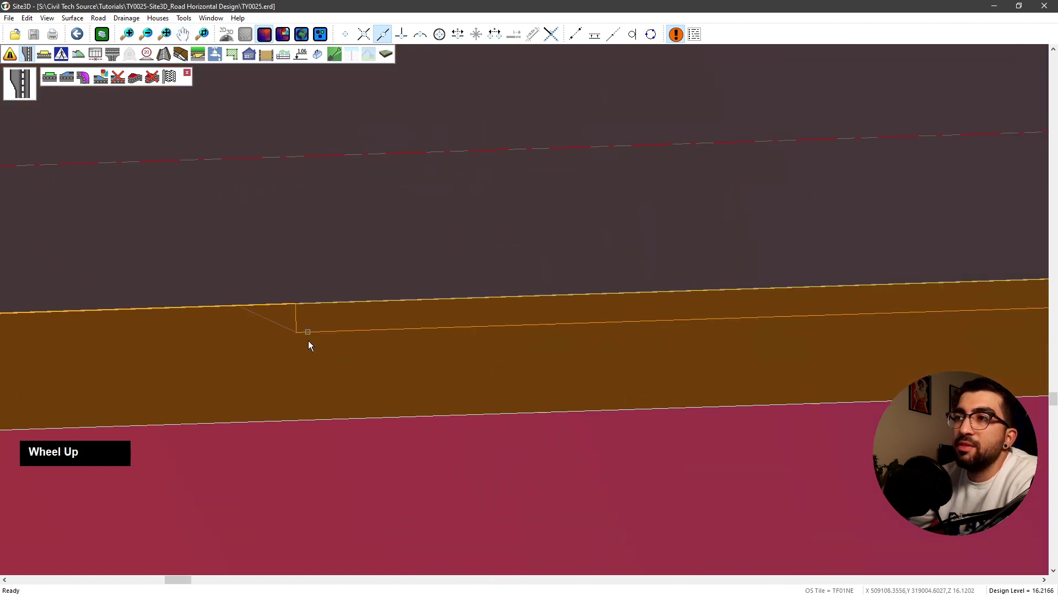
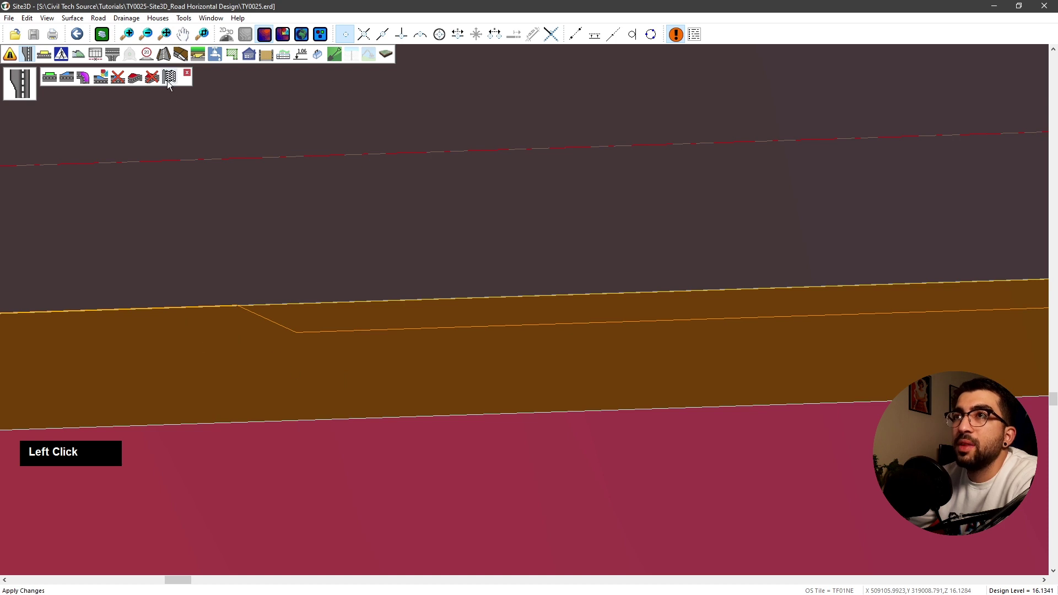
pyautogui.scroll(-3)
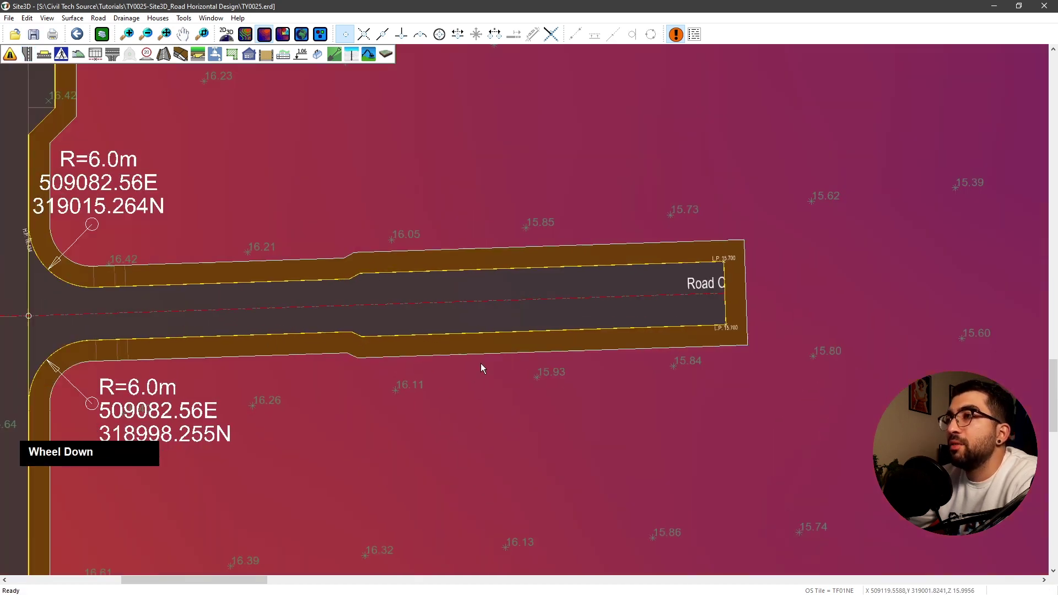
# Remove Road C's northern footway beyond the junction radius using the Channel and Footway Tools and apply.
pyautogui.middleClick(265, 328)
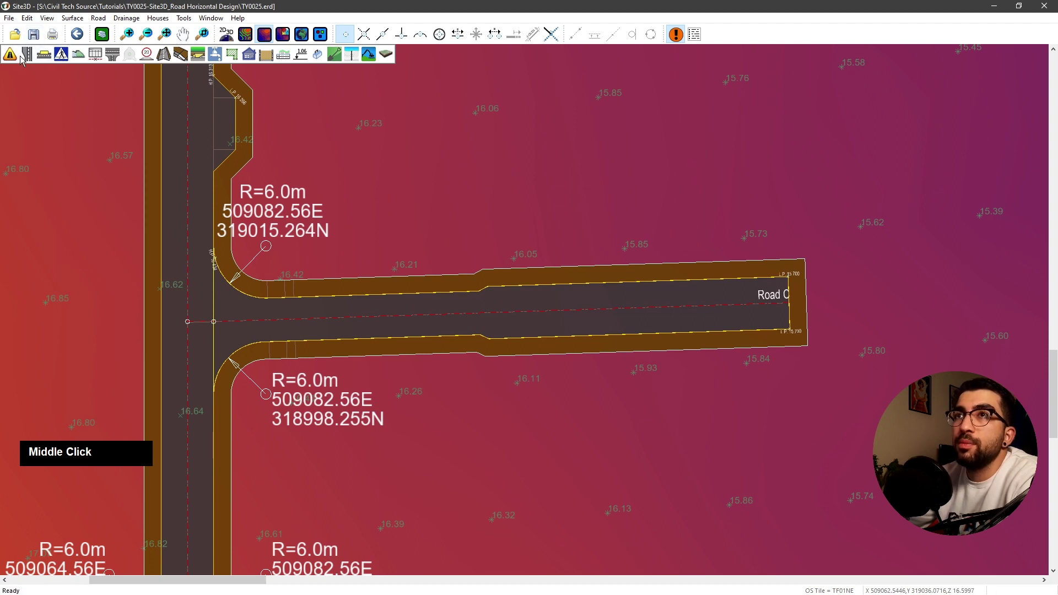
pyautogui.click(31, 56)
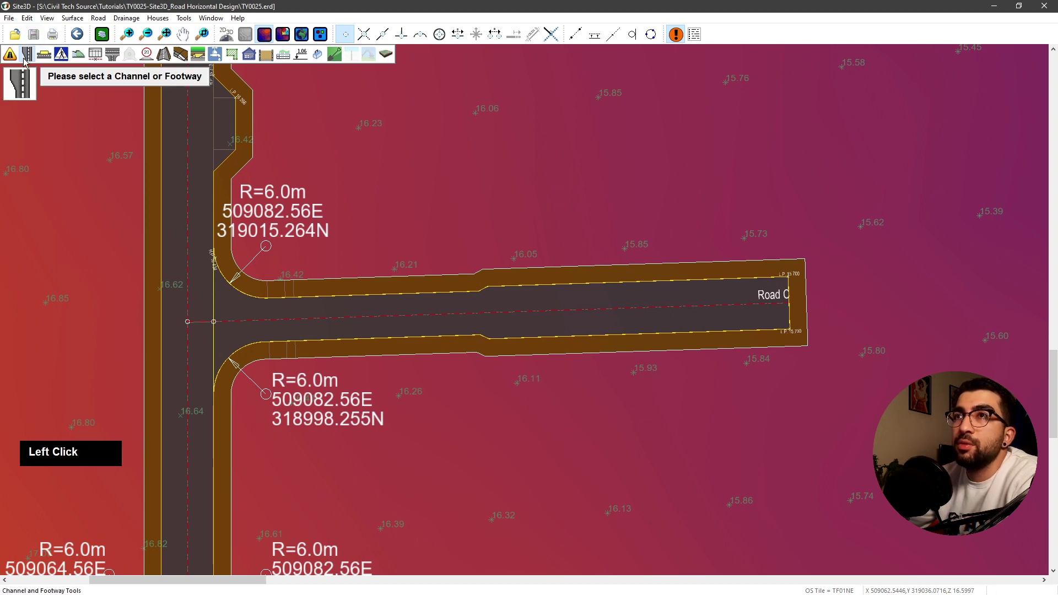
pyautogui.scroll(3)
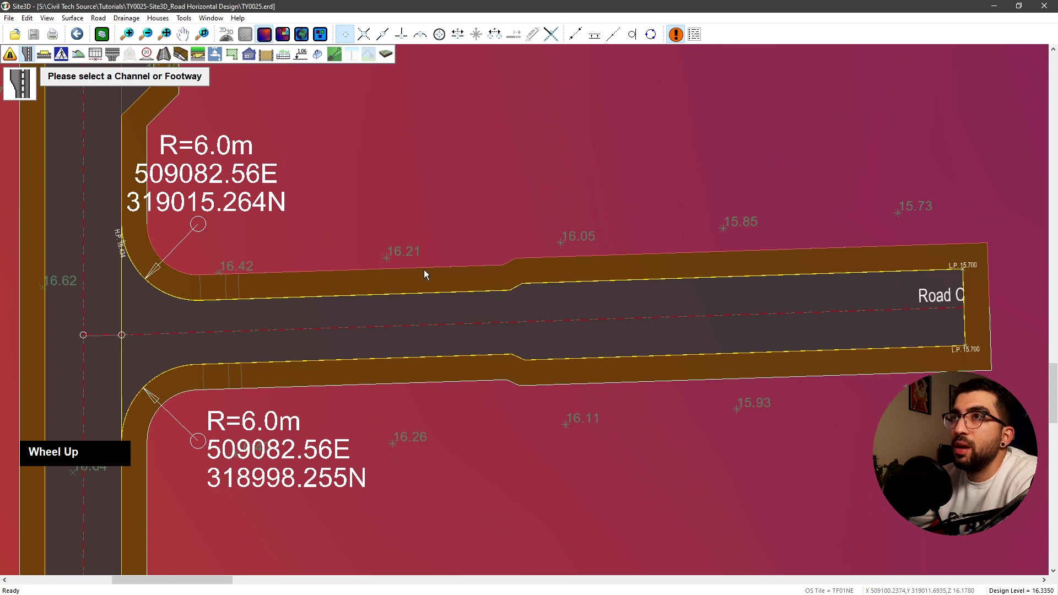
pyautogui.click(428, 272)
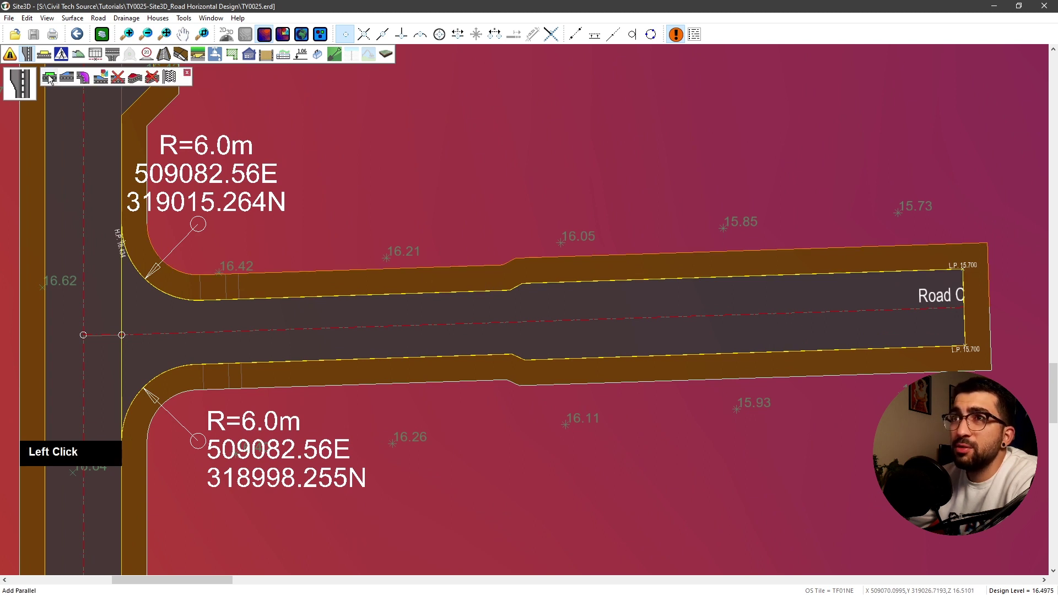
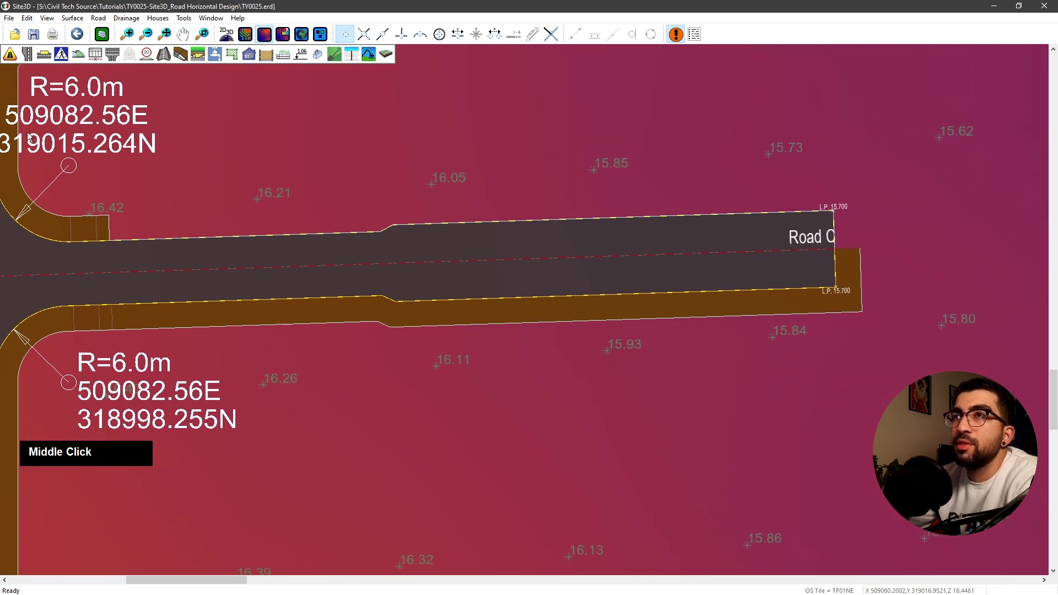
pyautogui.click(30, 56)
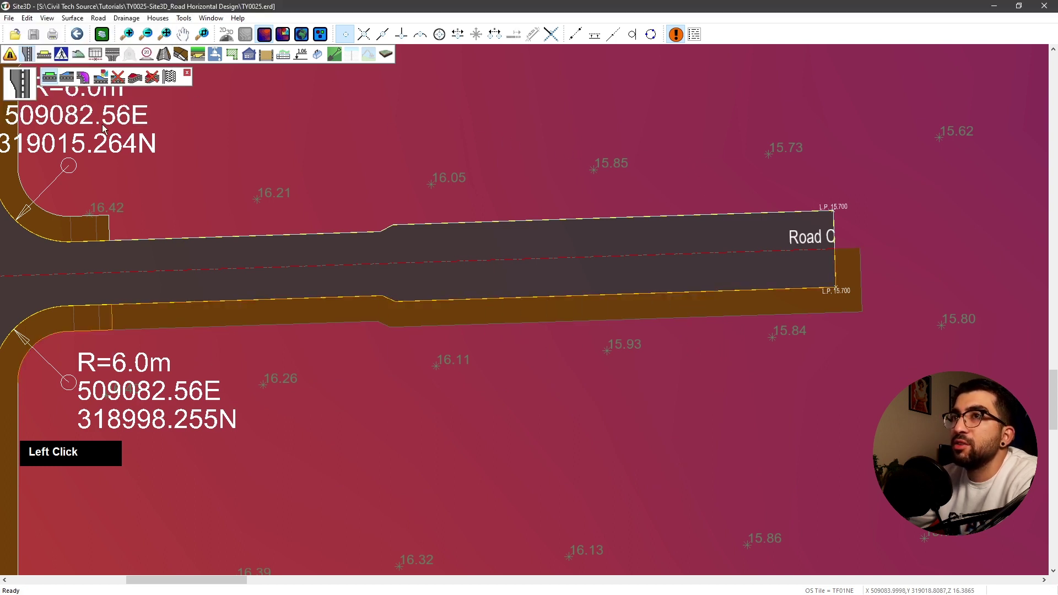
# Zoom out to view the tapered Road C stub within the full estate loop and existing roads.
pyautogui.scroll(-3)
pyautogui.middleClick(603, 393)
pyautogui.scroll(-3)
pyautogui.middleClick(402, 233)
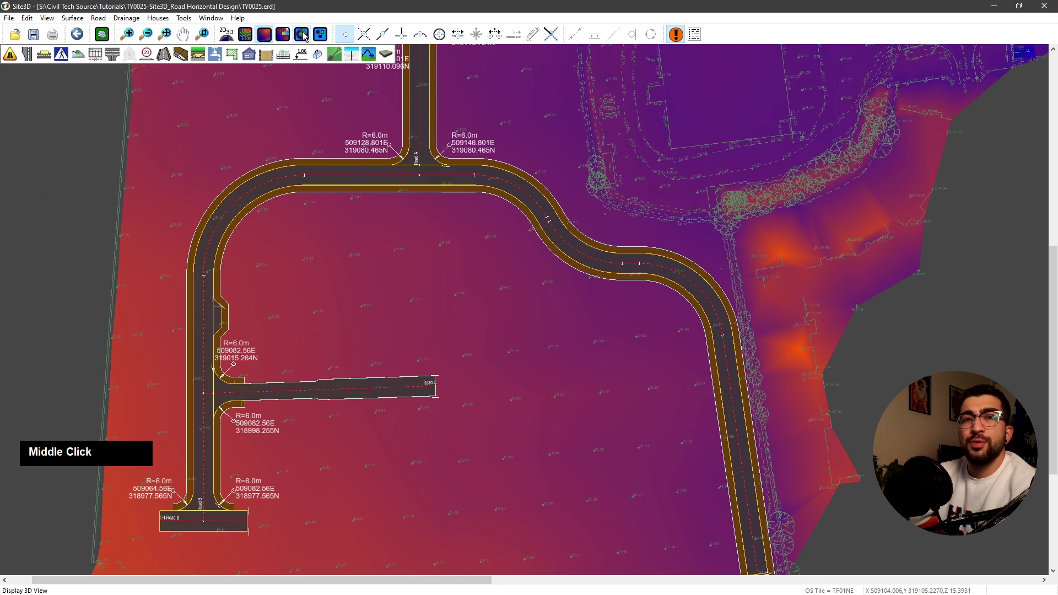
# Display a 3D view of the site, maximise it and orbit around the kerbed roads draped over the terrain.
pyautogui.click(307, 33)
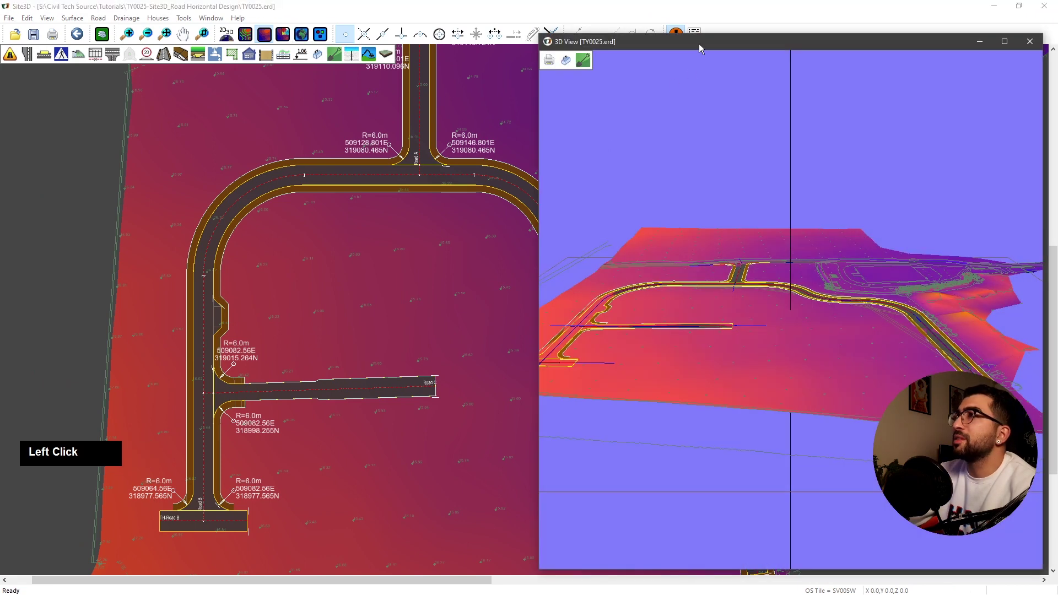
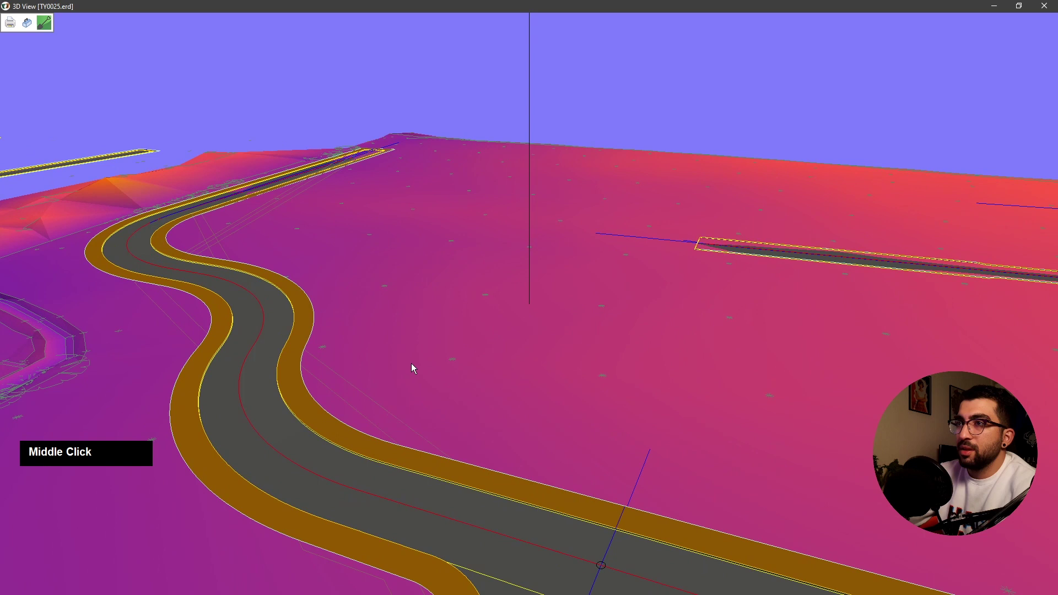
pyautogui.click(300, 314)
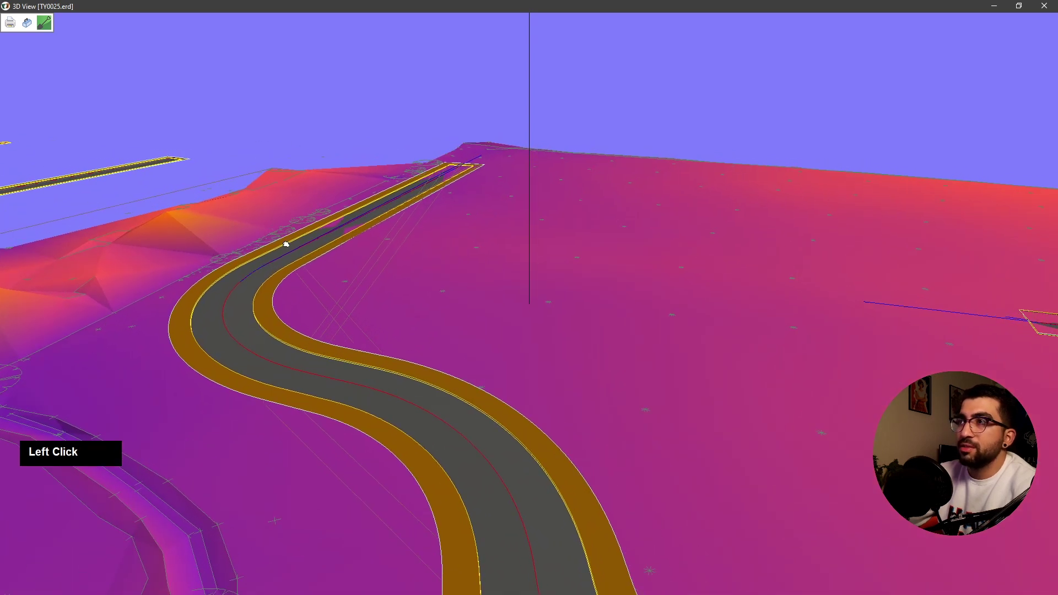
pyautogui.scroll(-3)
pyautogui.click(797, 441)
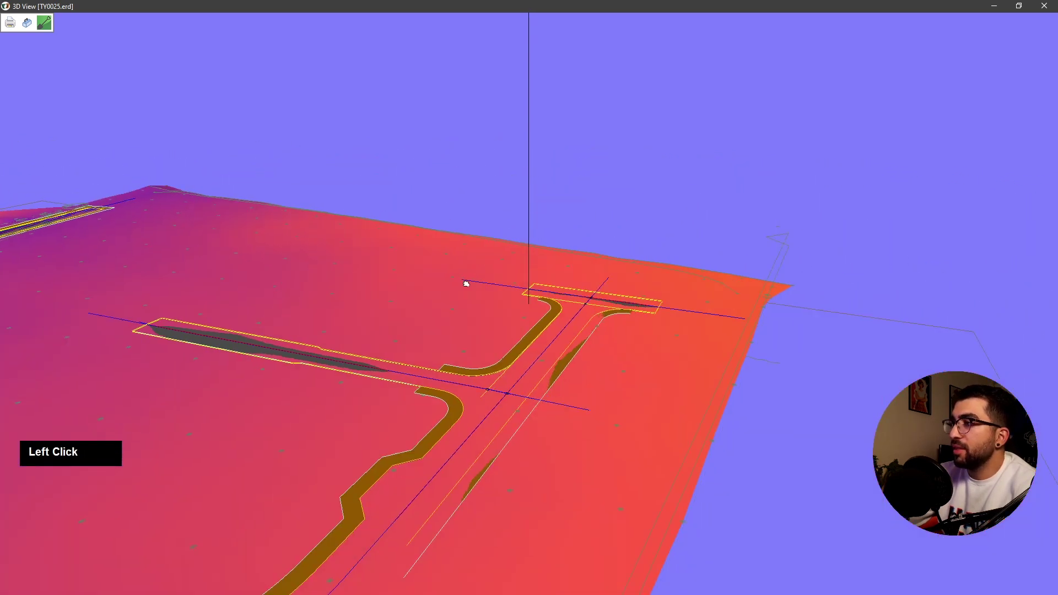